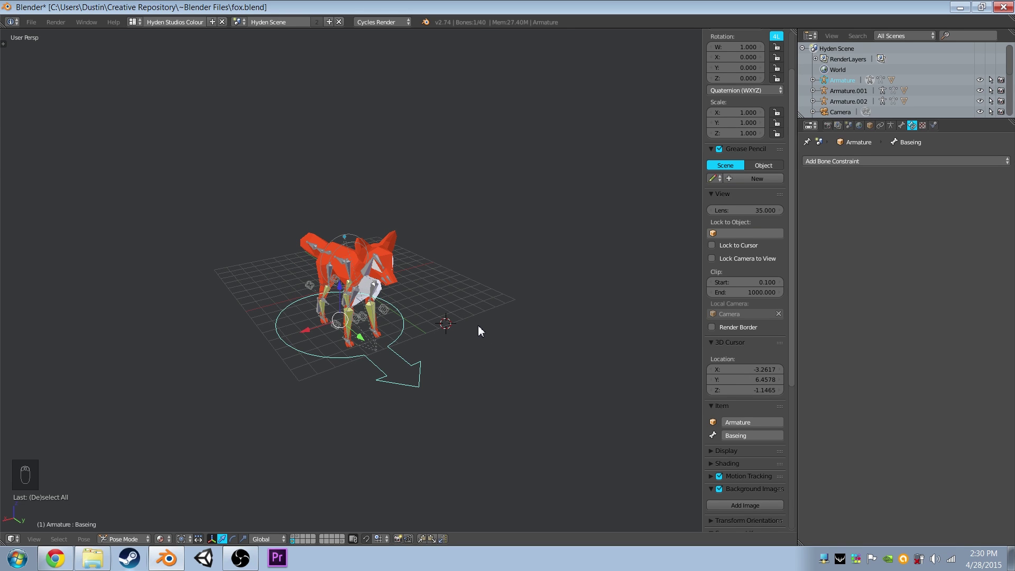
Raise the front right and hind foot IK controllers of the finished fox rig in side view.
key(KP_5)
key(KP_3)
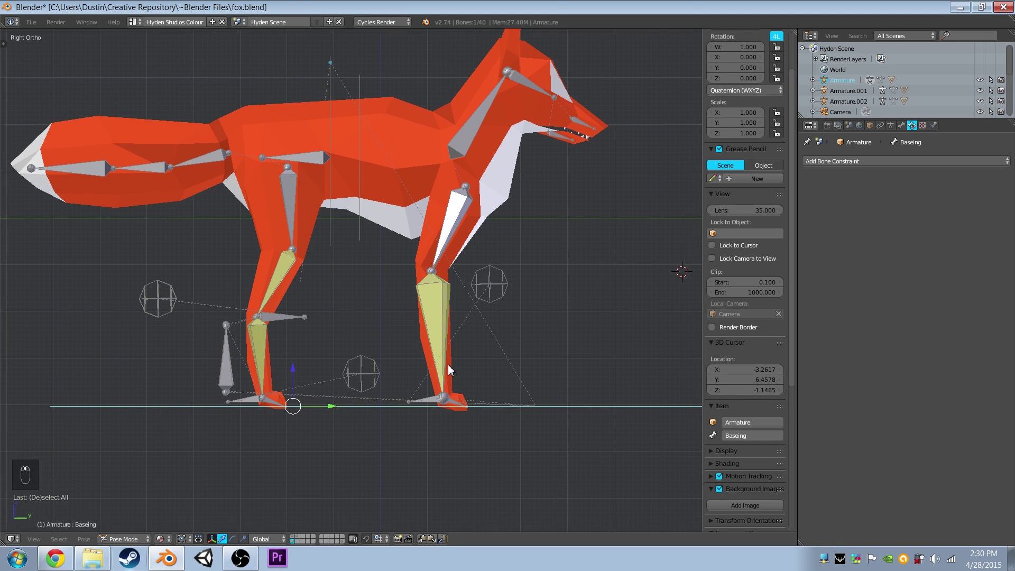
drag(434, 404, 494, 387)
key(g)
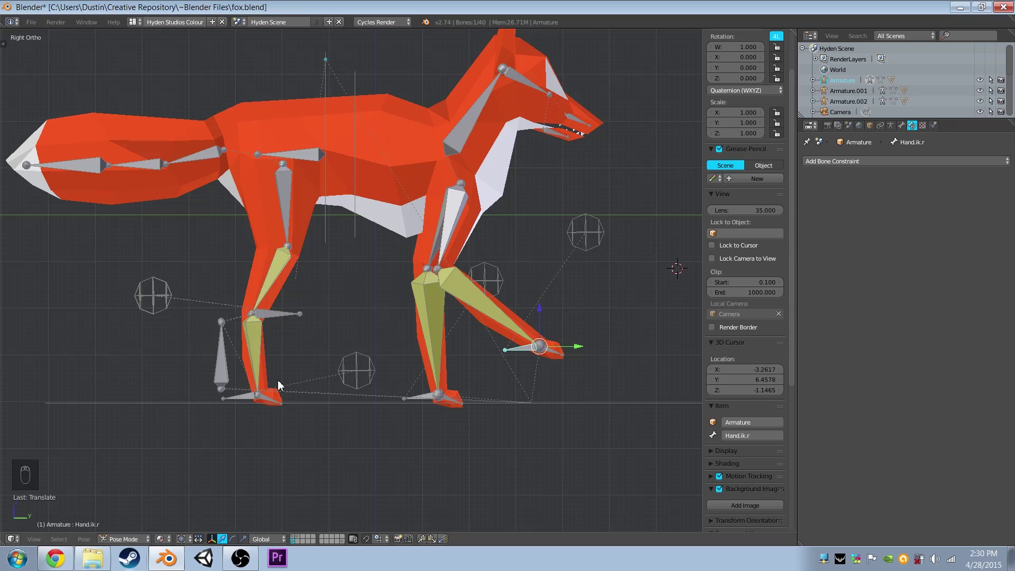
drag(222, 366, 198, 307)
key(g)
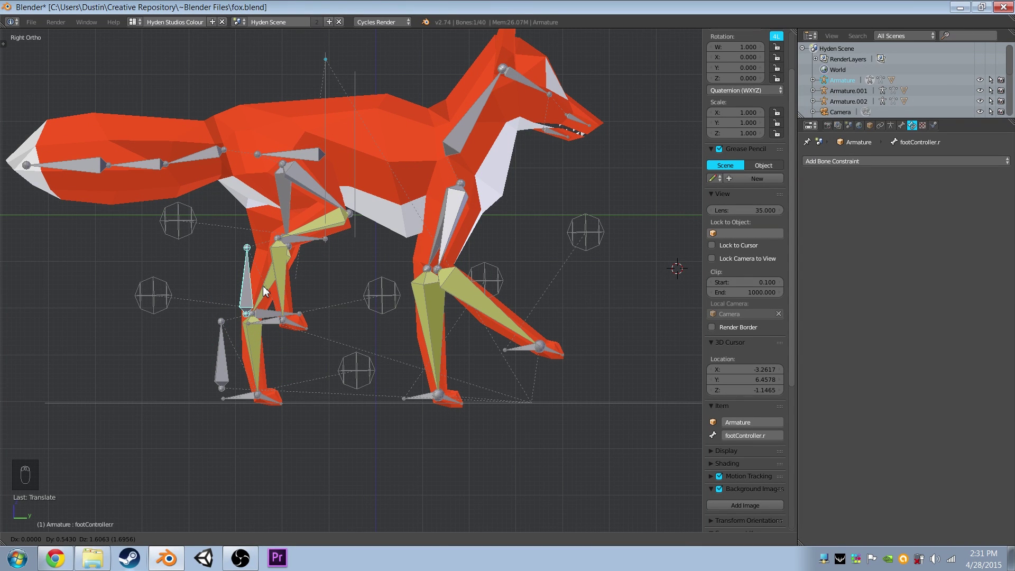
Drag the hind foot controller into a bent stride pose and inspect it in 3D.
key(g)
drag(388, 345, 242, 360)
middle_click(275, 352)
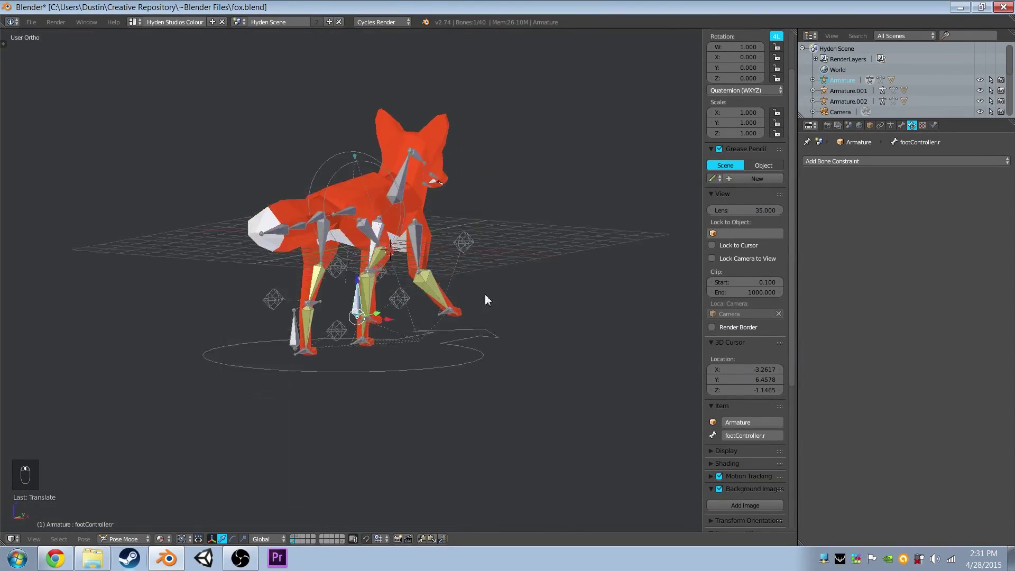
key(KP_3)
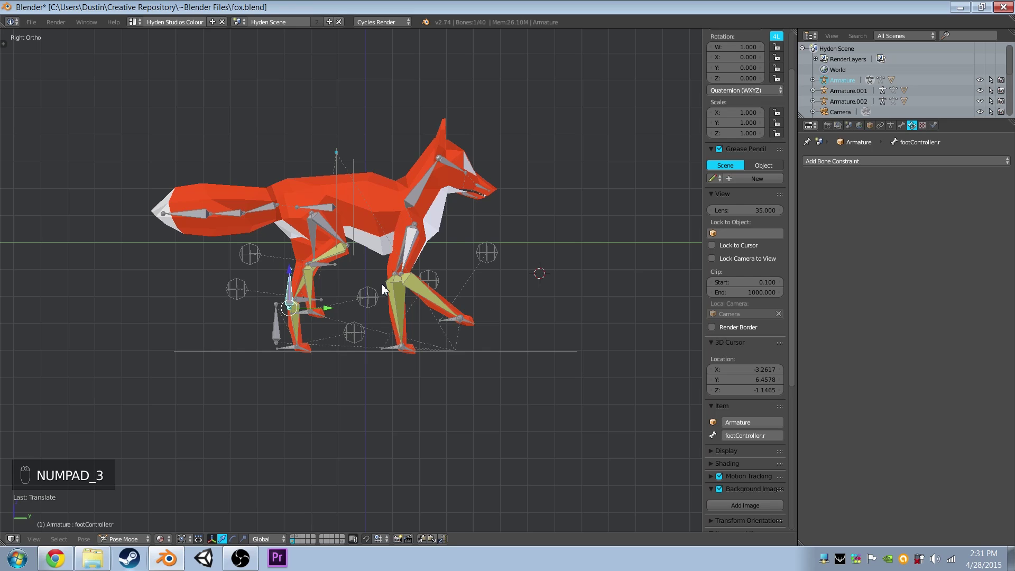
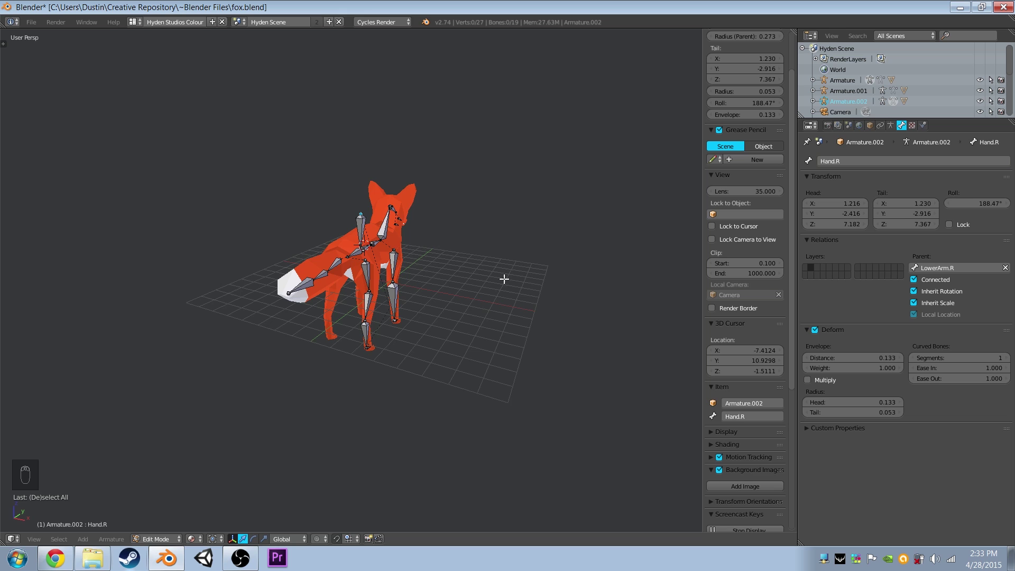
Extrude a new bone backward along the floor from the right front foot.
key(KP_1)
key(KP_3)
key(KP_5)
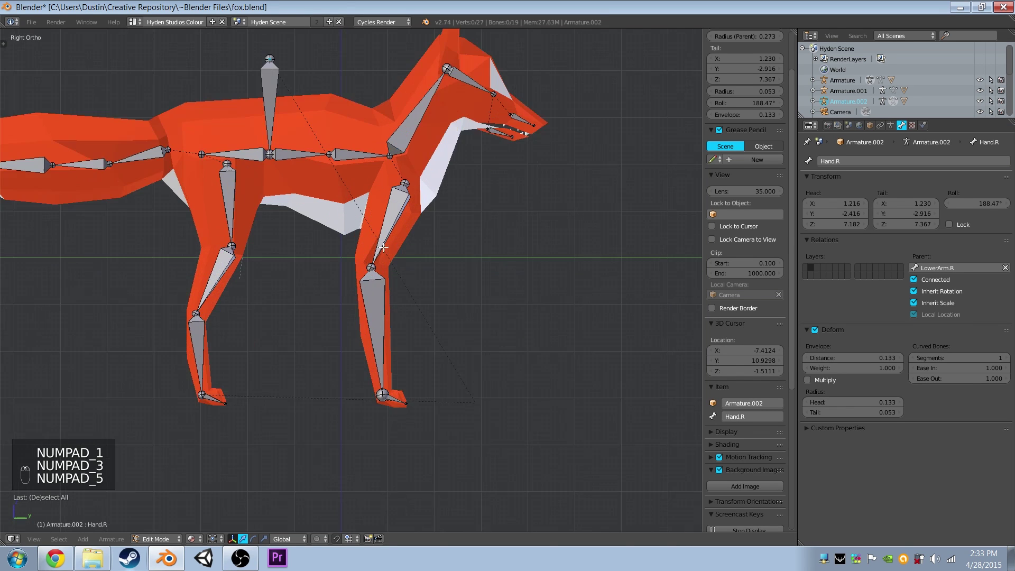
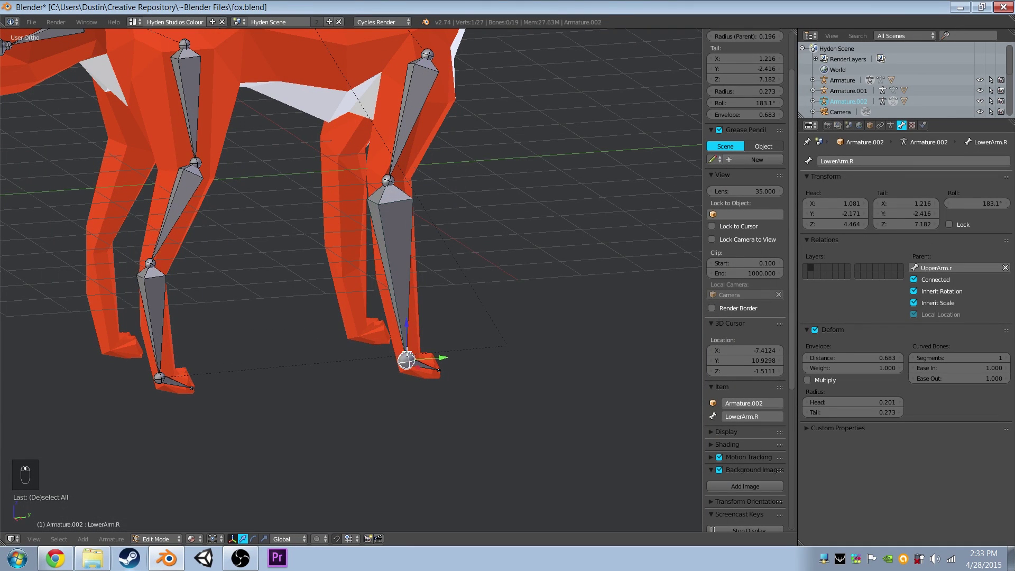
key(KP_3)
key(e)
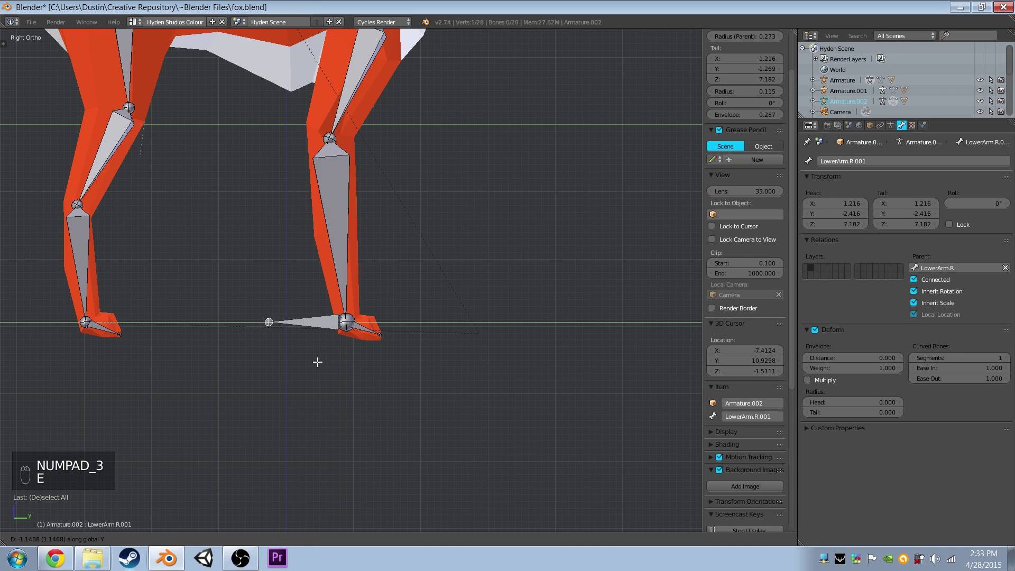
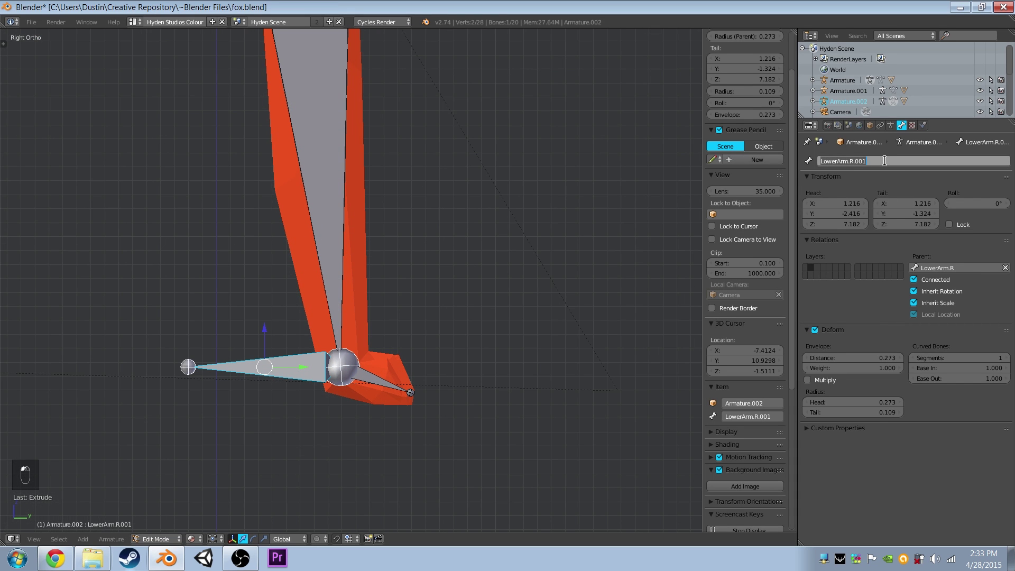
Rename the new foot bone to ik.arm.r and check it in 3D.
click(884, 158)
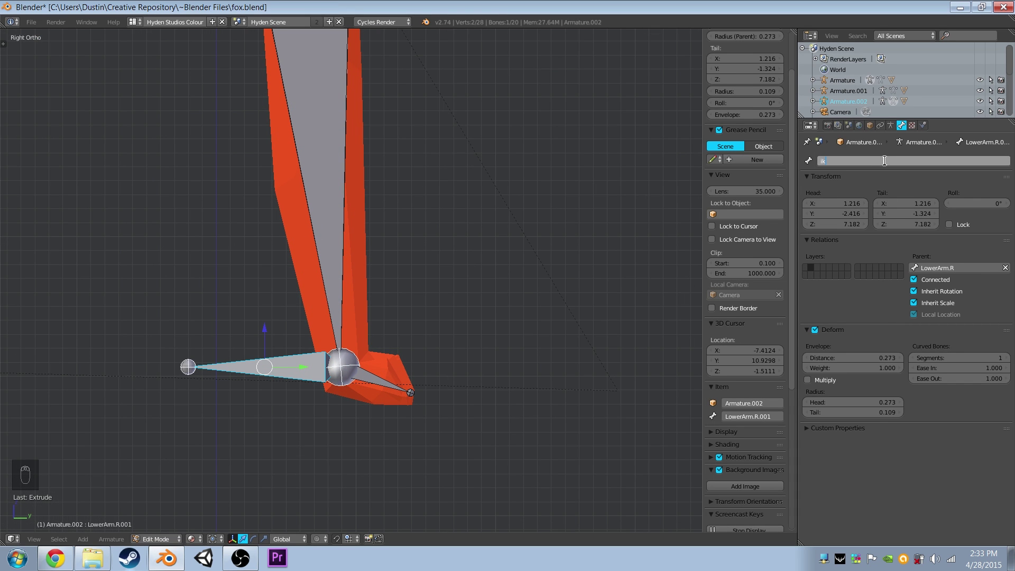
key(BackSpace)
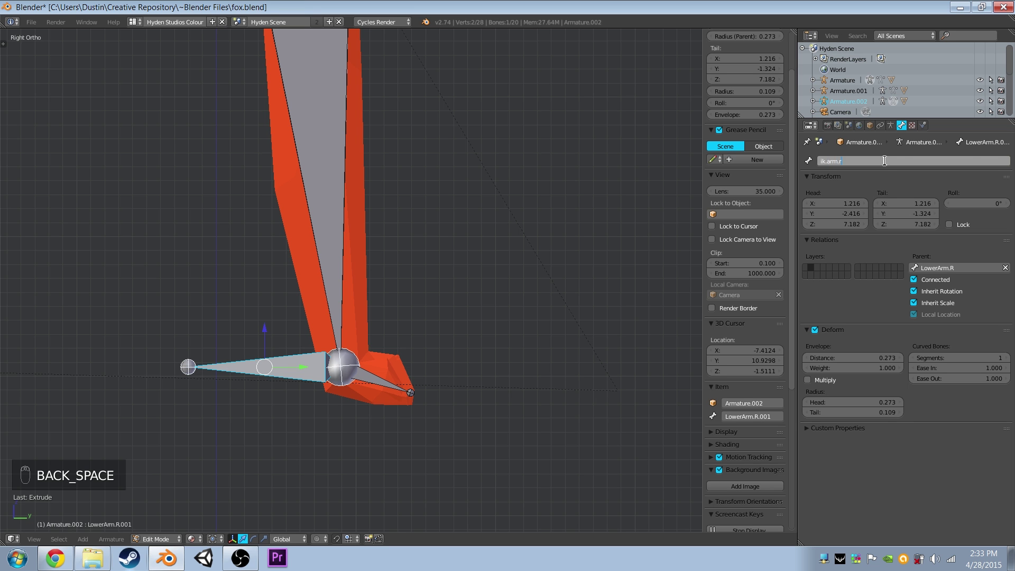
middle_click(465, 191)
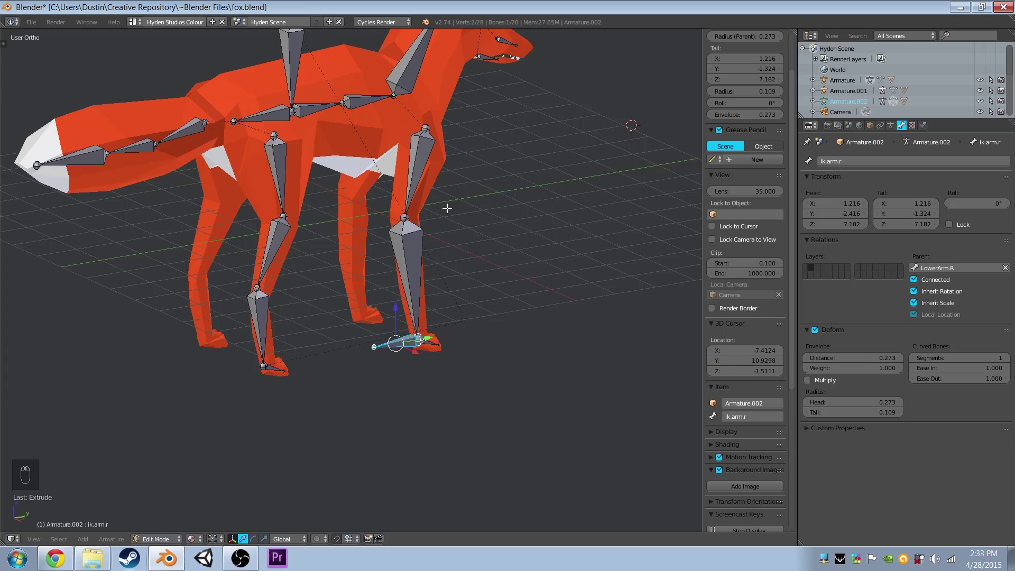
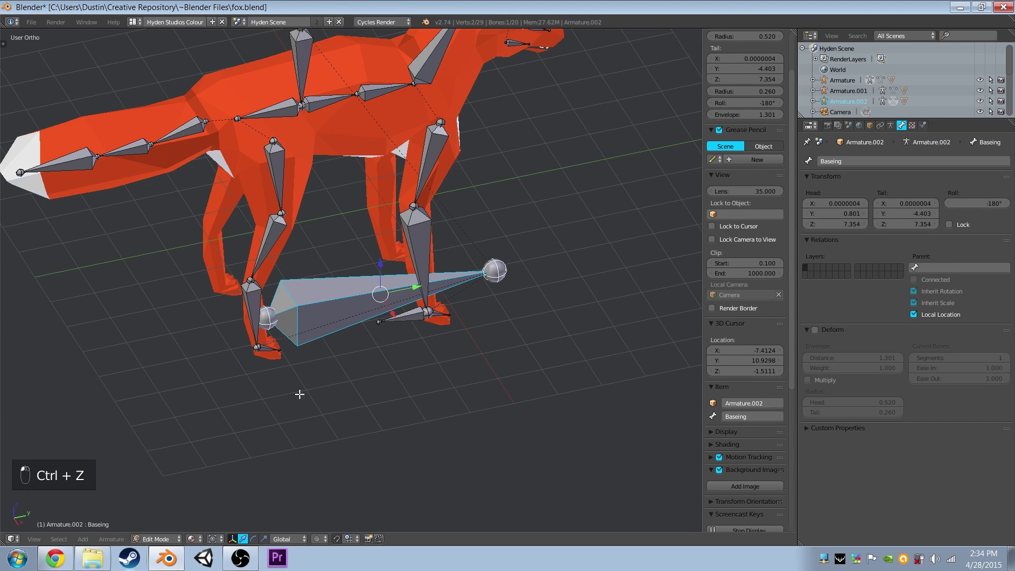
Parent ik.arm.r to the floor-shaped Baseing root bone with Keep Offset.
click(168, 544)
right_click(168, 545)
click(338, 316)
drag(357, 294, 446, 260)
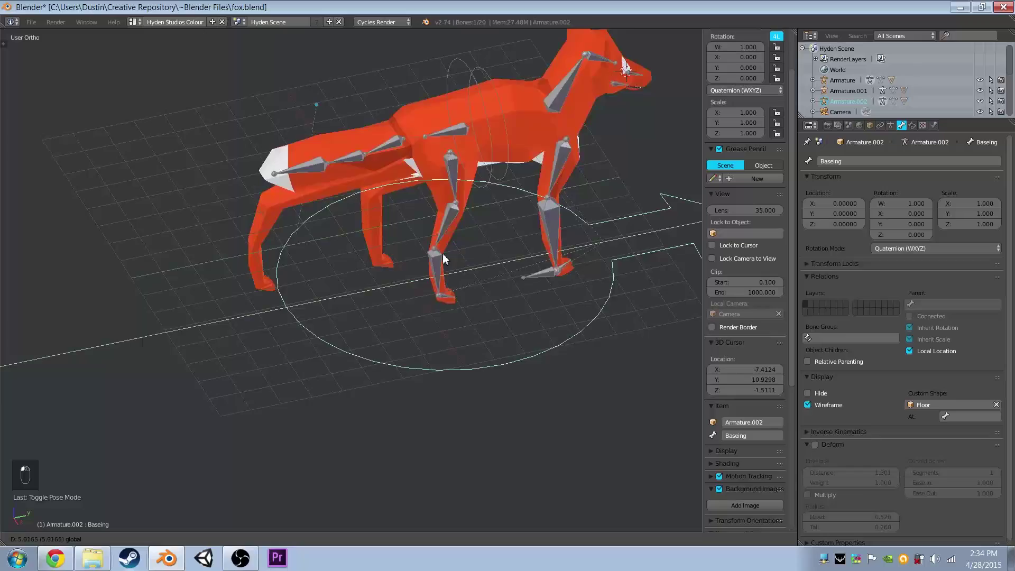
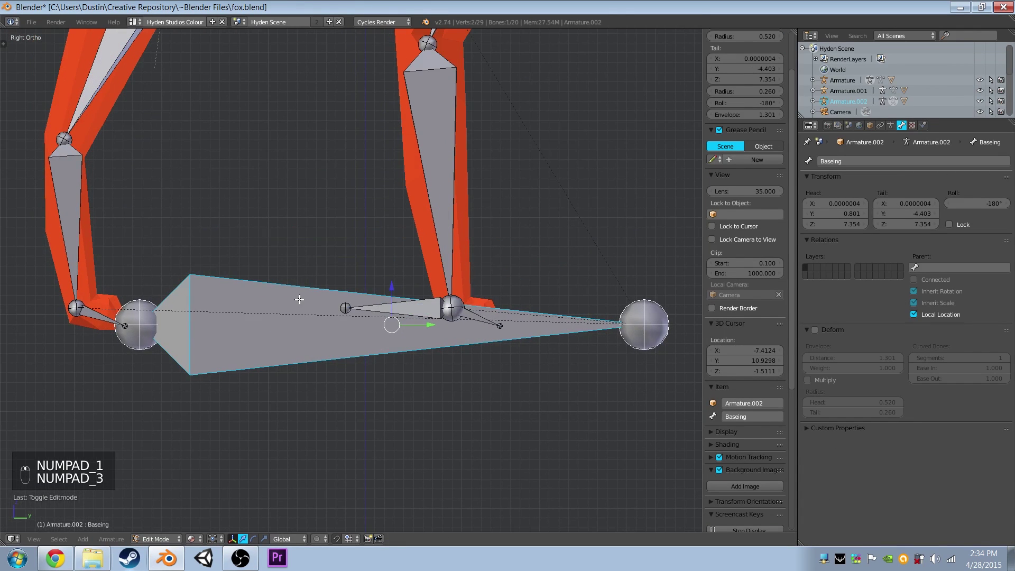
key(h)
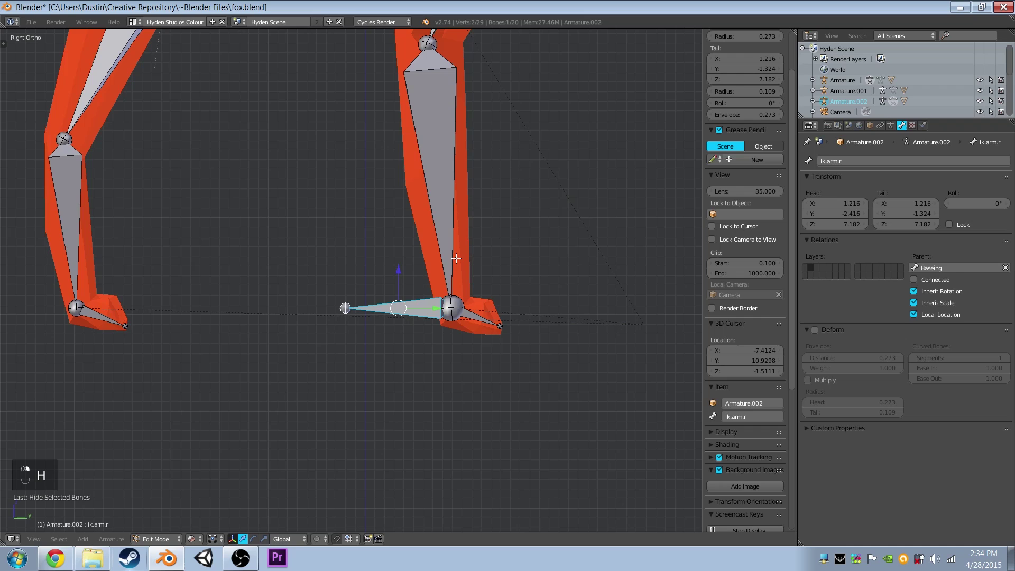
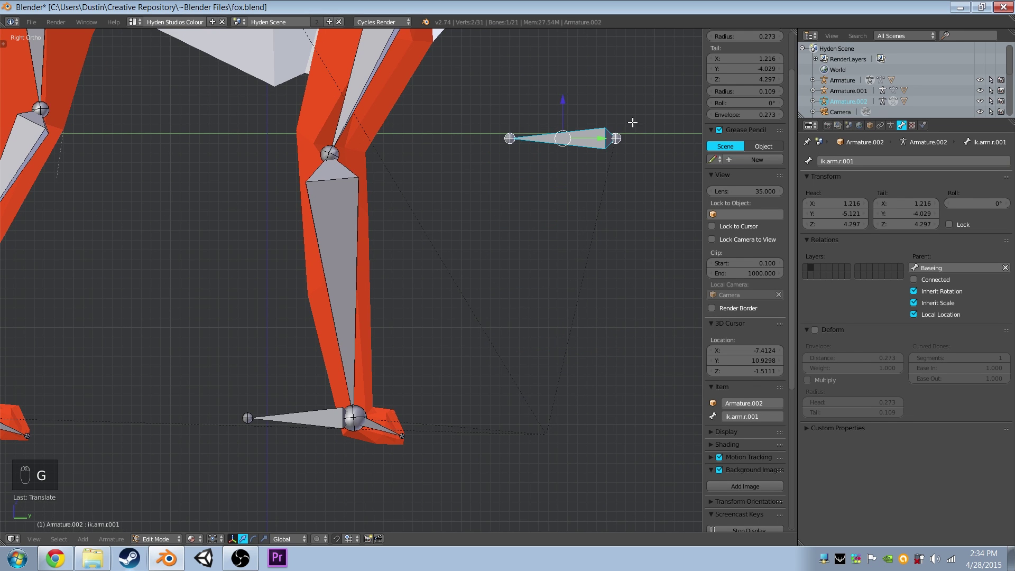
Move the duplicated ik.arm.r.001 in front of the knee and rotate it upright as a pole.
click(564, 166)
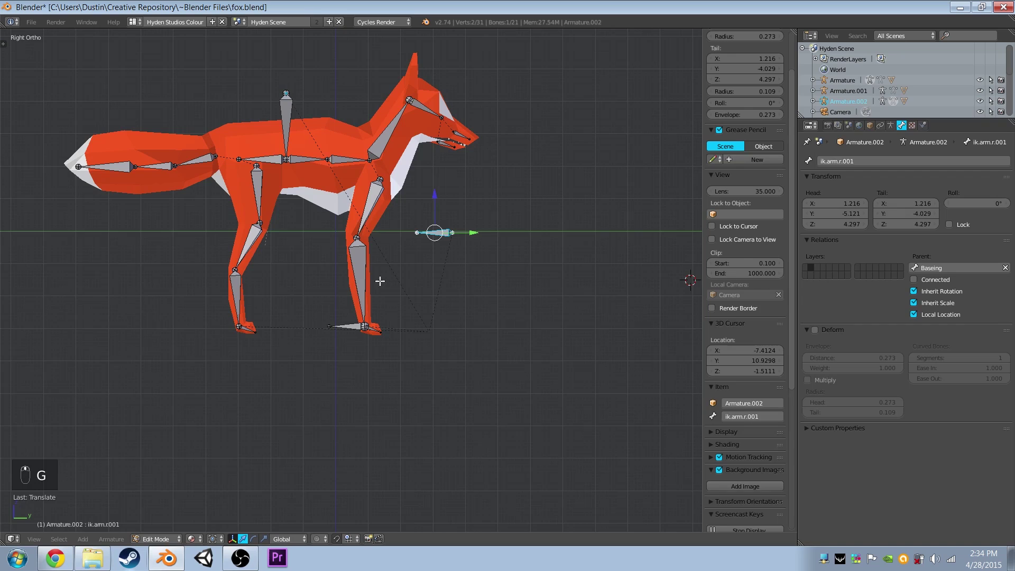
key(g)
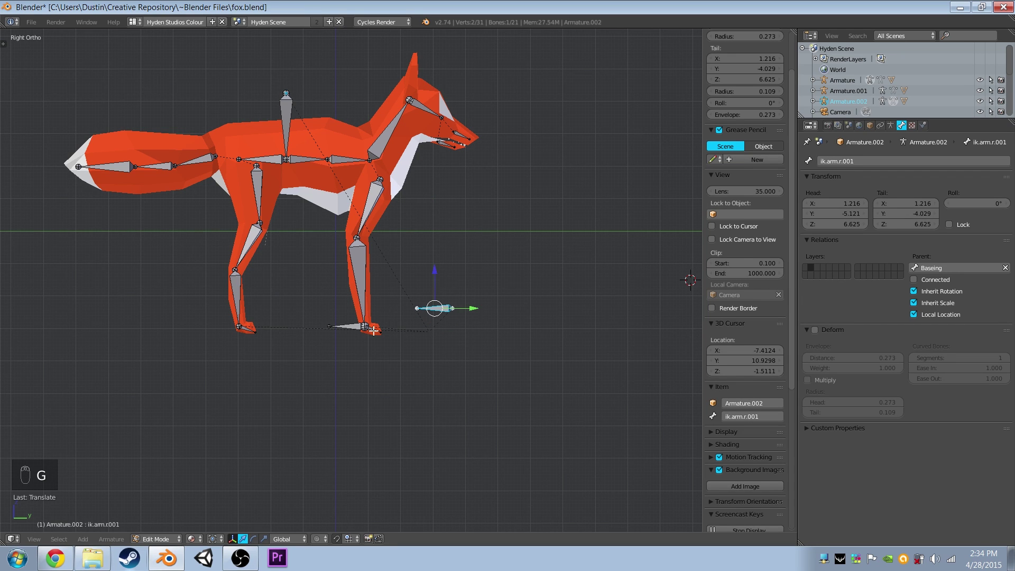
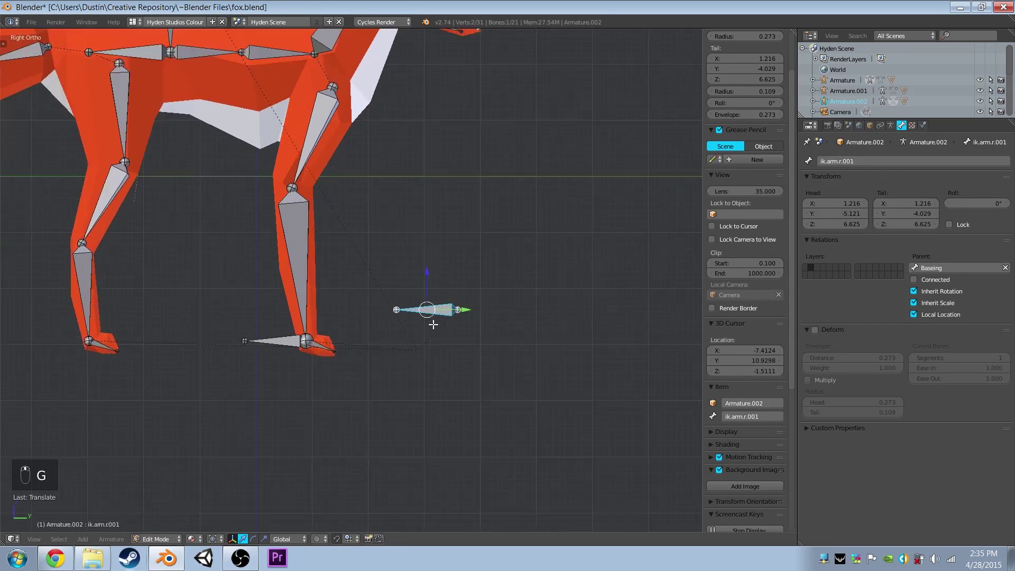
key(r)
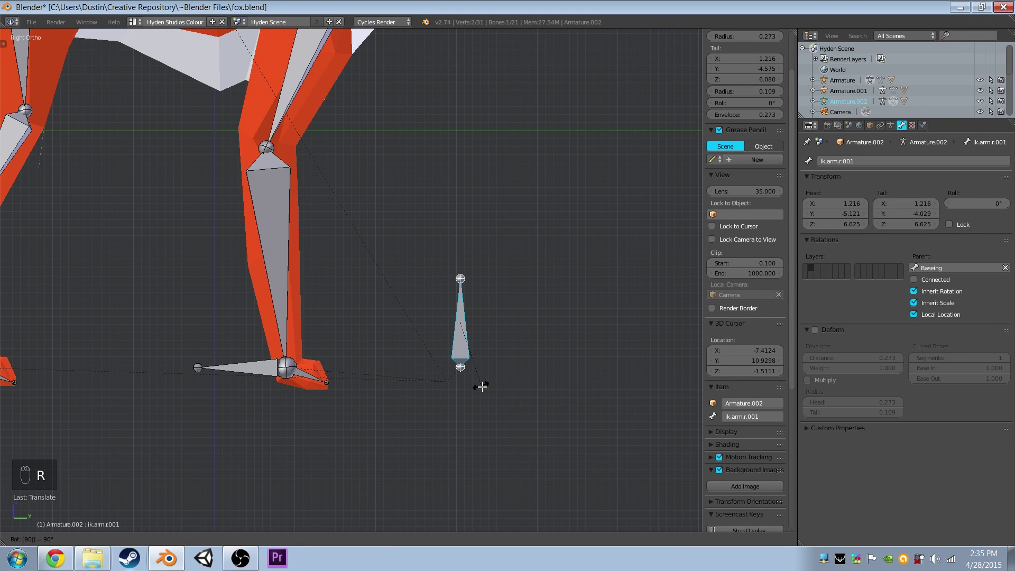
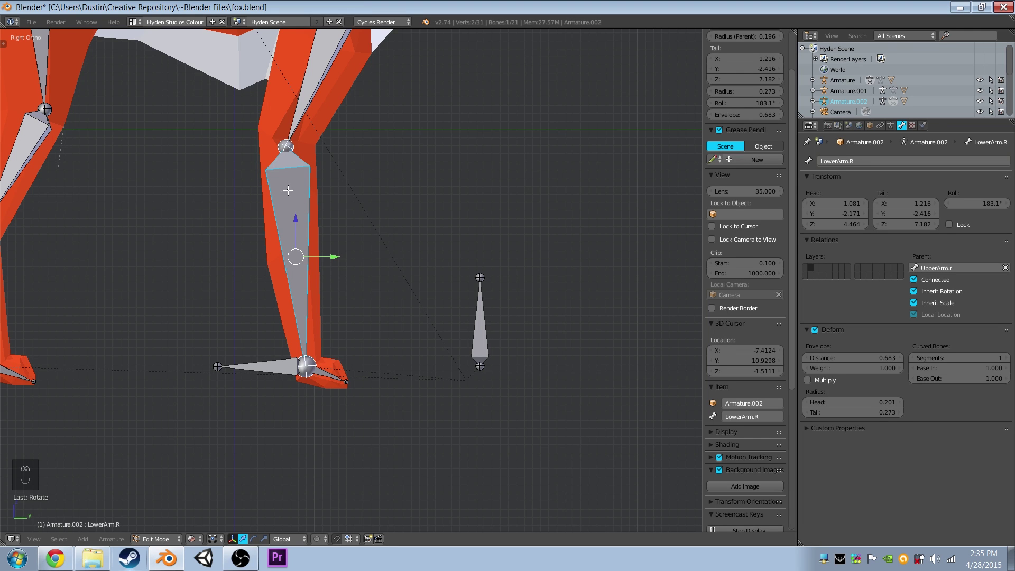
Enter Pose Mode and clear all bones' rotation and location.
click(166, 544)
middle_click(409, 346)
key(a)
key(a)
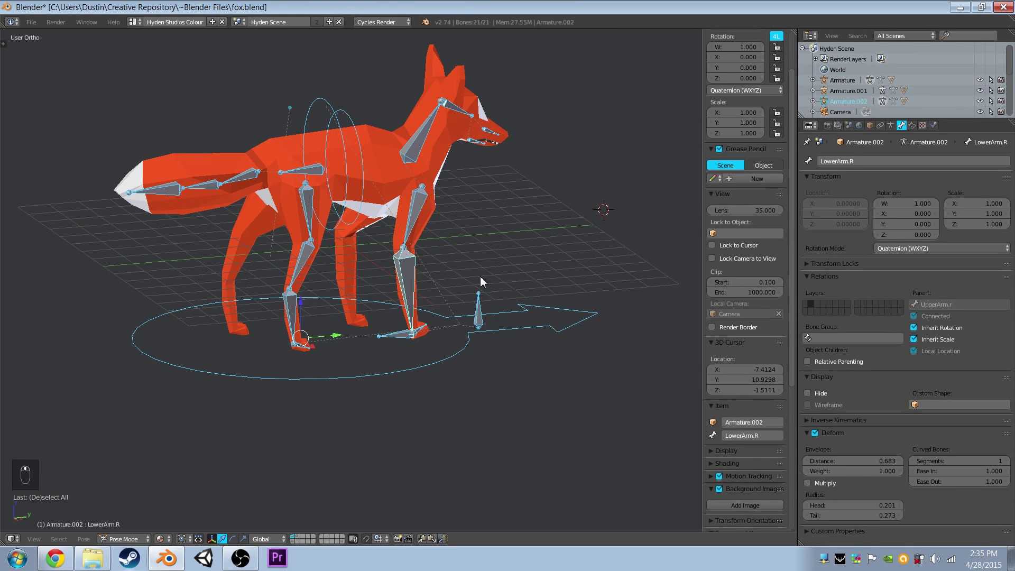
key(alt+r)
key(alt+g)
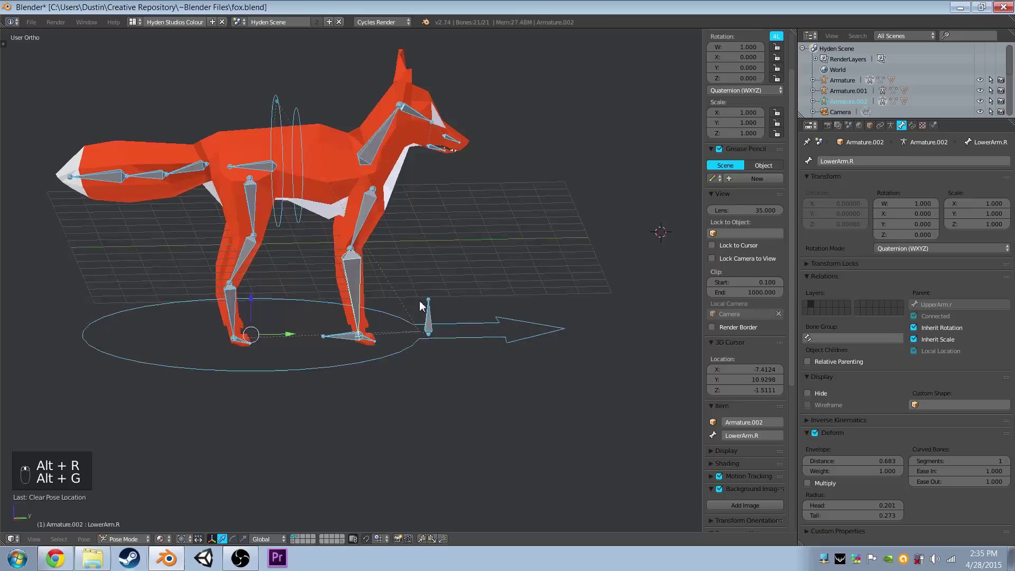
Select the LowerArm.R bone in right side view for constraining.
key(KP_3)
middle_click(417, 290)
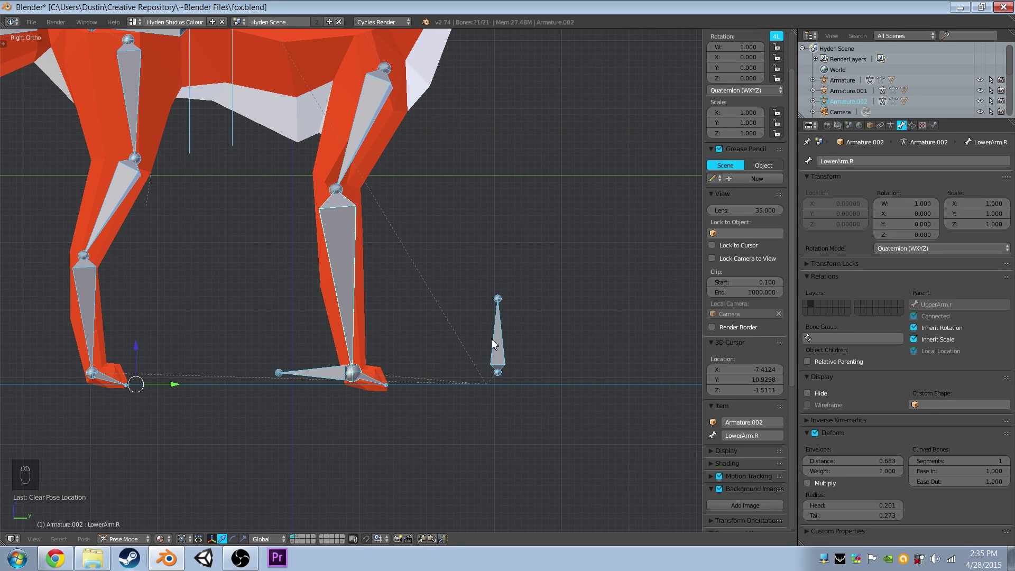
drag(363, 297, 899, 209)
Give LowerArm.R an IK constraint targeting Armature.002's ik.arm.r with pole bone pole.arm.l.
right_click(919, 128)
click(891, 185)
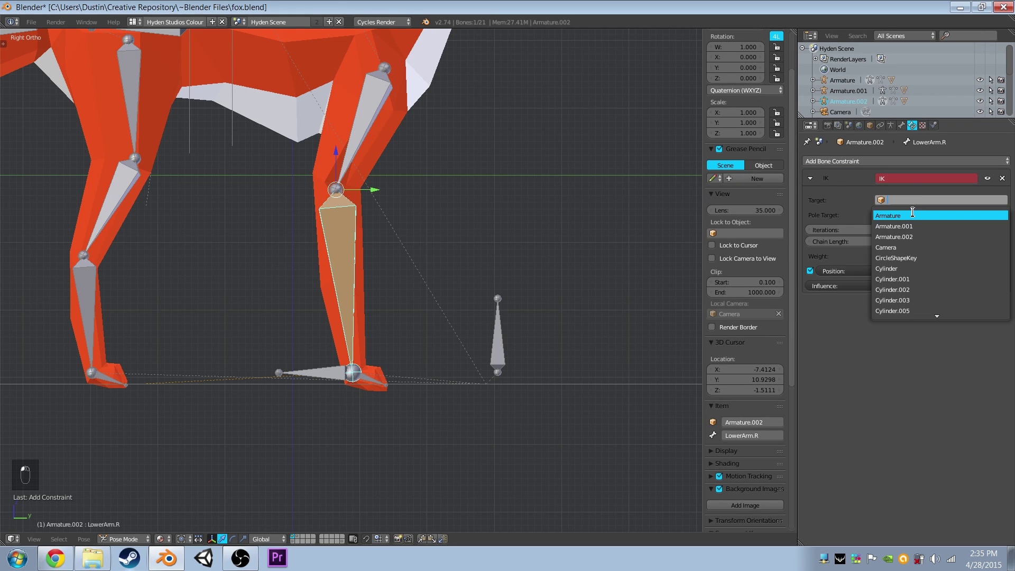
click(313, 167)
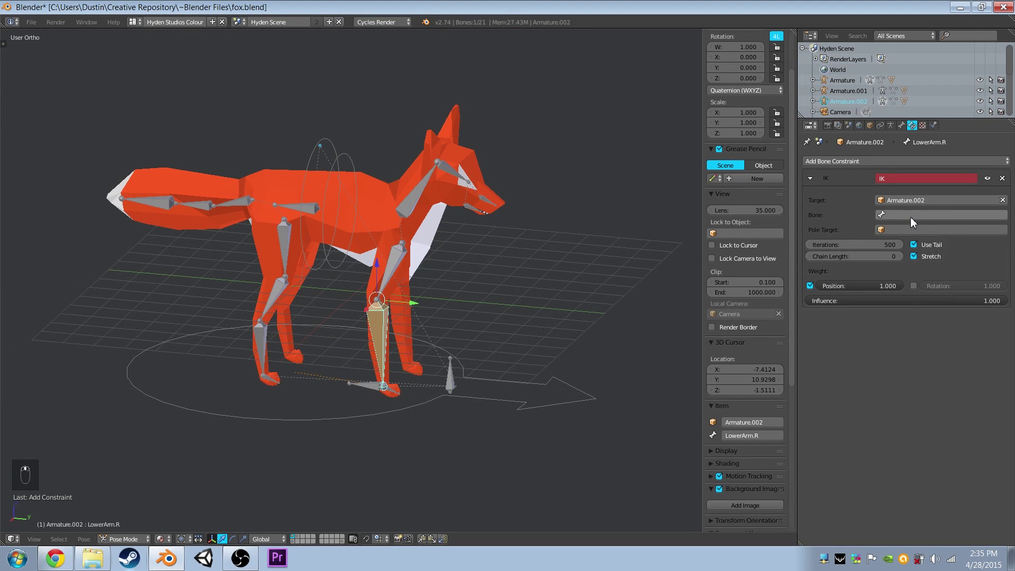
drag(913, 214, 913, 214)
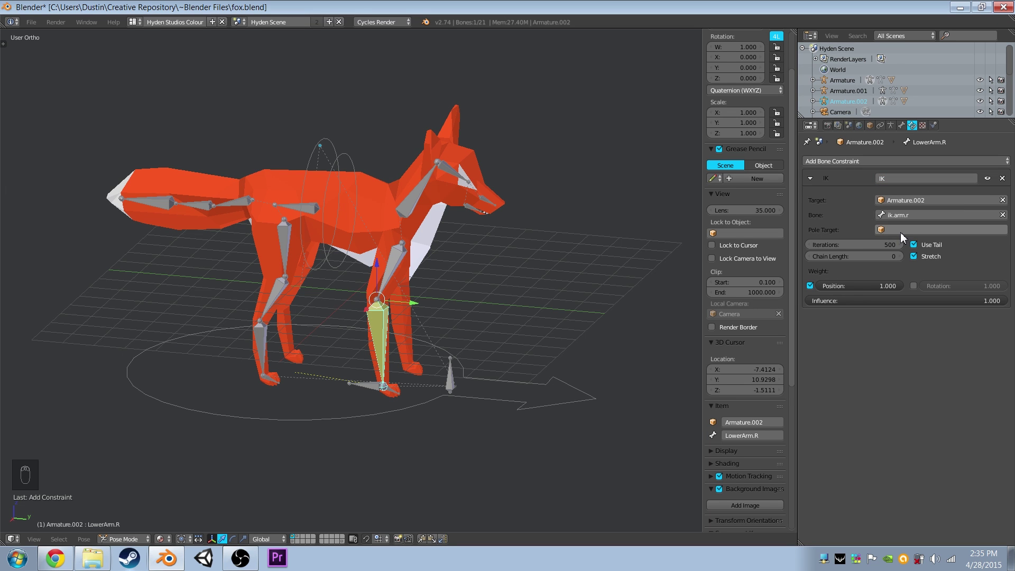
drag(902, 226, 470, 223)
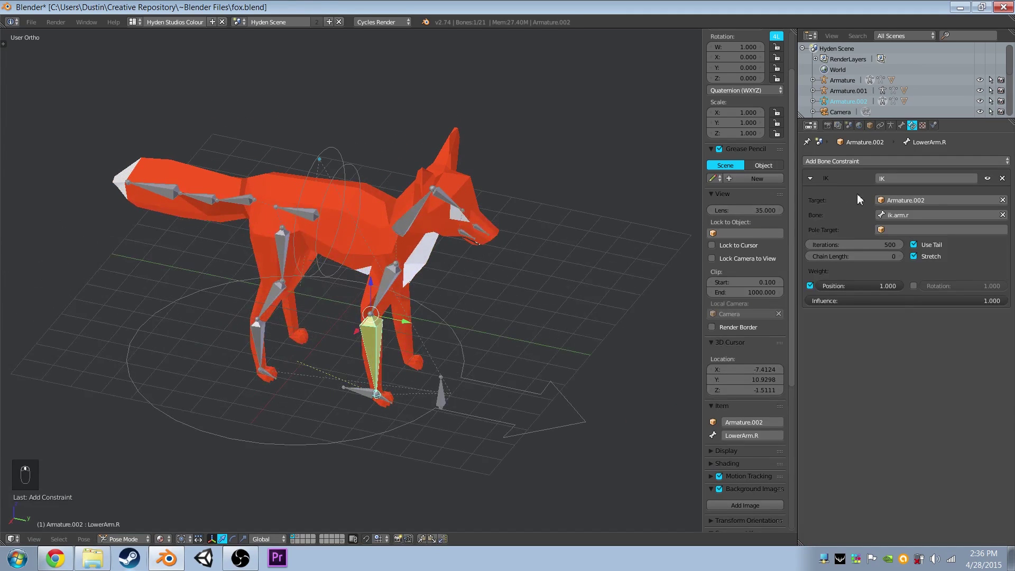
Set the IK chain length to 2 and inspect the constrained leg from around the fox.
drag(919, 224, 909, 261)
drag(843, 320, 372, 281)
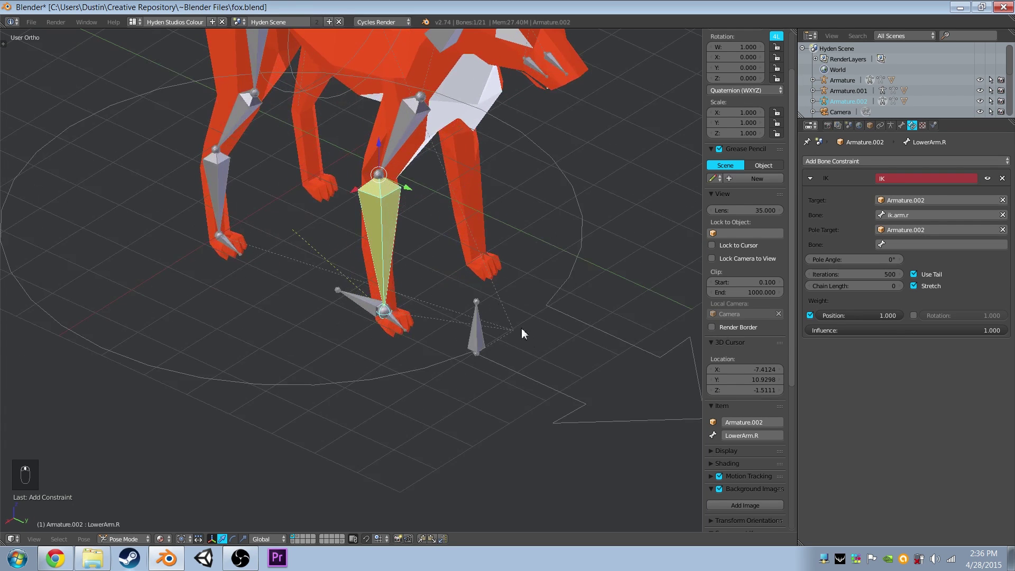
drag(910, 241, 930, 257)
drag(931, 257, 411, 262)
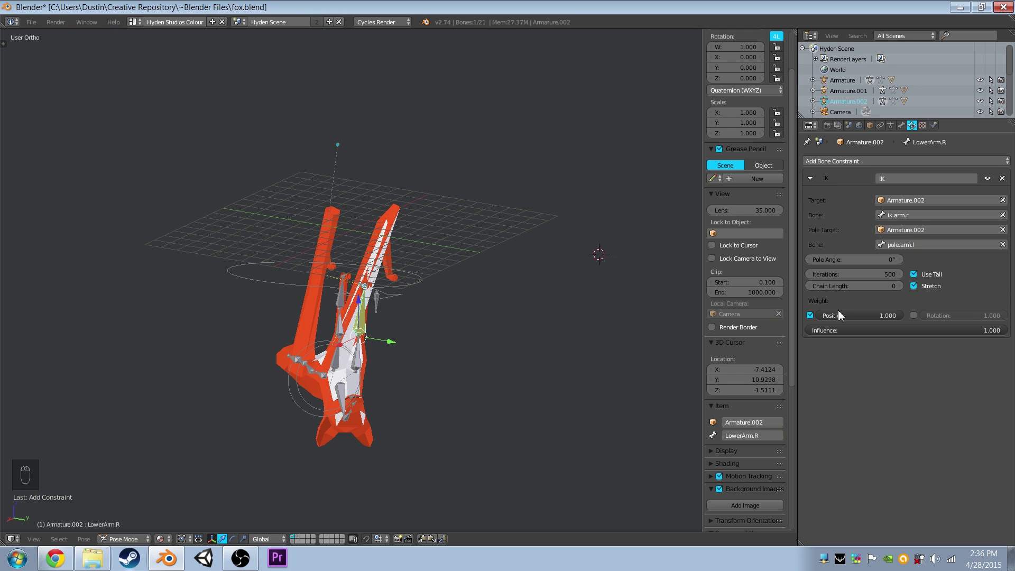
drag(905, 292, 427, 211)
middle_click(428, 211)
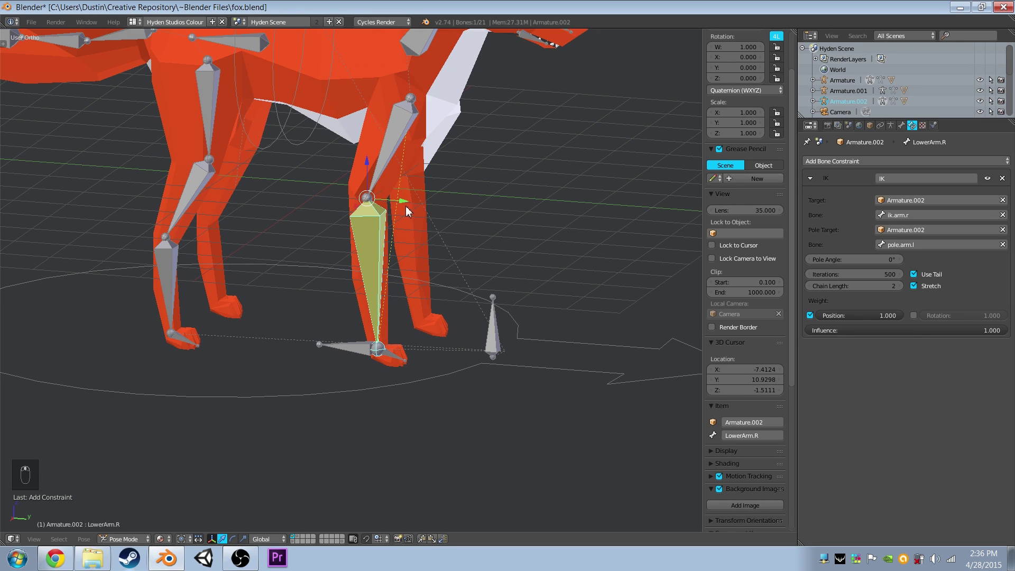
key(KP_3)
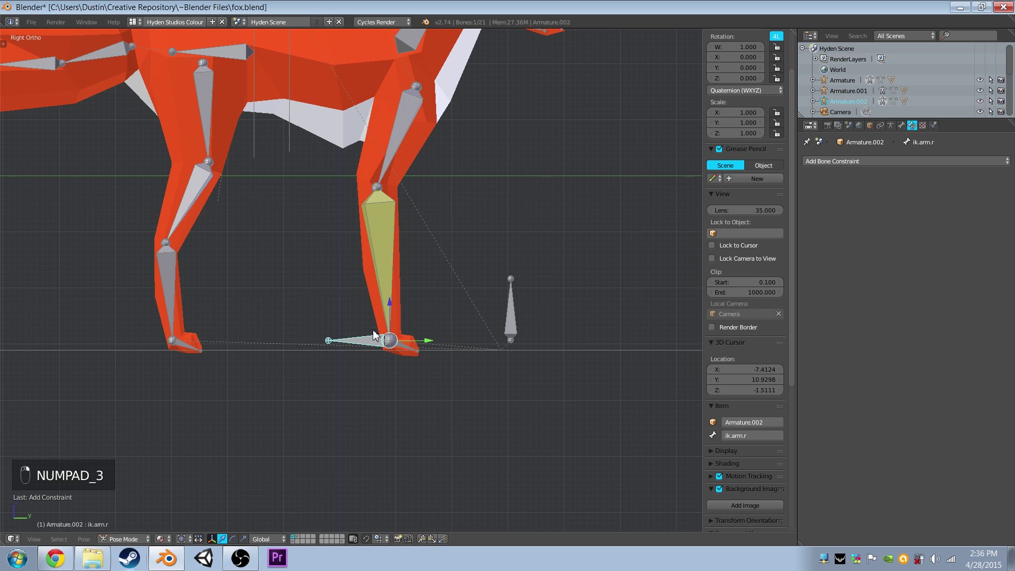
key(g)
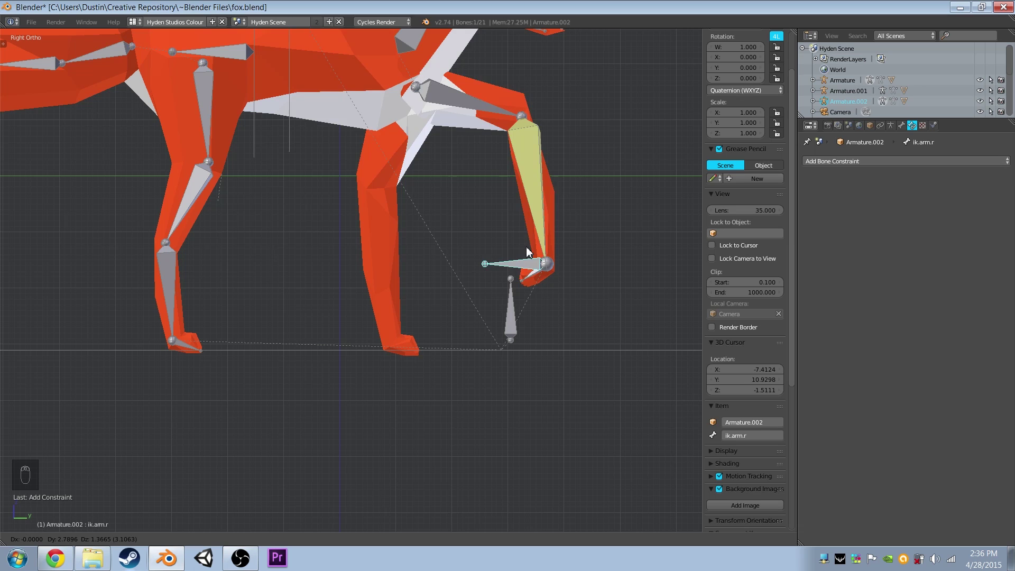
key(alt+r)
key(alt+g)
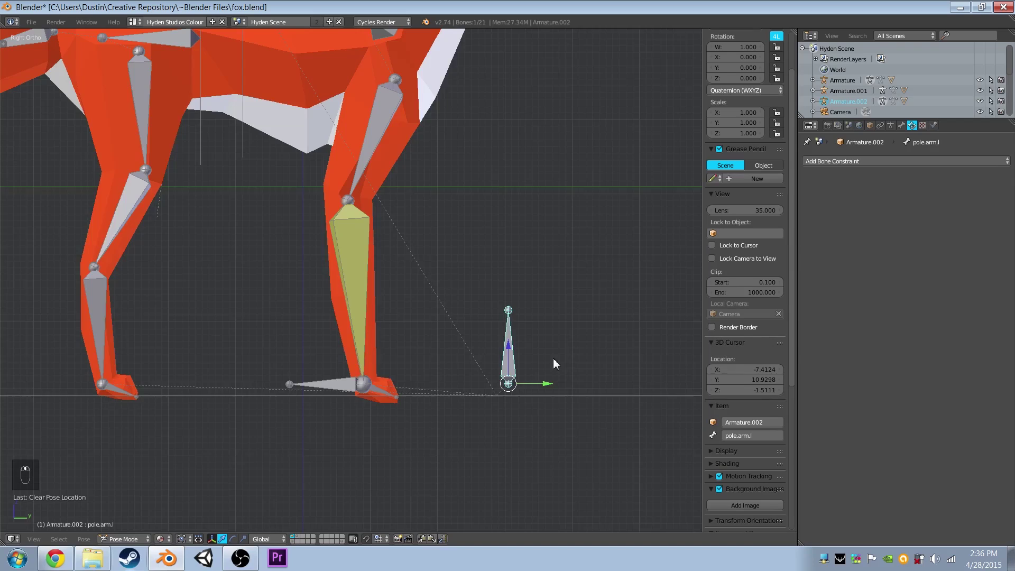
drag(347, 459, 333, 438)
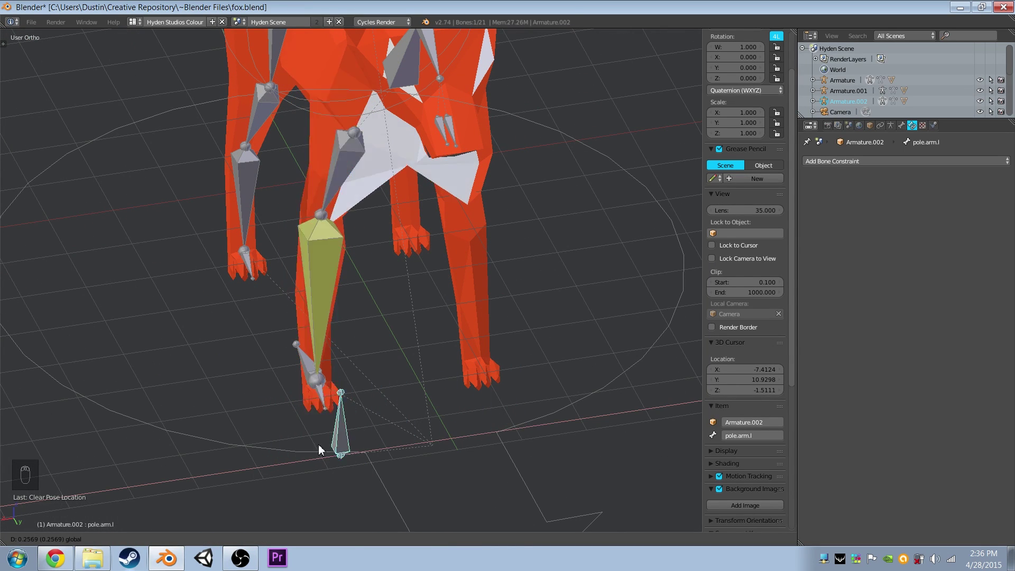
drag(306, 375, 475, 428)
right_click(376, 402)
drag(377, 402, 625, 442)
drag(464, 443, 453, 459)
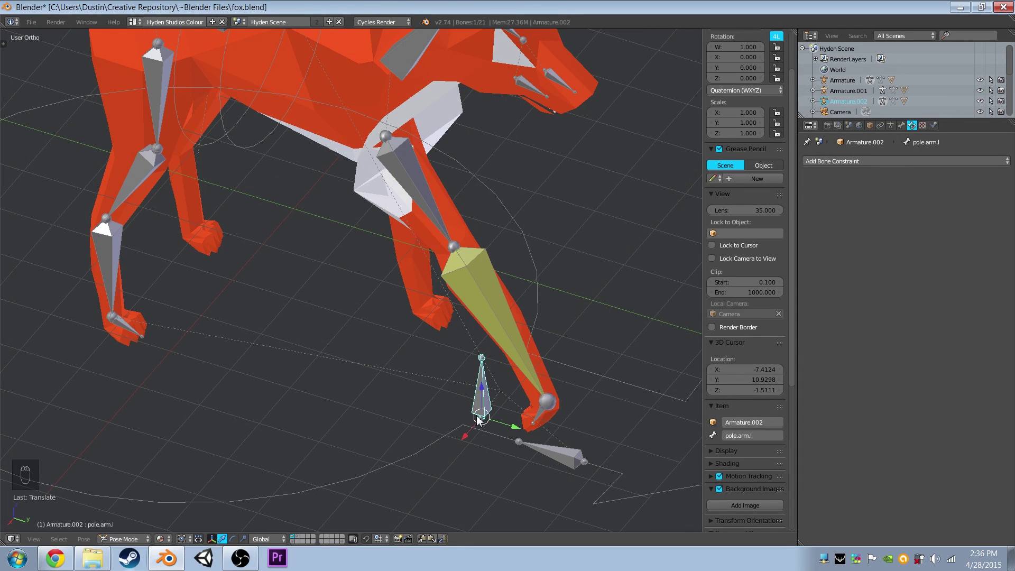
key(alt+r)
key(alt+g)
key(a)
key(a)
key(alt+r)
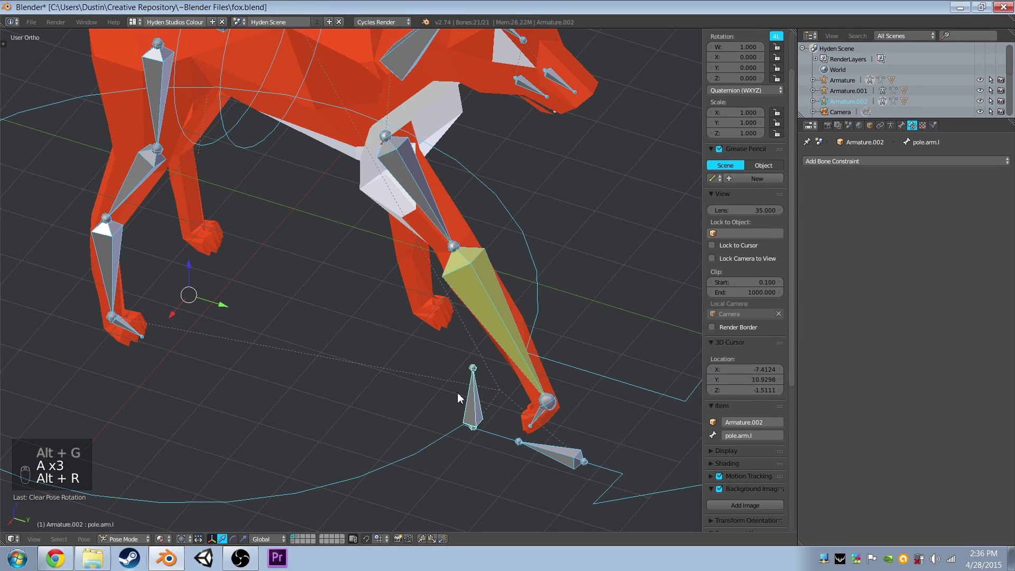
key(alt+g)
Select pole.arm.l in Edit Mode and change its parent from Baseing to ik.arm.r.
drag(330, 384, 419, 341)
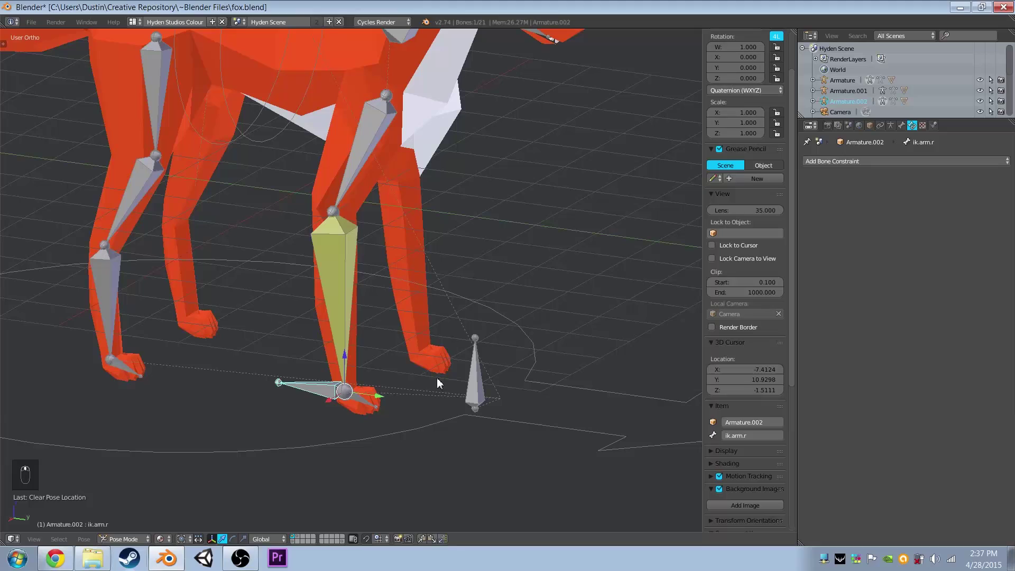
drag(475, 391, 950, 280)
right_click(140, 543)
middle_click(142, 523)
drag(950, 263, 950, 280)
middle_click(951, 280)
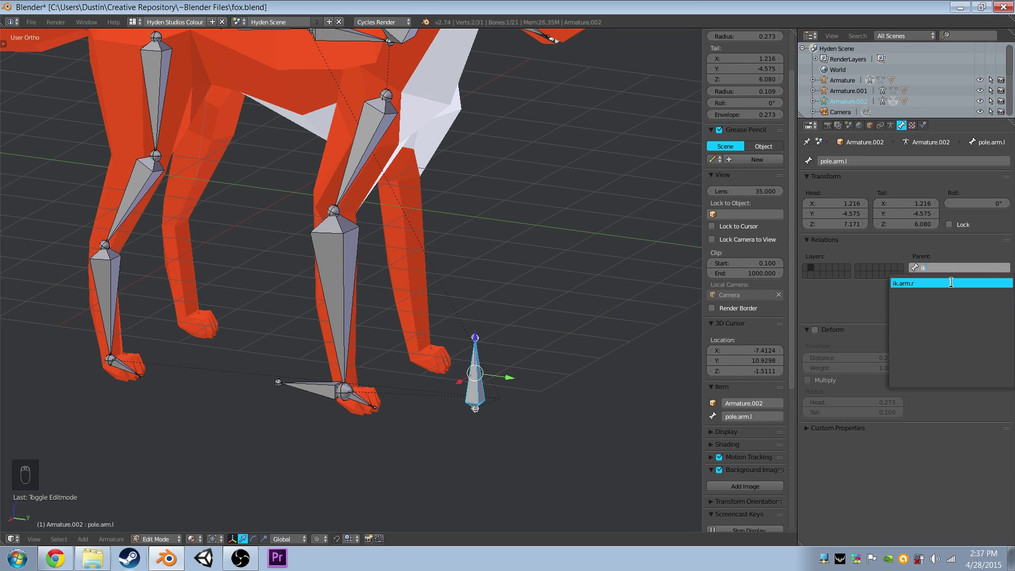
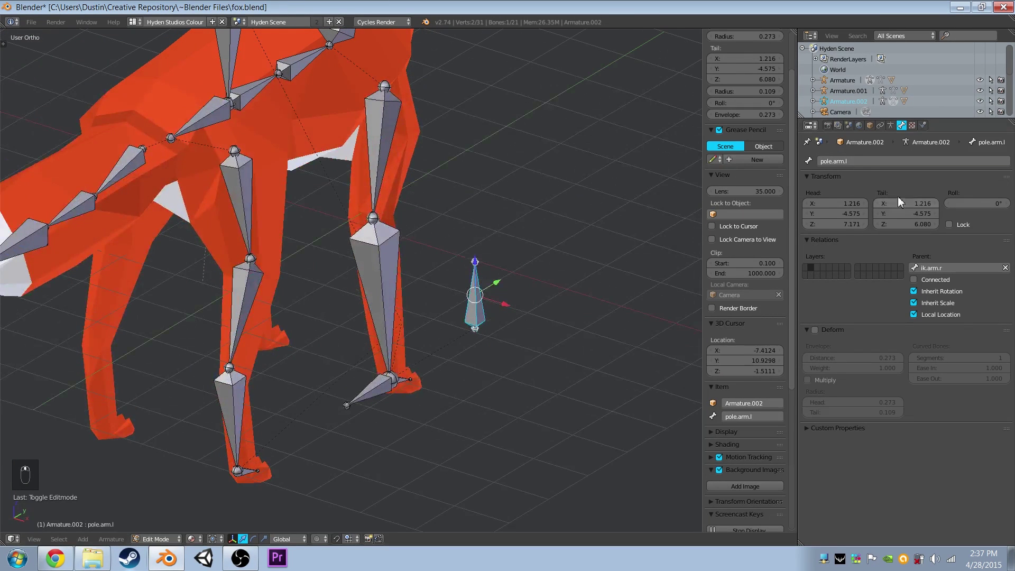
Orbit to view the whole fox while the pole bone is renamed pole.arm.r.
drag(878, 158, 463, 309)
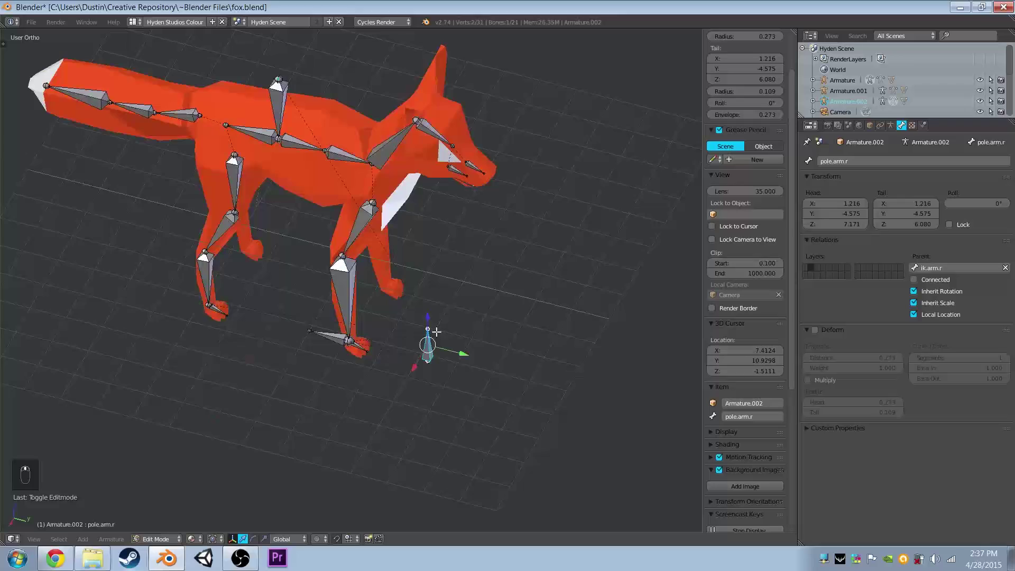
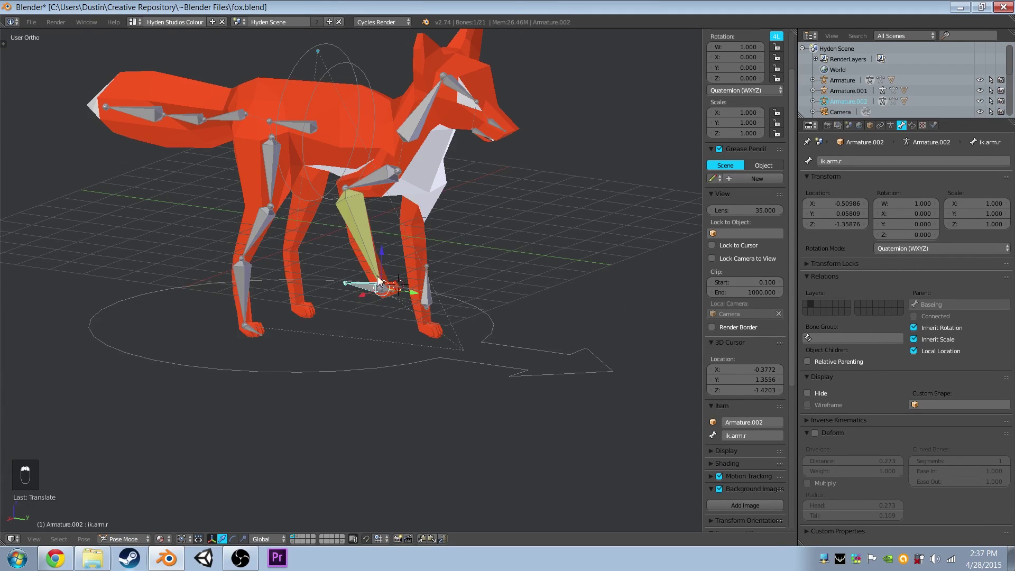
Finish the foot controller test and select the Hand.R foot bone in side view.
key(r)
click(472, 231)
key(KP_3)
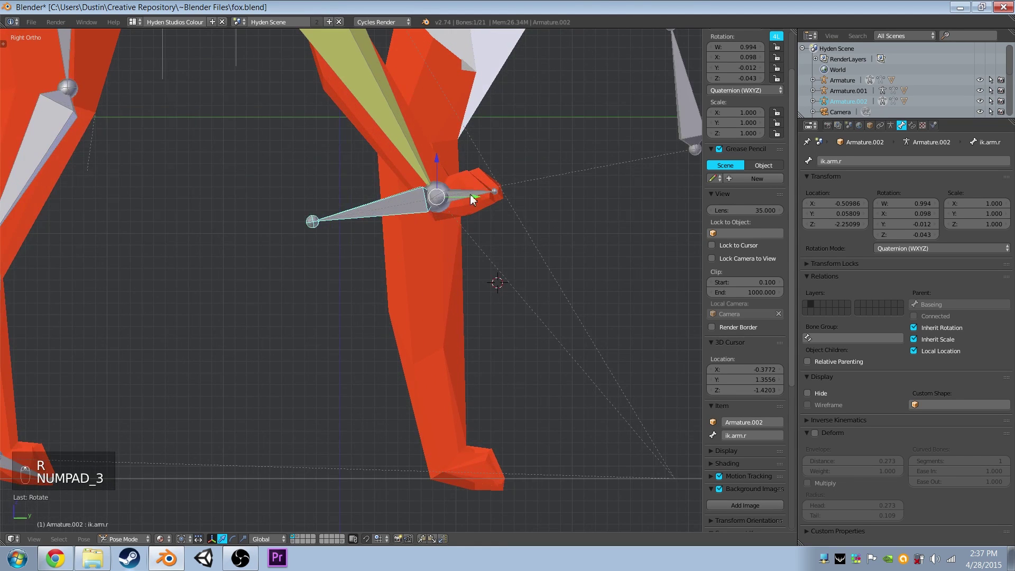
click(438, 253)
key(r)
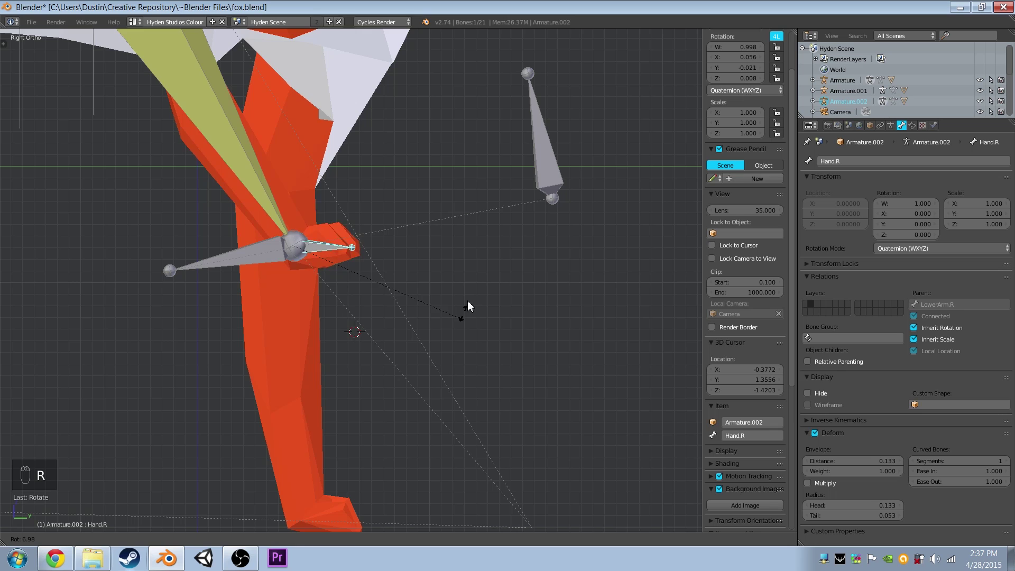
click(426, 291)
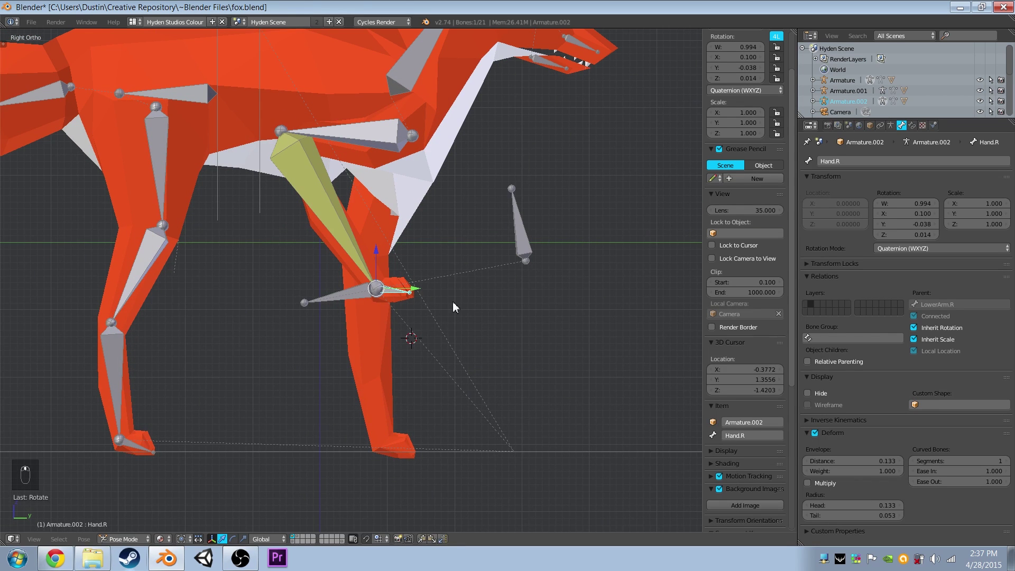
Clear all bone rotation and location, then reparent Hand.R to ik.arm.r unconnected.
key(a)
key(a)
key(alt+r)
key(alt+g)
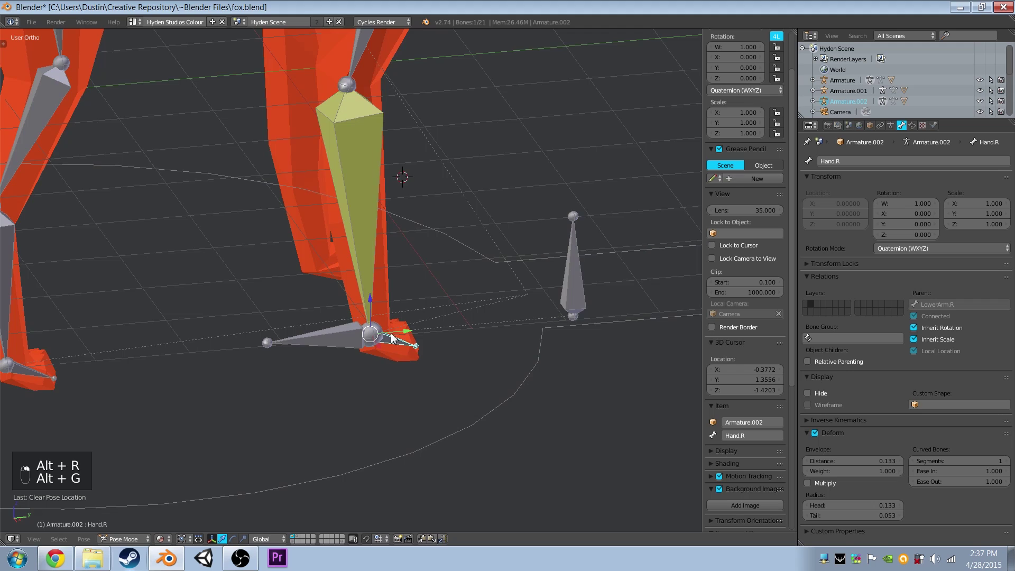
drag(908, 356, 181, 493)
drag(130, 541, 891, 272)
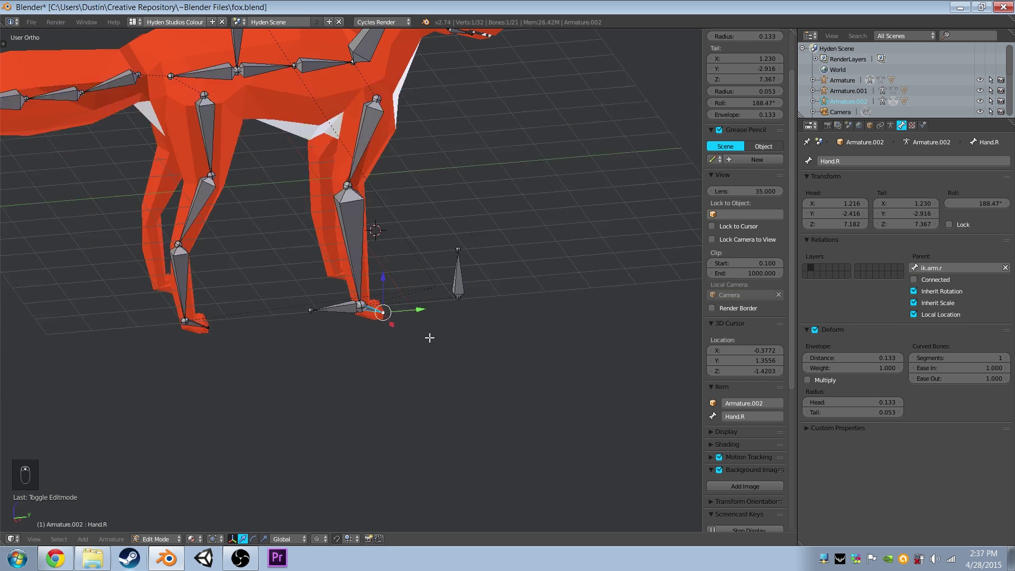
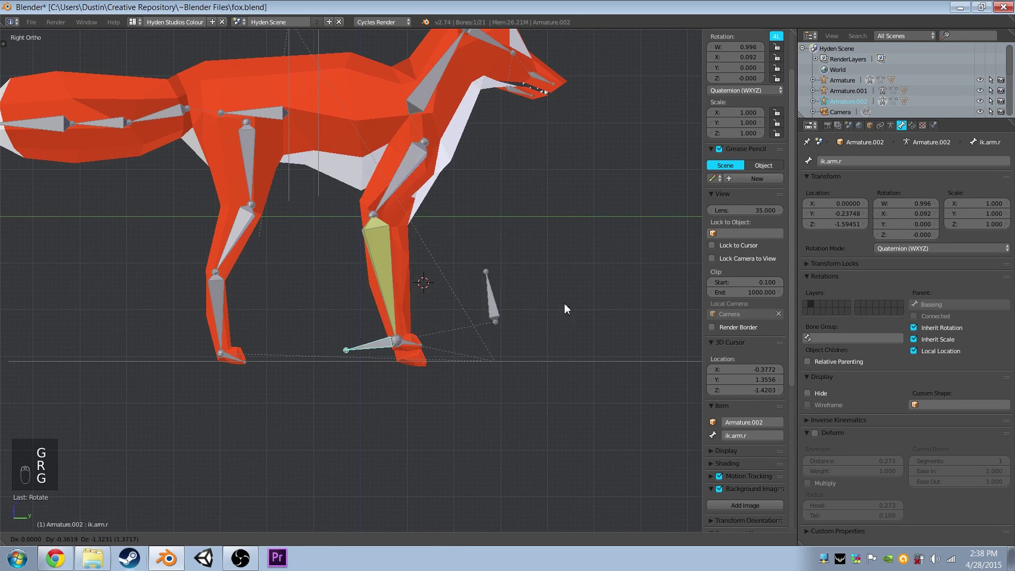
Move and rotate ik.arm.r to confirm the front leg and foot follow it.
key(r)
key(g)
key(r)
drag(454, 215, 423, 375)
key(r)
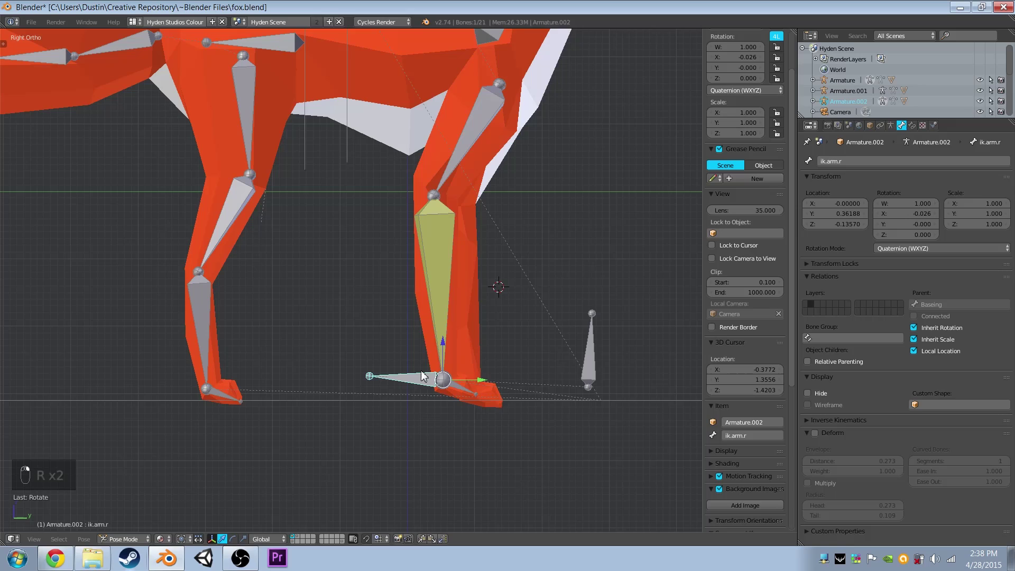
key(g)
click(490, 291)
Rotate the stomach bone to tilt the fox's body as a further test.
click(445, 280)
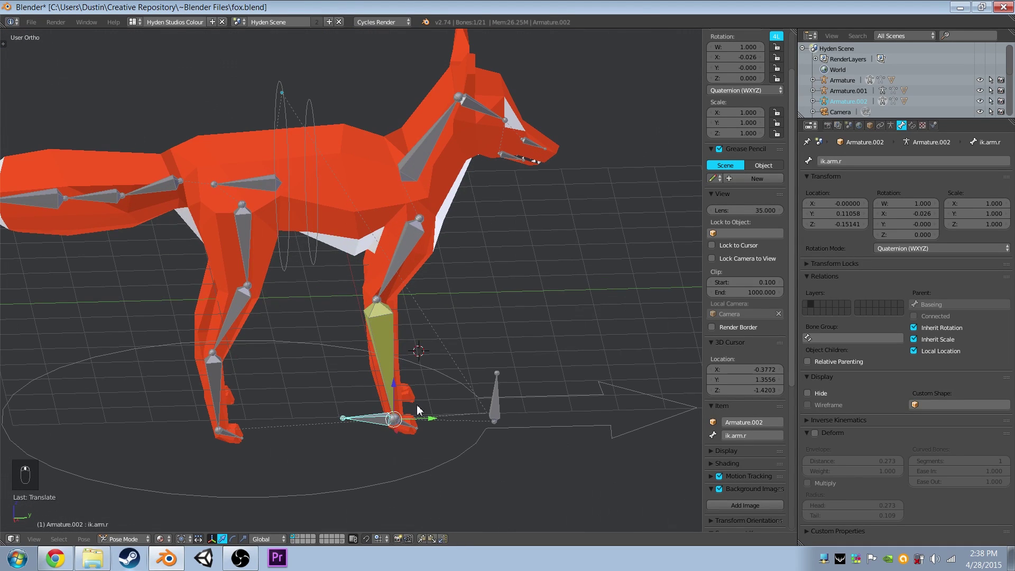
drag(313, 138, 315, 180)
key(g)
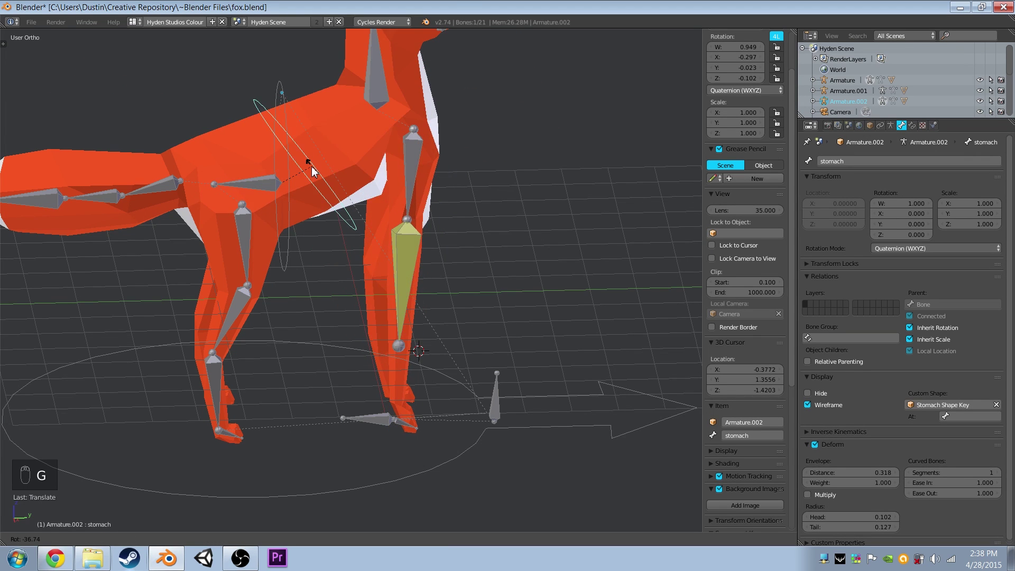
Grab and move the hind leg bones around in side view to test how the rig poses.
drag(347, 165, 376, 196)
key(KP_3)
drag(435, 278, 840, 262)
right_click(923, 131)
drag(876, 152, 345, 242)
right_click(329, 250)
middle_click(345, 243)
drag(371, 214, 404, 262)
key(g)
click(462, 279)
key(g)
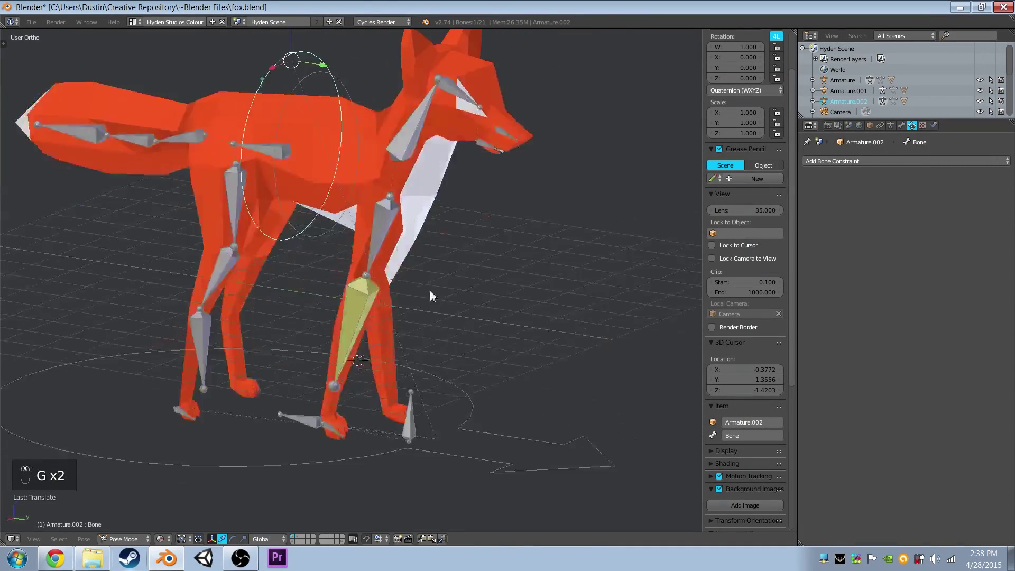
key(g)
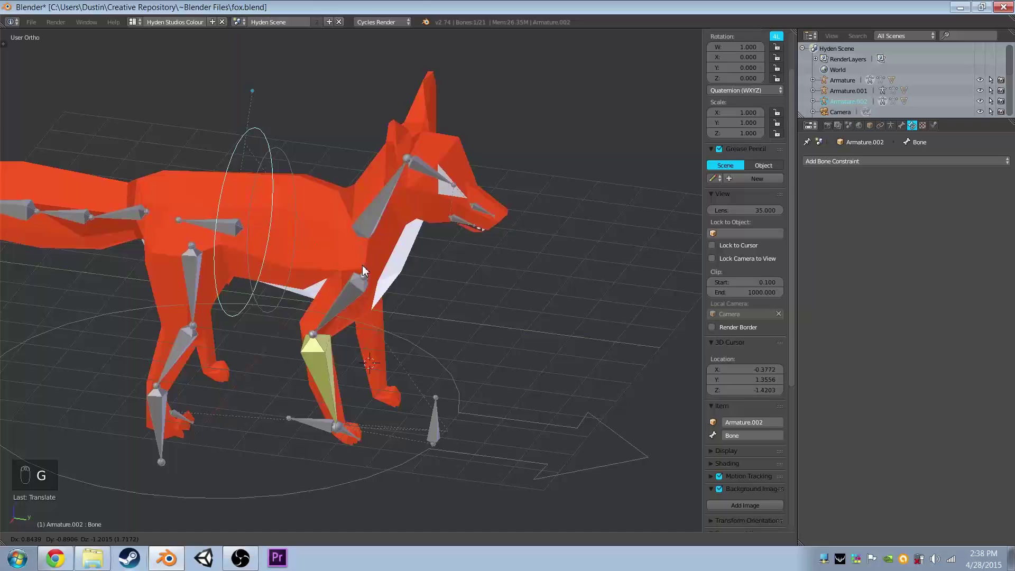
middle_click(372, 268)
Select every bone and clear rotation and location so the fox returns to rest pose.
key(a)
key(a)
key(alt+r)
key(alt+g)
Add the foot.ik.r controller bone reaching back from the right hind foot joint.
click(409, 290)
drag(483, 280, 285, 373)
click(285, 372)
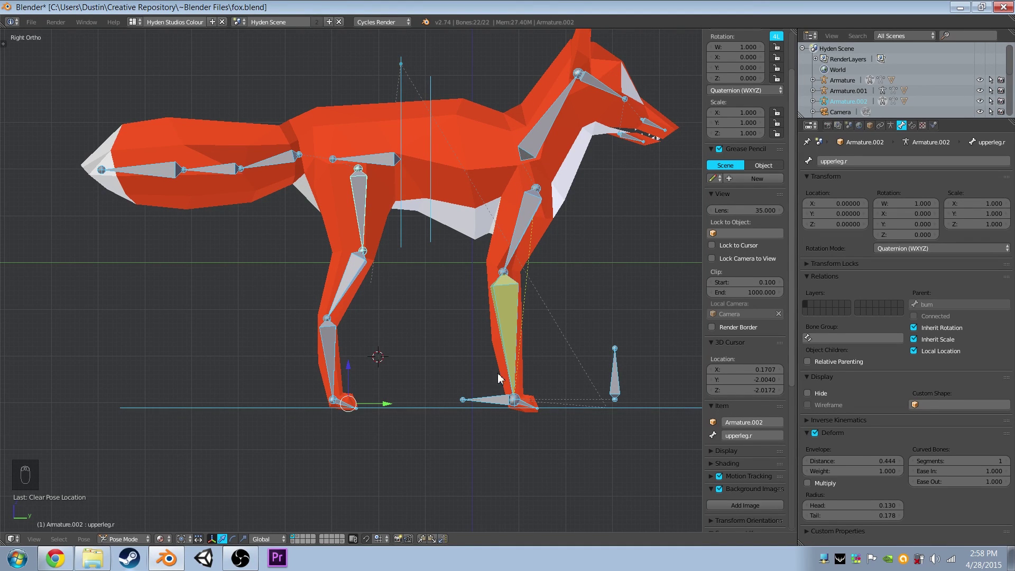
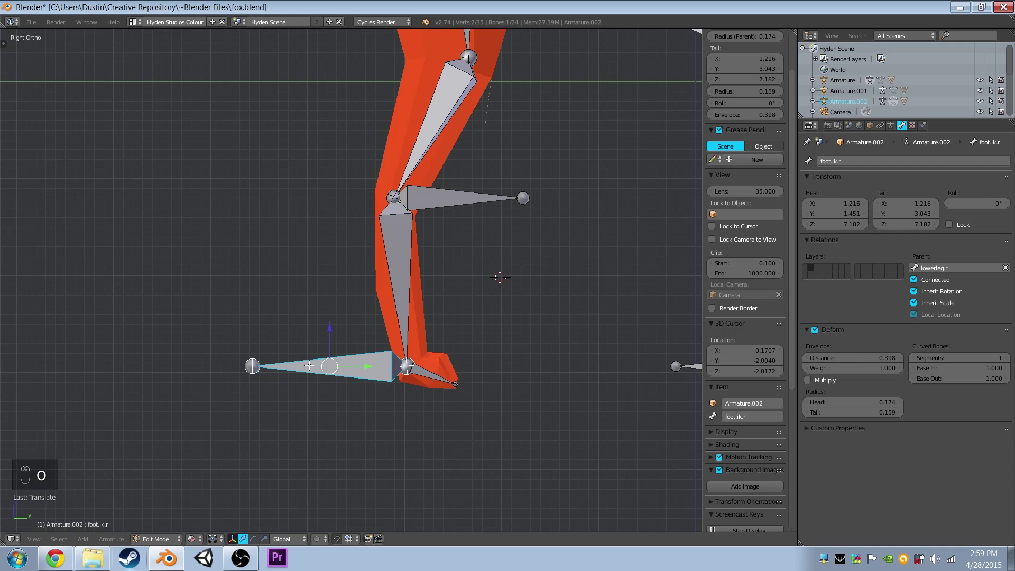
Duplicate the foot controller, stand the copy upright and rename it as the foot pole.
key(shift+d)
key(r)
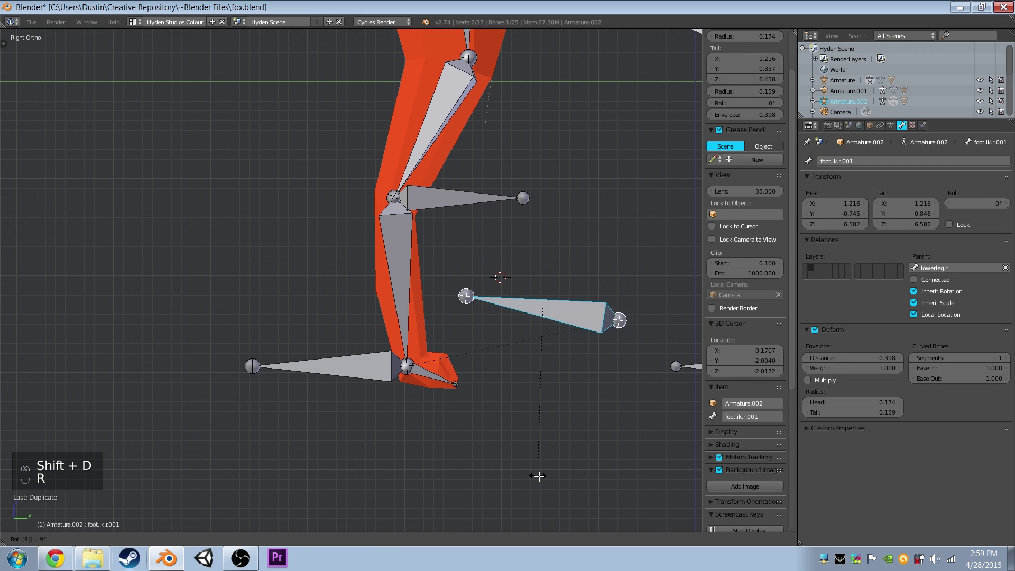
key(g)
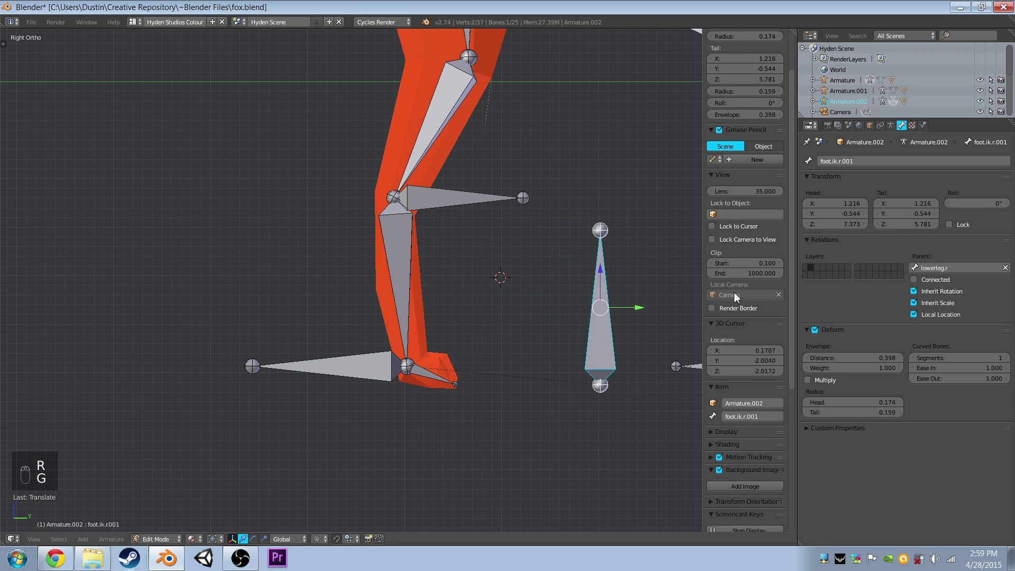
drag(886, 156, 886, 156)
key(o)
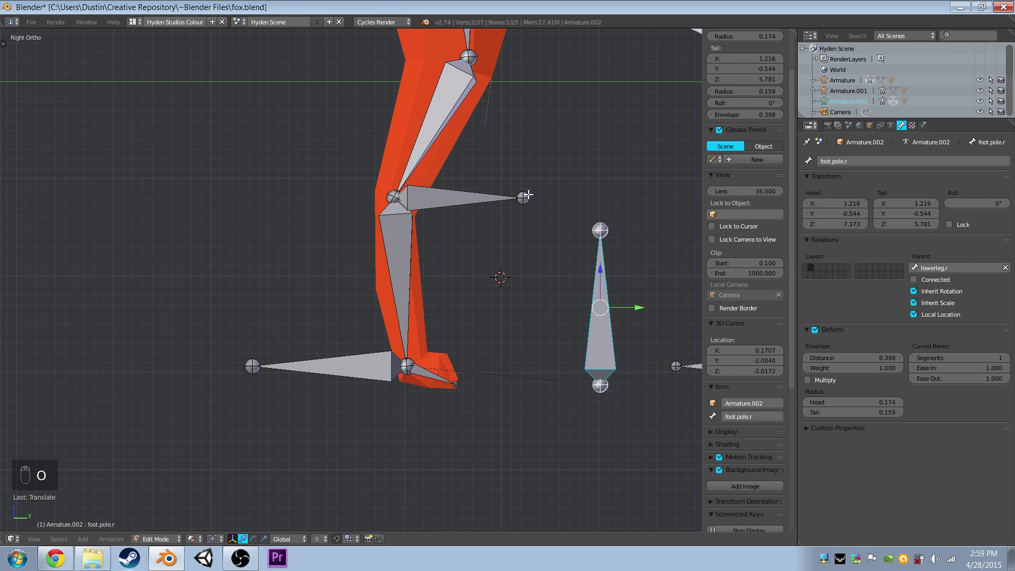
Duplicate the knee helper bone upright left of the leg, rename it, and switch off Deform on foot.ik.r.
click(460, 197)
key(shift+d)
key(r)
click(369, 188)
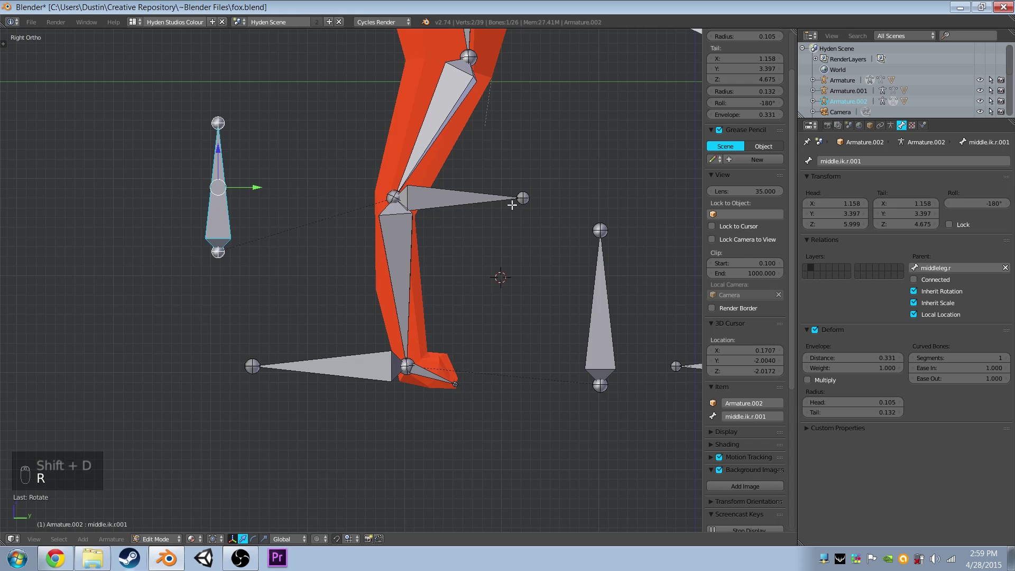
drag(876, 159, 876, 159)
key(d)
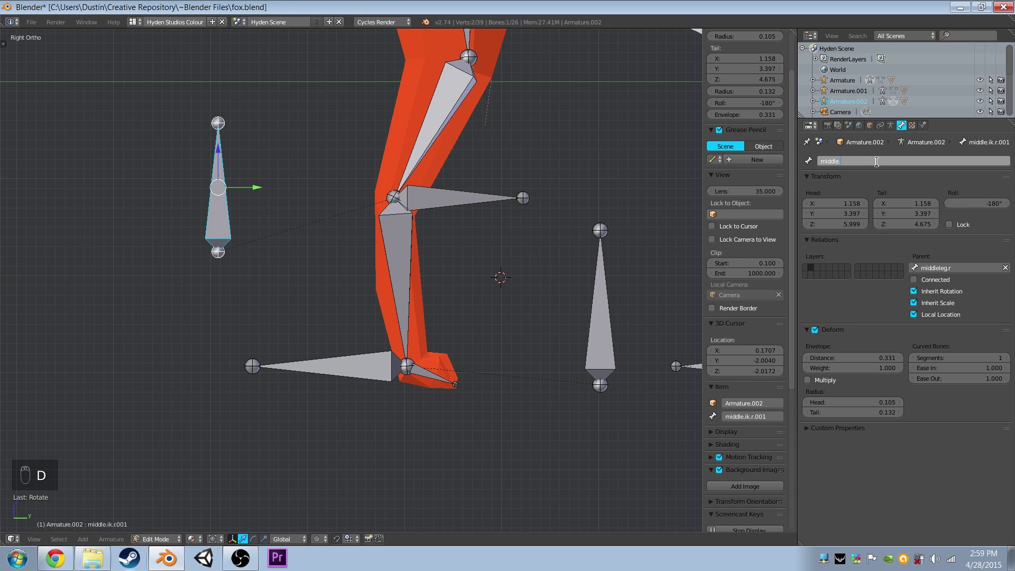
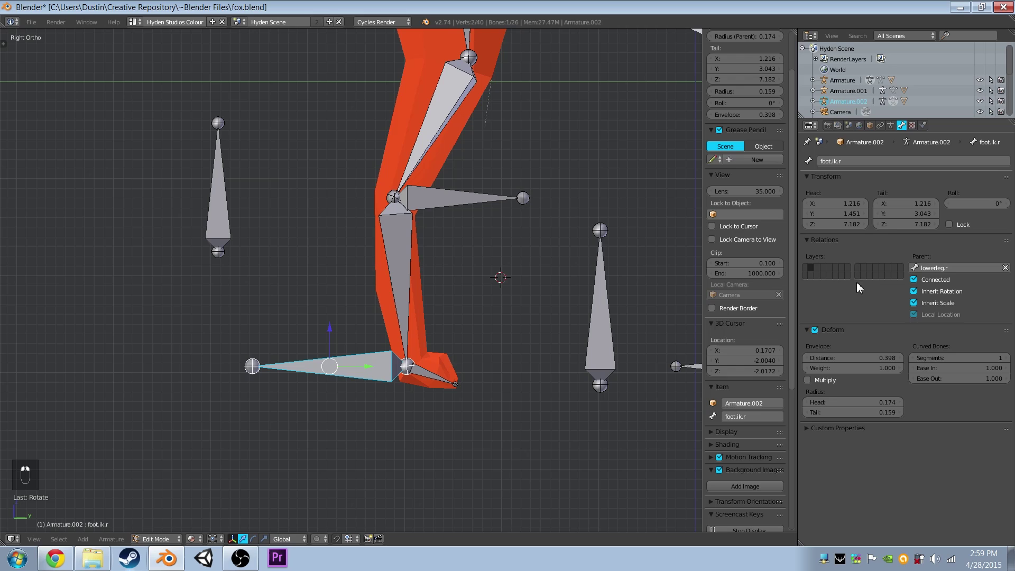
click(870, 315)
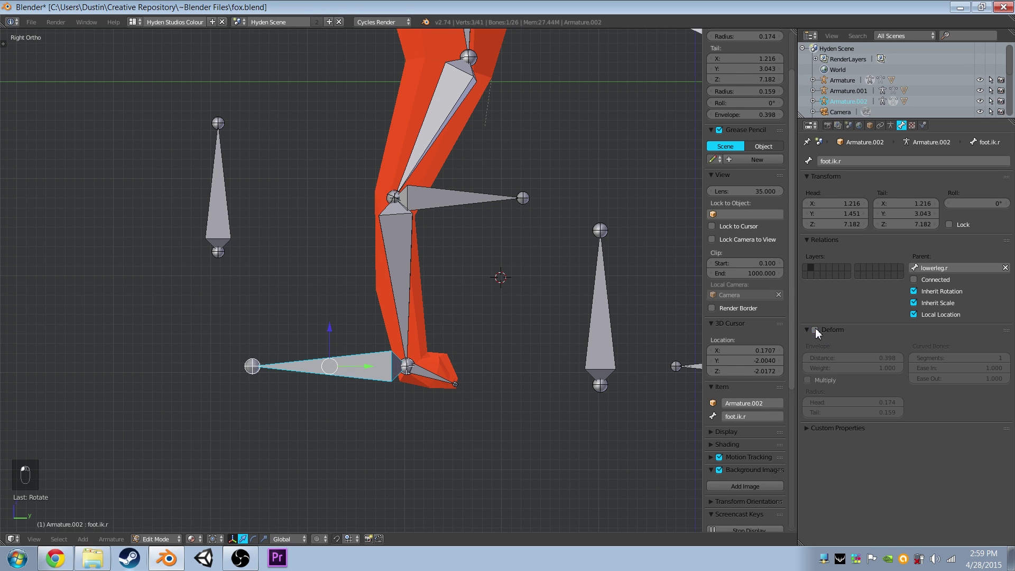
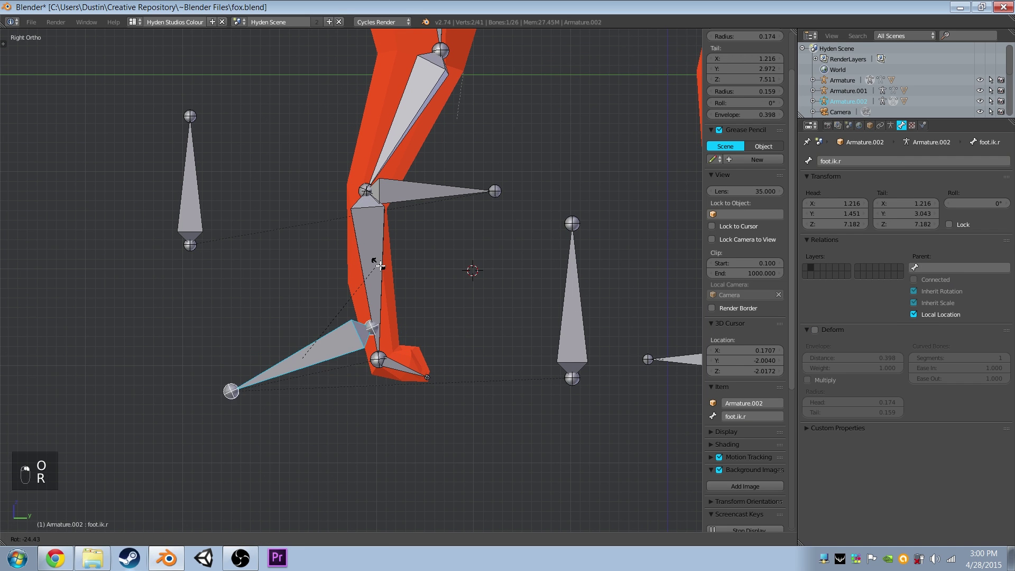
Undo the last parenting change so foot.ik.r is free of the leg chain.
key(ctrl+z)
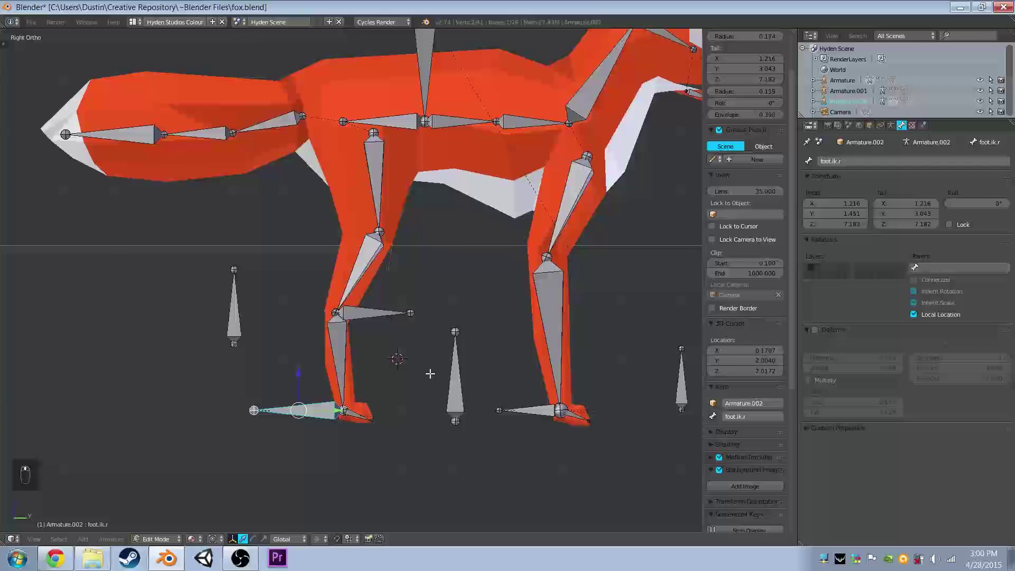
Give lowerleg.r an IK constraint targeting foot.ik.r with pole target foot.pole.r, chain length 2.
click(158, 542)
drag(387, 361, 395, 335)
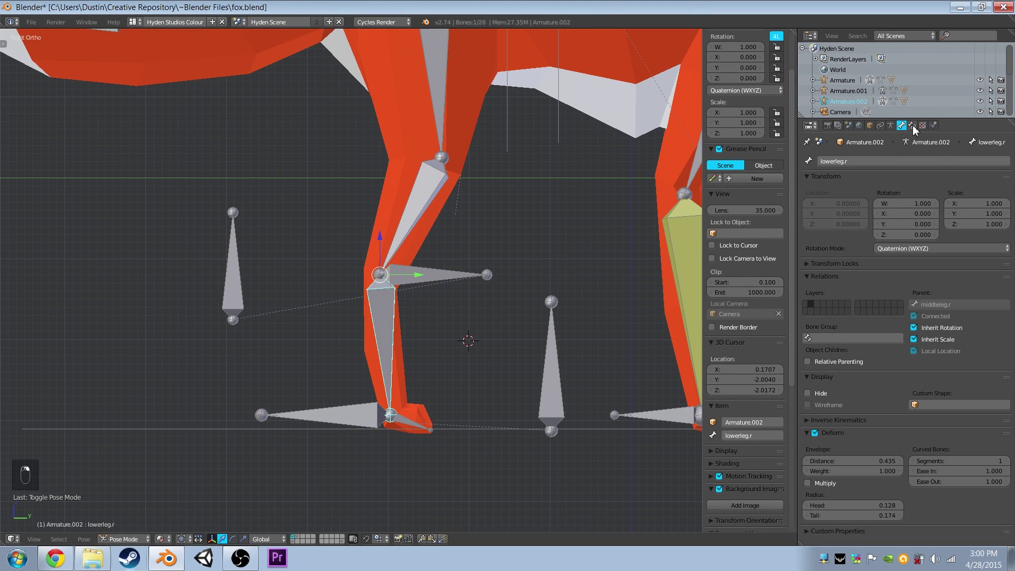
right_click(914, 131)
drag(932, 205, 917, 295)
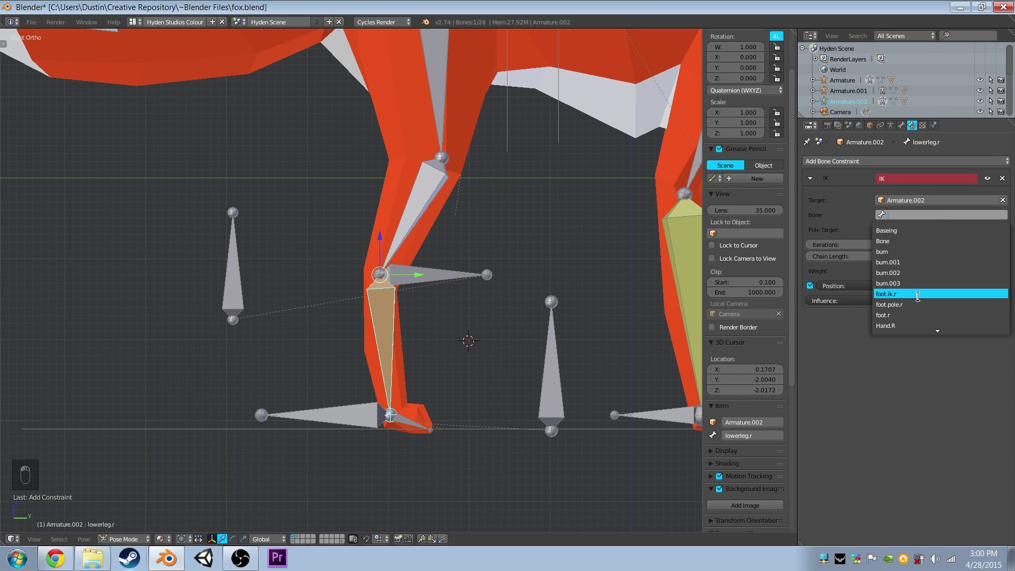
key(o)
drag(911, 229, 926, 244)
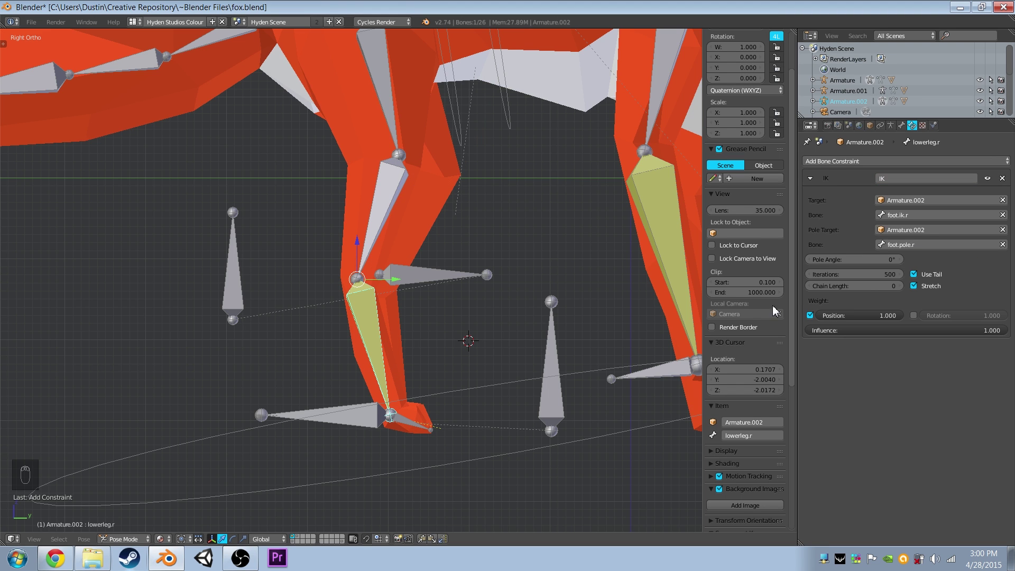
drag(905, 291, 449, 284)
drag(479, 271, 447, 294)
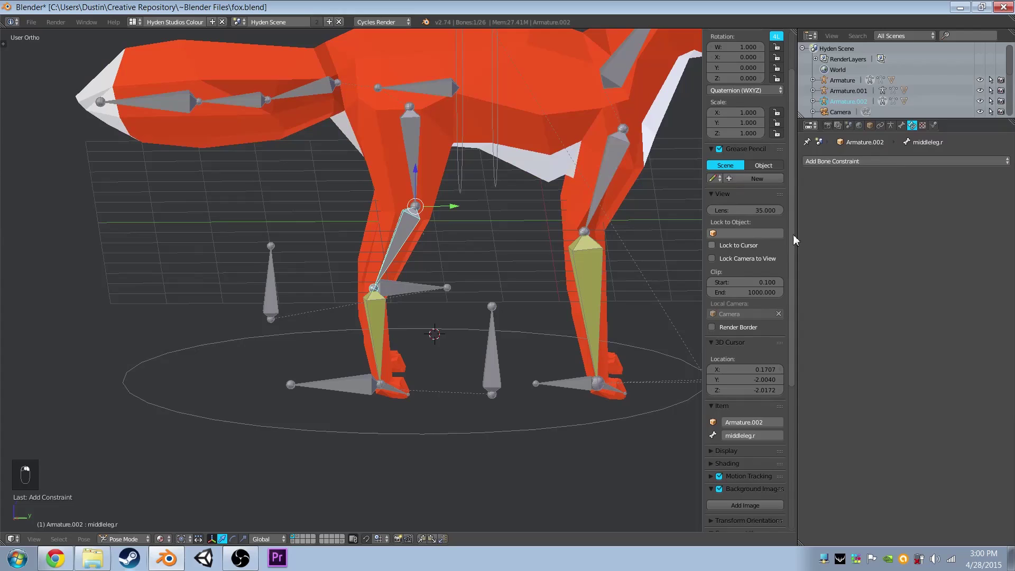
Give middleleg.r an IK constraint targeting middle.ik.r, pole middle.pole.r, chain length 2.
right_click(919, 162)
drag(919, 161, 913, 303)
key(d)
drag(929, 229, 914, 269)
key(d)
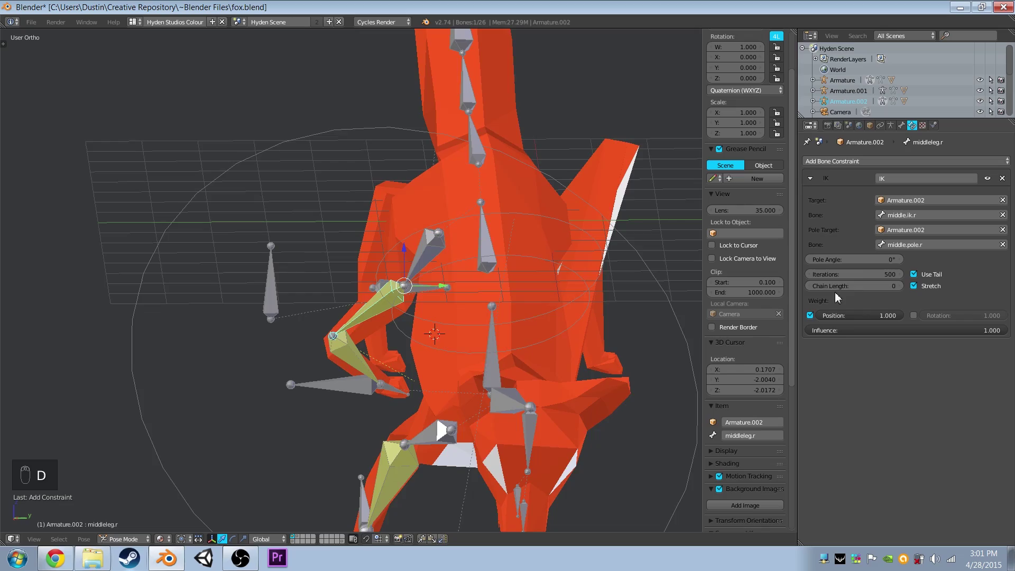
click(909, 290)
drag(493, 265, 436, 250)
click(436, 250)
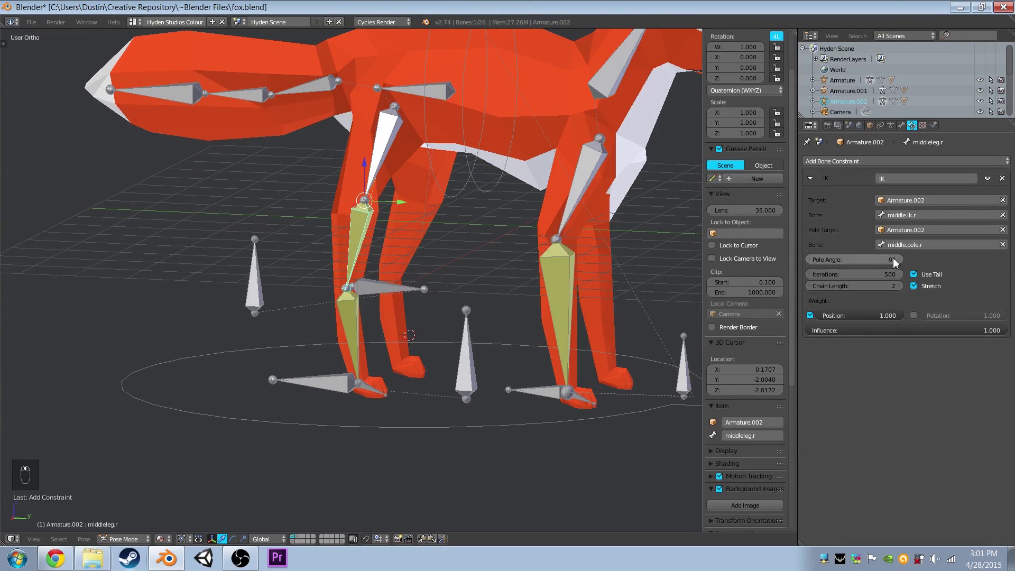
Box-select around the hind leg and make middle.pole.r the active bone.
drag(253, 291, 377, 346)
drag(252, 345, 368, 406)
drag(251, 345, 378, 346)
right_click(436, 361)
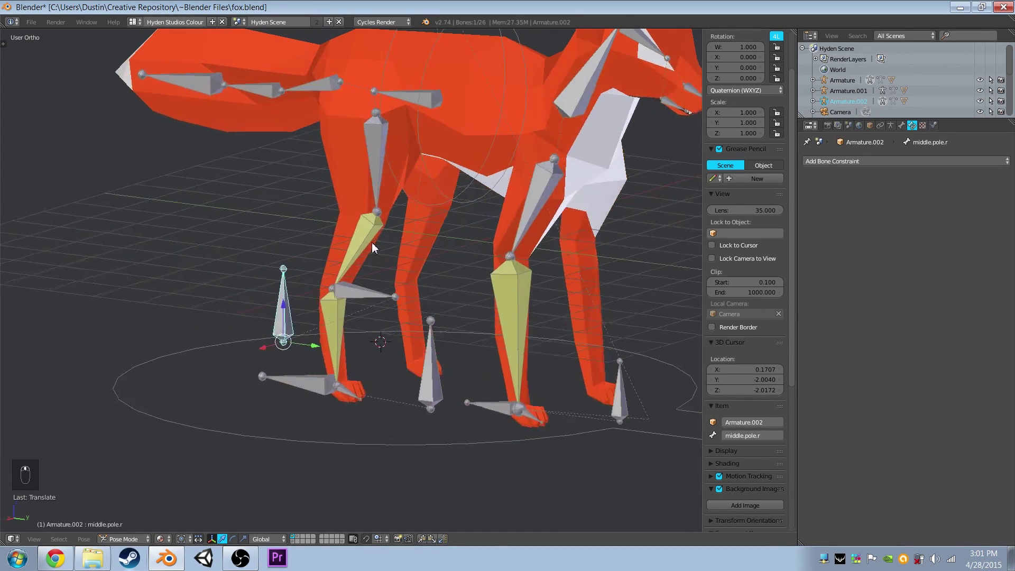
Move middle.pole.r to test the leg bend, then undo and clear the pose.
key(Tab)
key(Tab)
drag(409, 275, 427, 263)
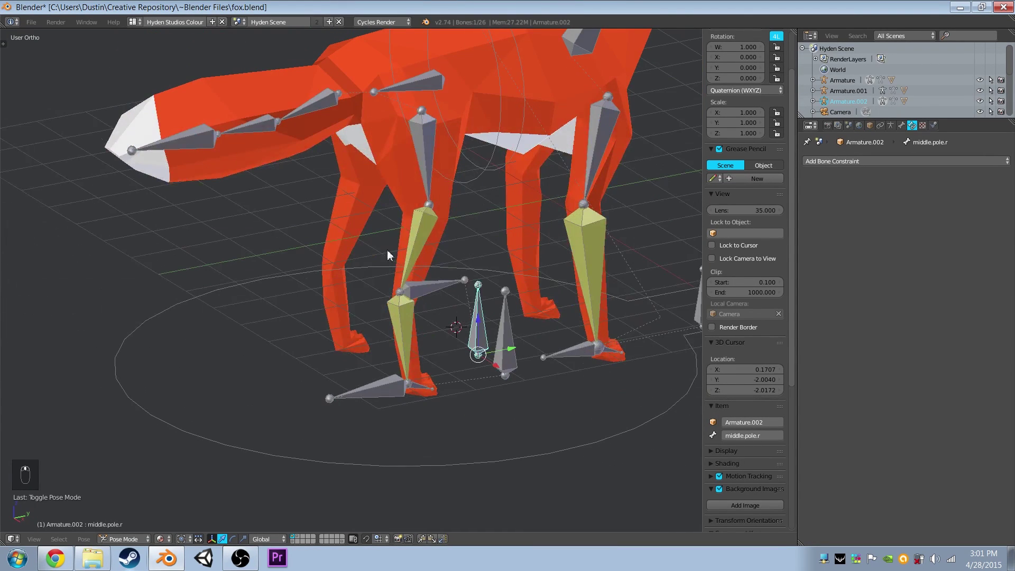
key(ctrl+z)
key(ctrl+z)
key(ctrl+z)
key(ctrl+z)
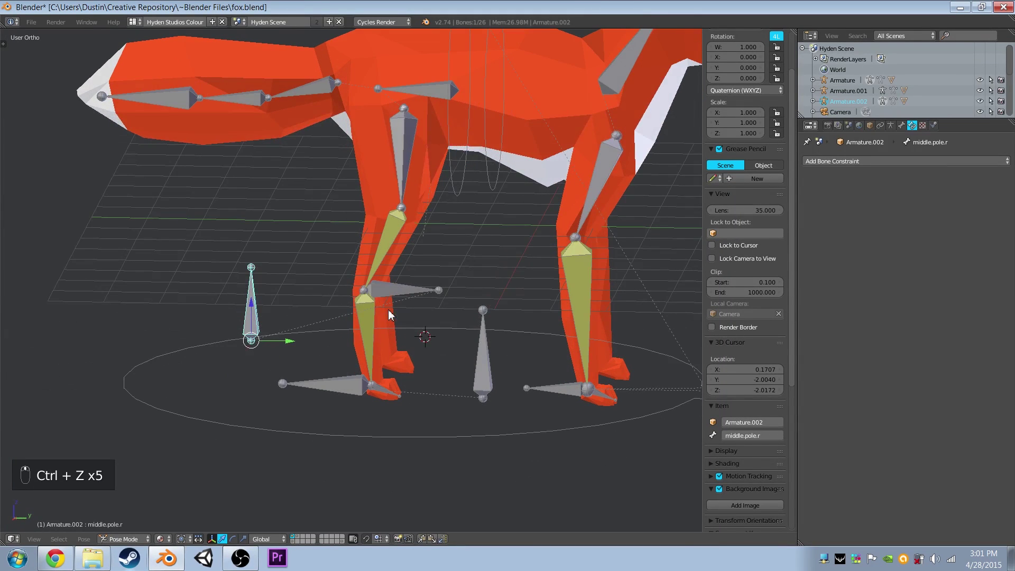
key(alt+r)
key(alt+g)
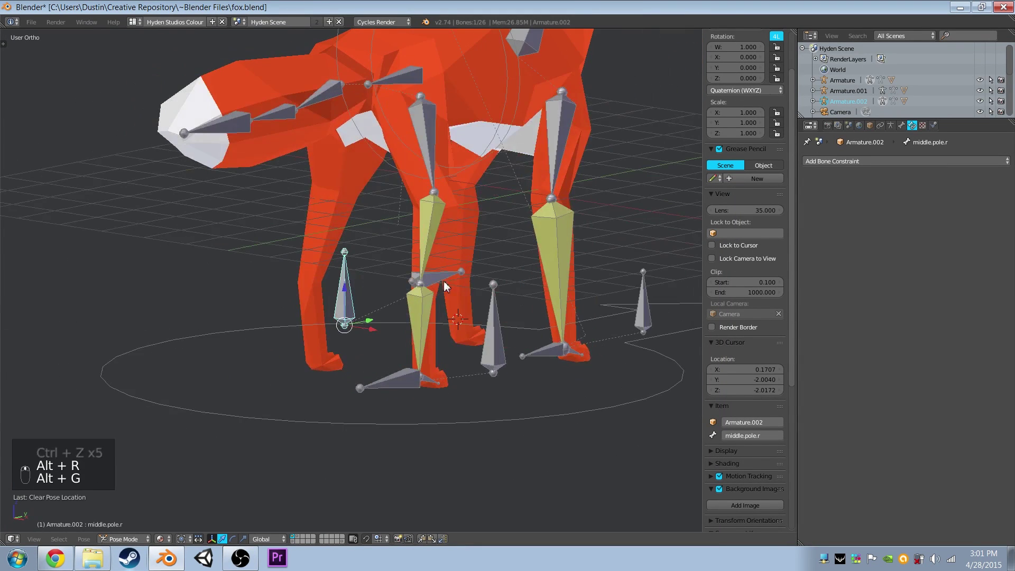
Select middleleg.r and set its IK pole angle to -90°.
drag(424, 212, 892, 263)
right_click(890, 259)
drag(893, 263, 892, 263)
drag(892, 263, 892, 263)
middle_click(892, 264)
middle_click(461, 179)
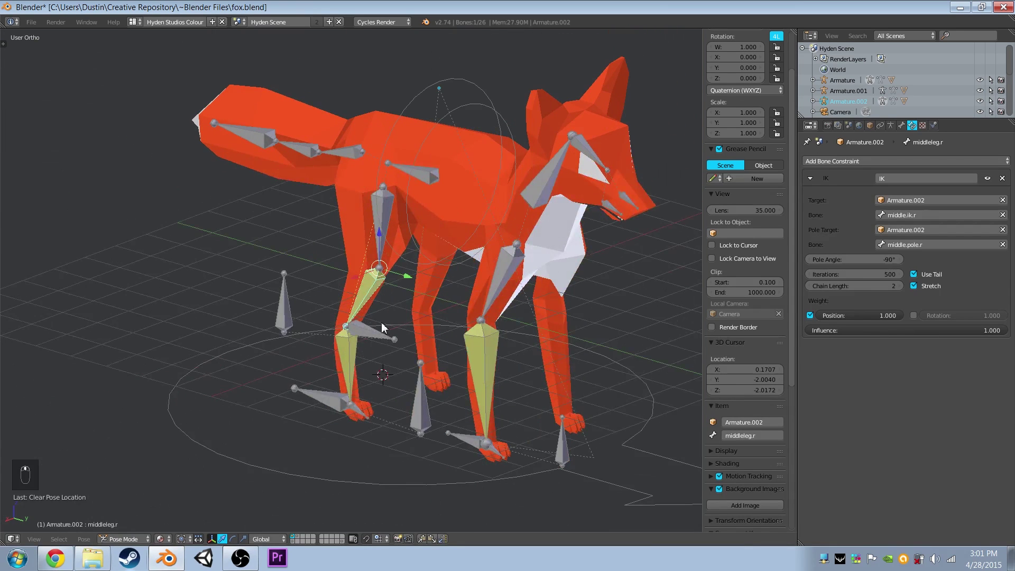
Grab and rotate the hind leg and upper leg bones to test the IK behaviour.
drag(350, 395, 350, 395)
key(g)
middle_click(350, 395)
drag(397, 331, 443, 324)
key(g)
key(g)
drag(444, 324, 422, 359)
key(g)
key(KP_3)
key(g)
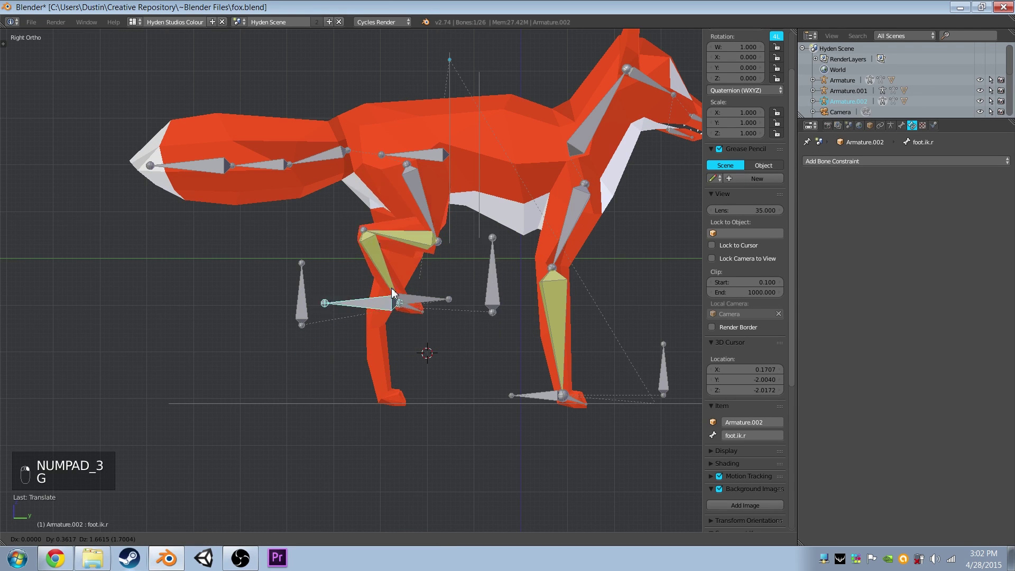
key(g)
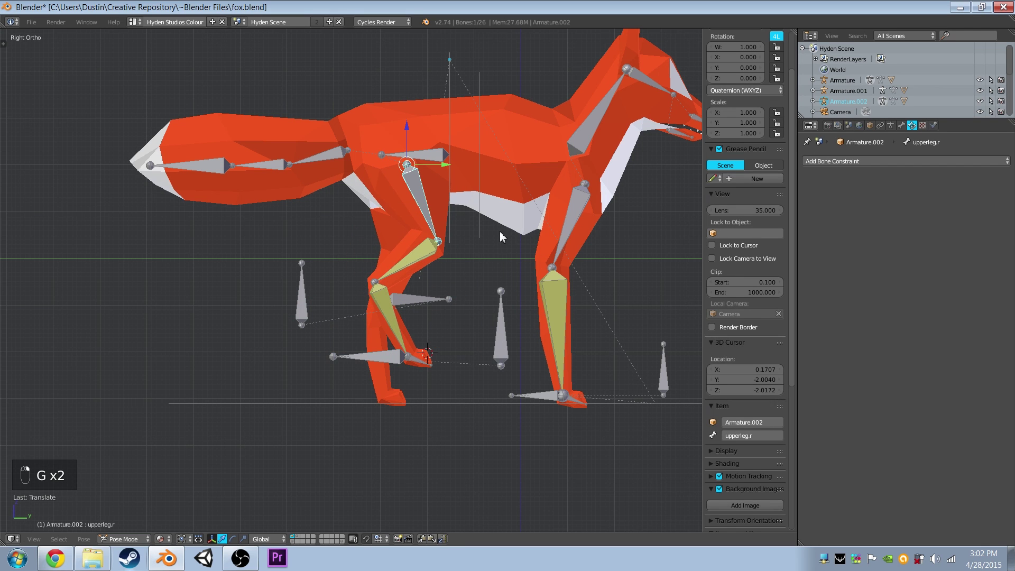
key(r)
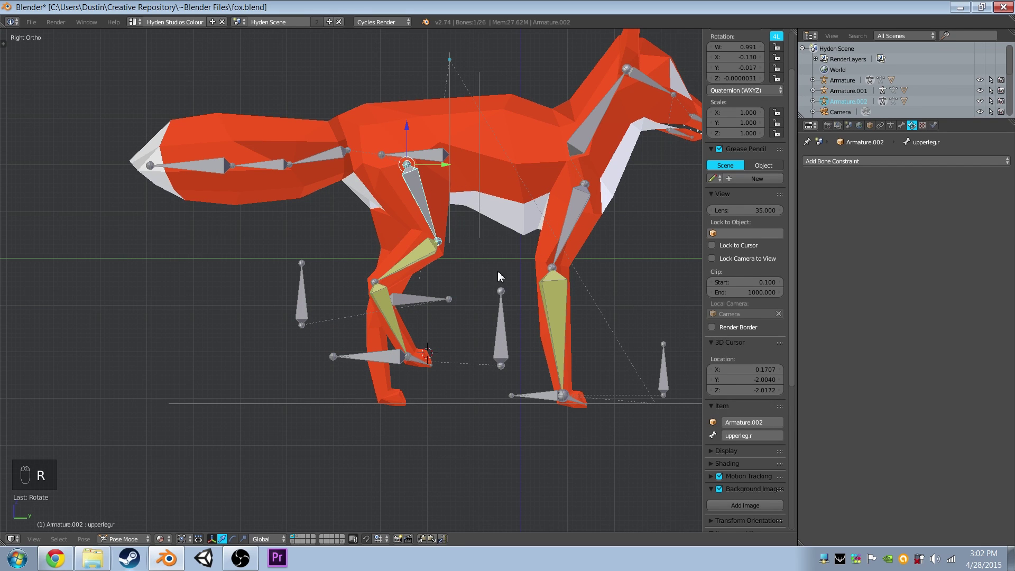
middle_click(485, 264)
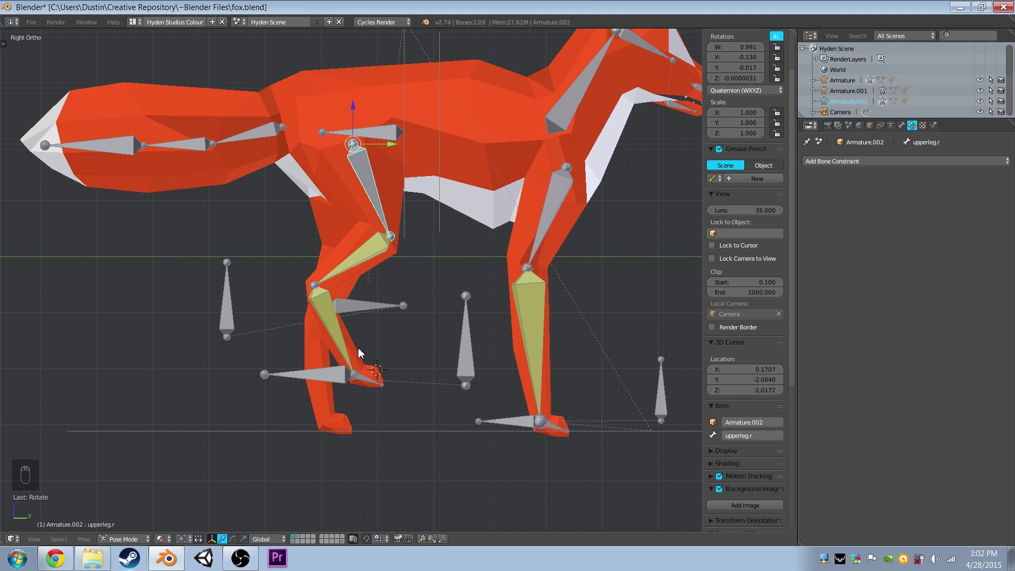
Select all bones and clear the test rotations and locations.
key(a)
key(a)
key(alt+r)
key(alt+g)
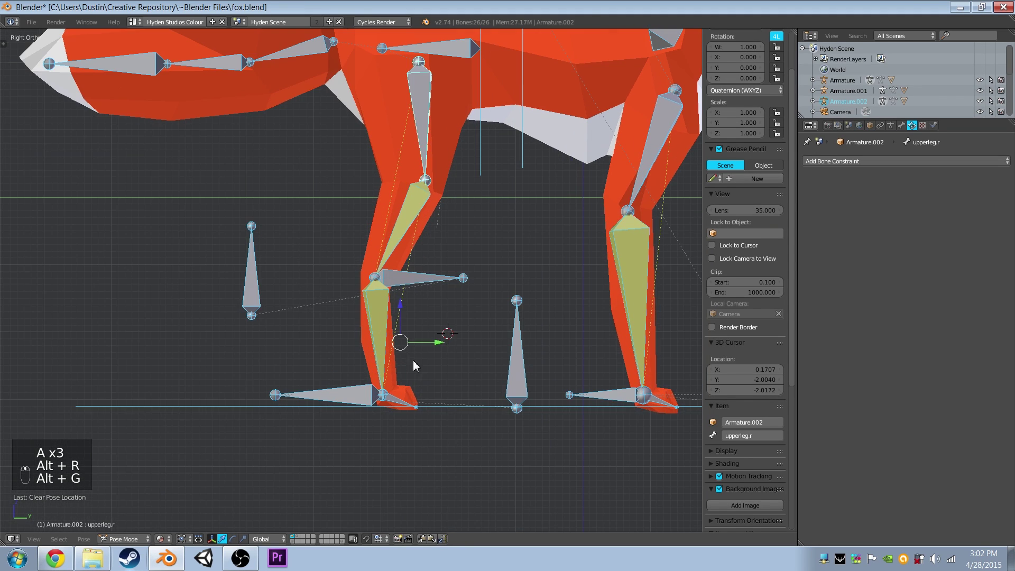
drag(359, 407, 343, 359)
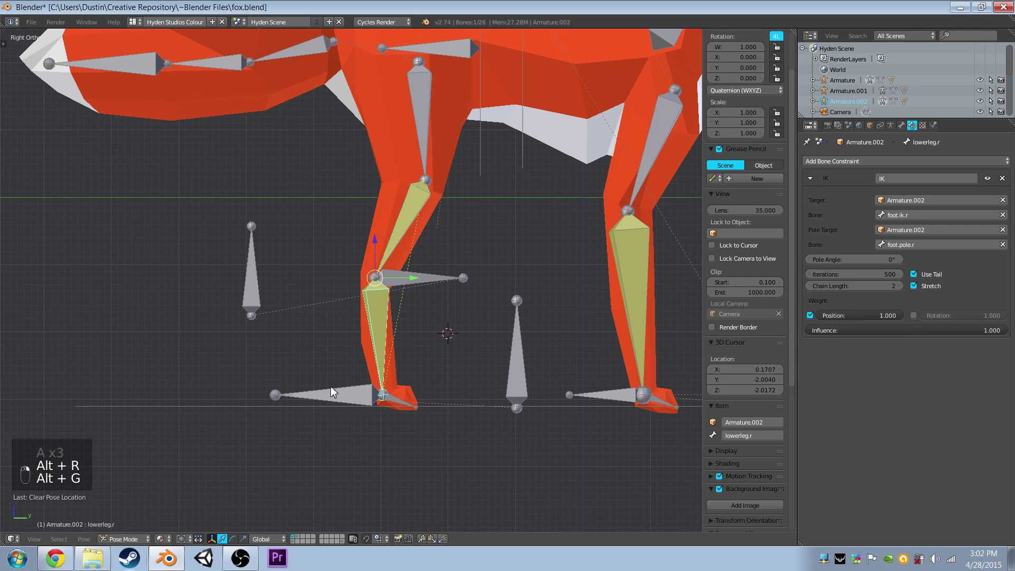
Duplicate foot.ik.r into a new controller bone and parent it to Baseing.
key(shift+d)
click(128, 545)
click(146, 531)
key(shift+d)
key(r)
key(g)
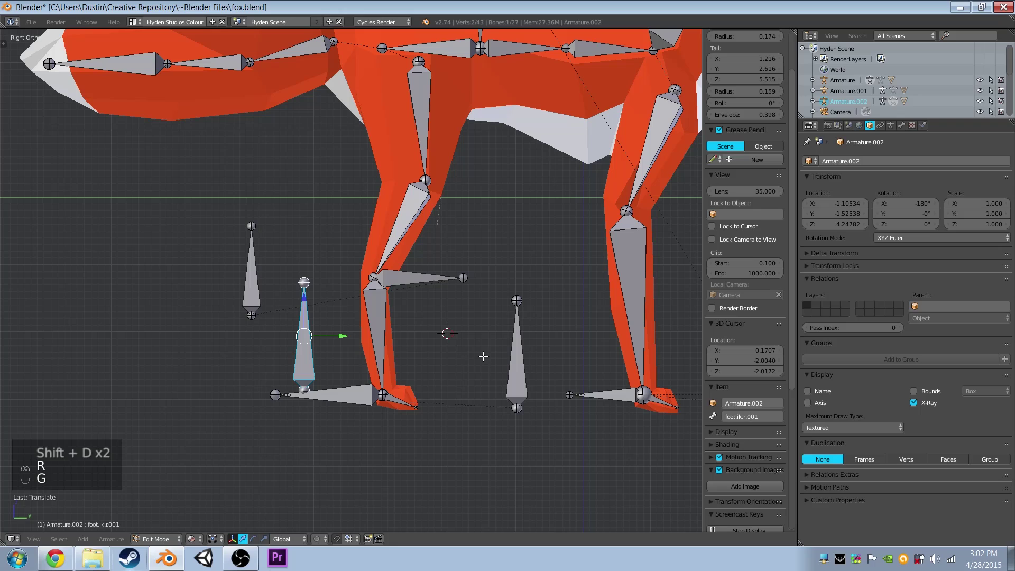
drag(962, 304, 901, 58)
drag(905, 130, 911, 121)
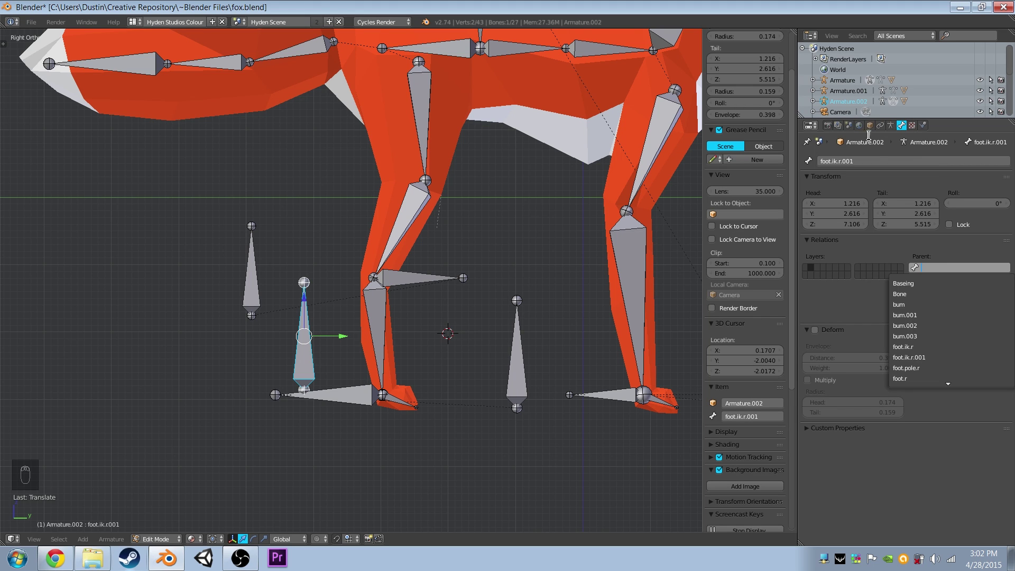
drag(876, 129, 906, 279)
Name the new bone footcontroller.r and make foot.ik.r its child.
middle_click(479, 319)
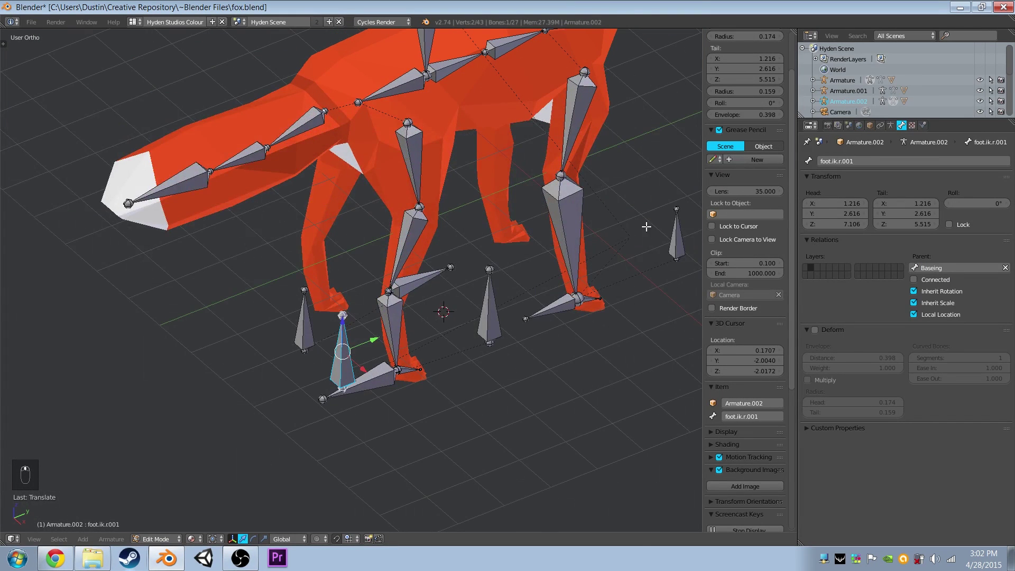
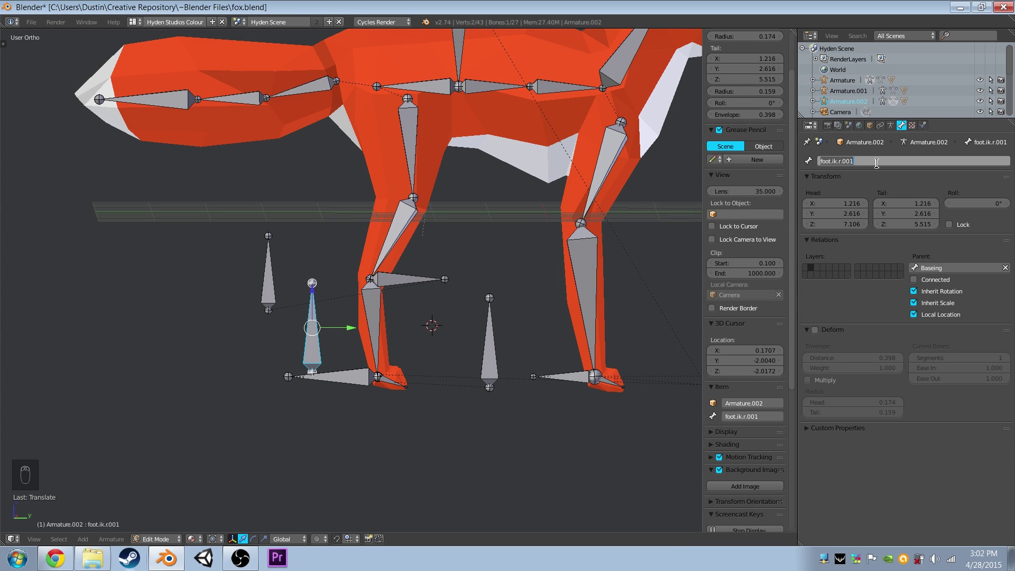
key(o)
key(l)
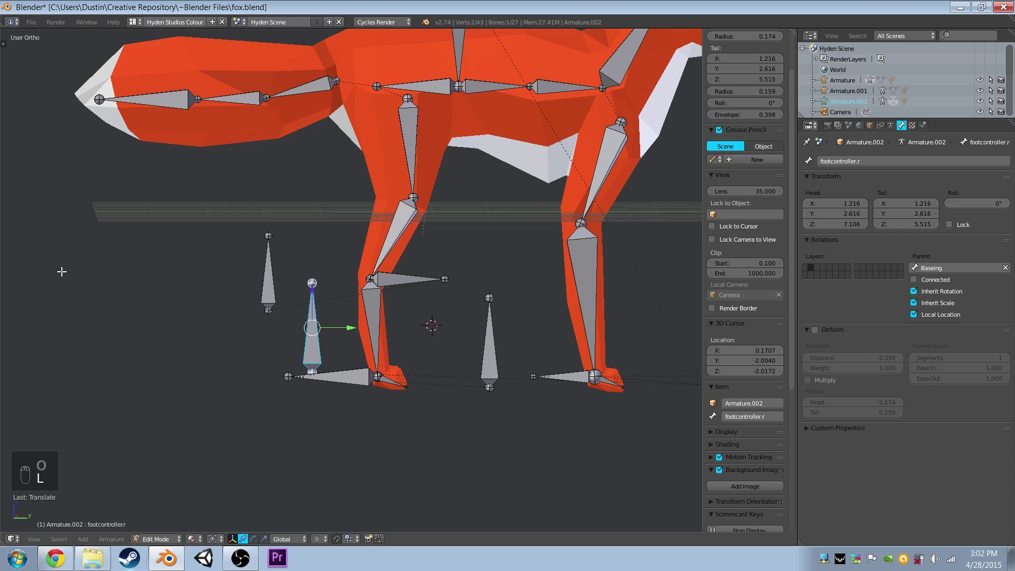
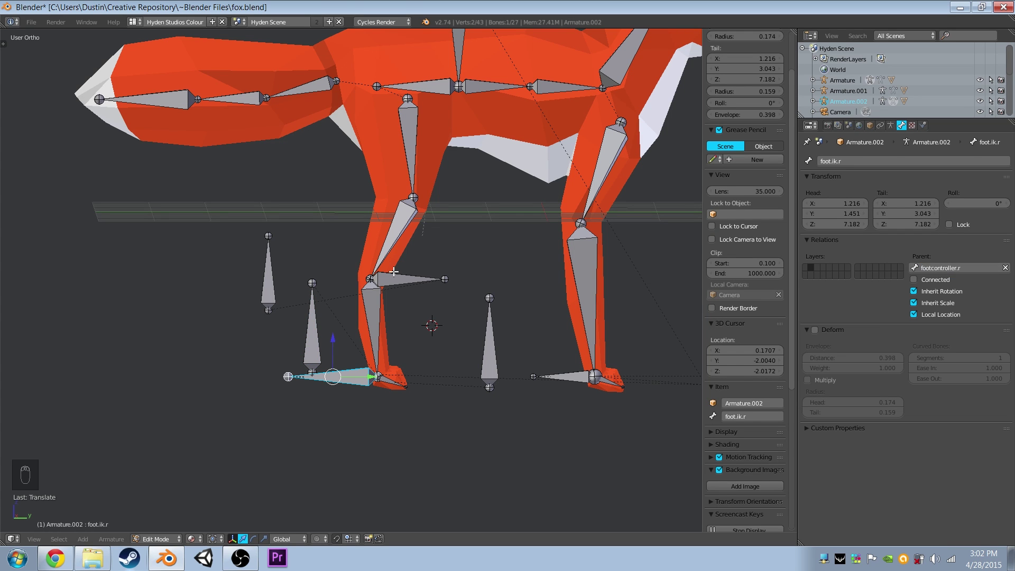
middle_click(950, 268)
click(953, 267)
click(548, 346)
key(KP_3)
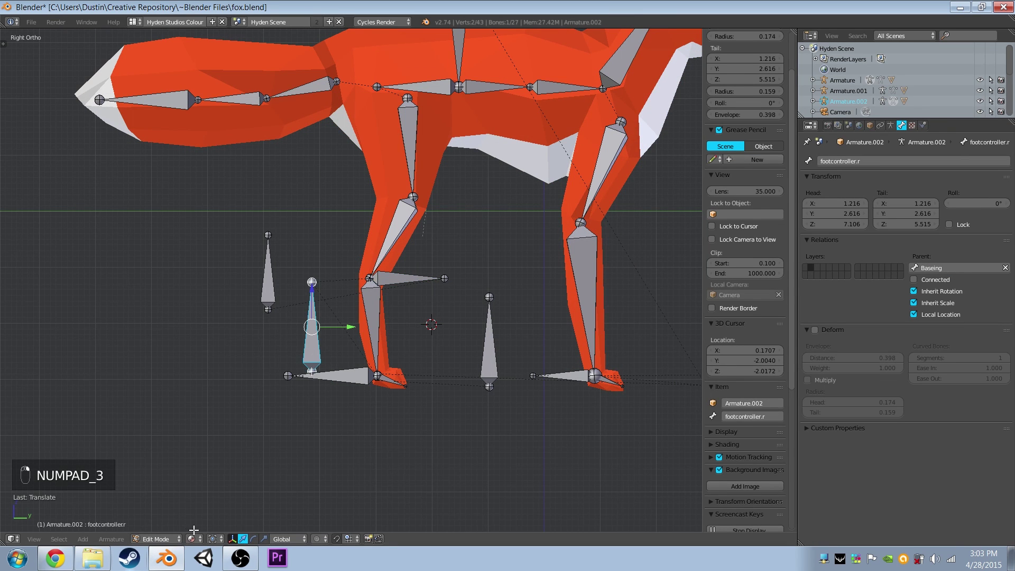
Select footcontroller.r and move and tilt it to check the leg follows.
click(186, 543)
drag(170, 502, 334, 283)
right_click(319, 348)
key(g)
key(r)
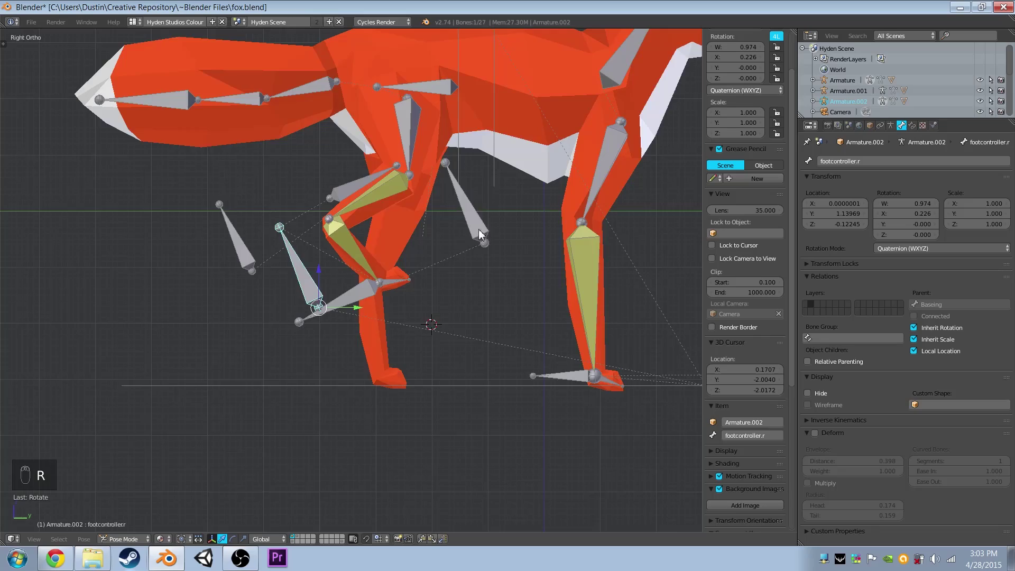
drag(377, 287, 282, 331)
Pick through the right hind leg bones to inspect the IK chain.
right_click(308, 323)
drag(309, 323, 256, 237)
right_click(286, 184)
drag(255, 236, 253, 240)
click(253, 240)
middle_click(328, 257)
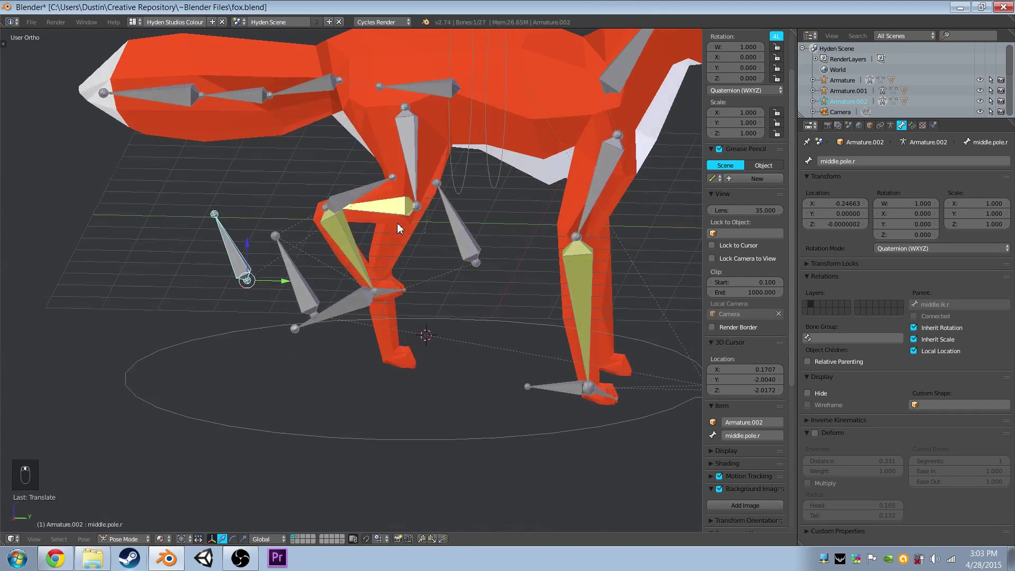
Rotate and move footcontroller.r down beside the right hind foot, leaving foot.r active.
drag(293, 296, 496, 328)
key(r)
drag(442, 342, 256, 276)
key(r)
key(r)
drag(289, 257, 289, 266)
key(g)
key(KP_3)
drag(333, 314, 349, 316)
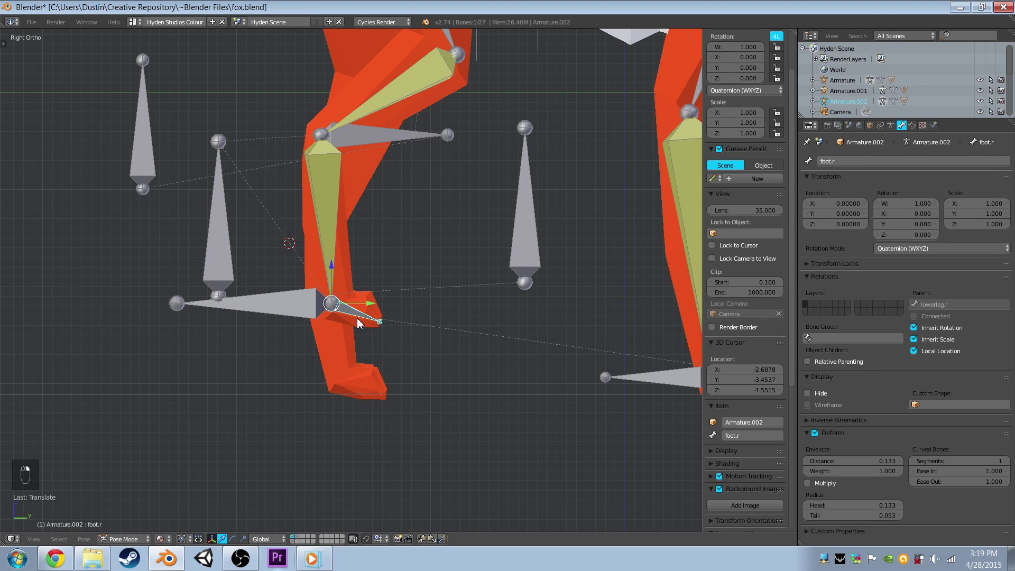
drag(141, 544, 435, 263)
right_click(143, 538)
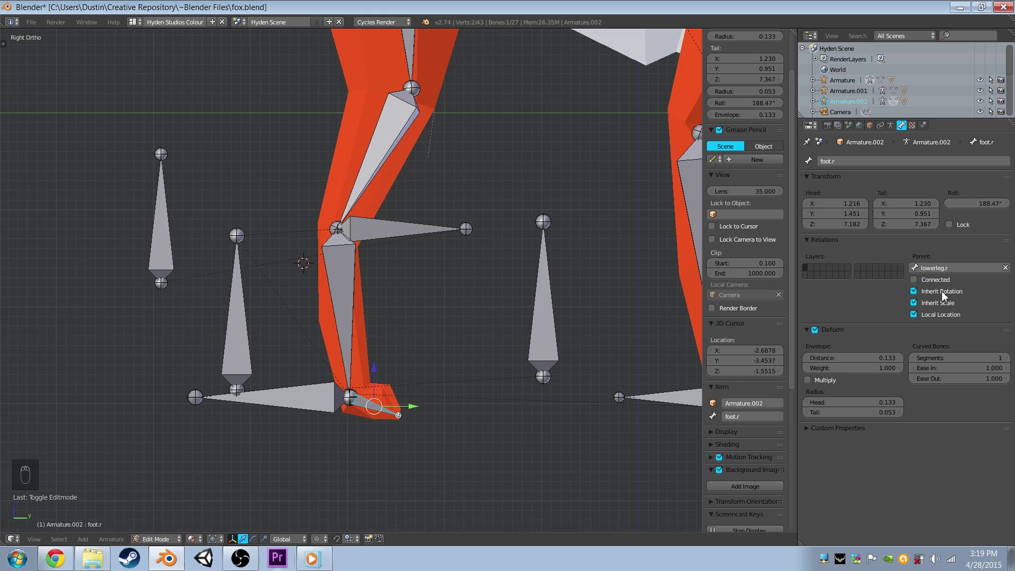
drag(160, 540, 401, 383)
key(r)
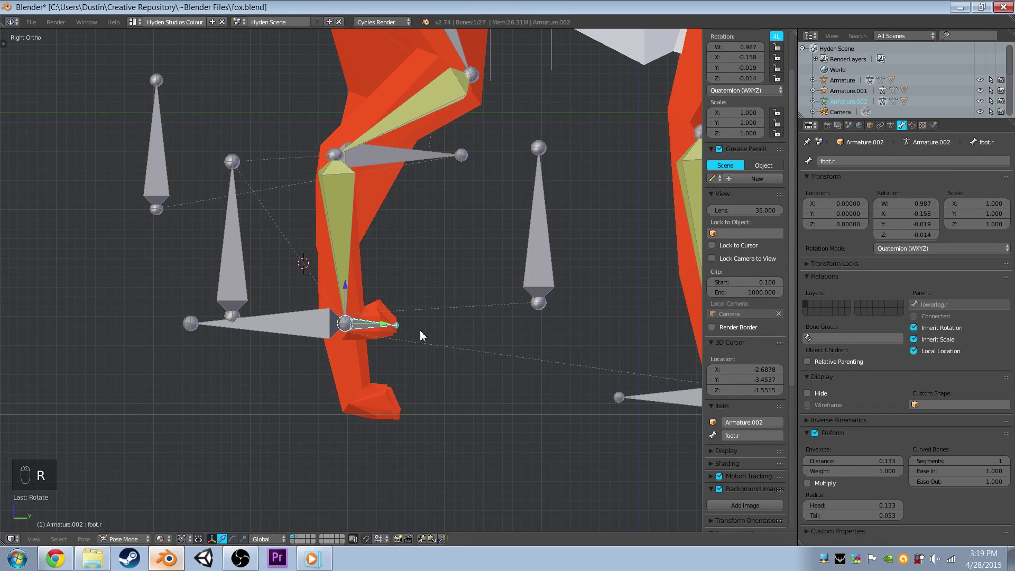
drag(245, 292, 291, 369)
key(g)
key(r)
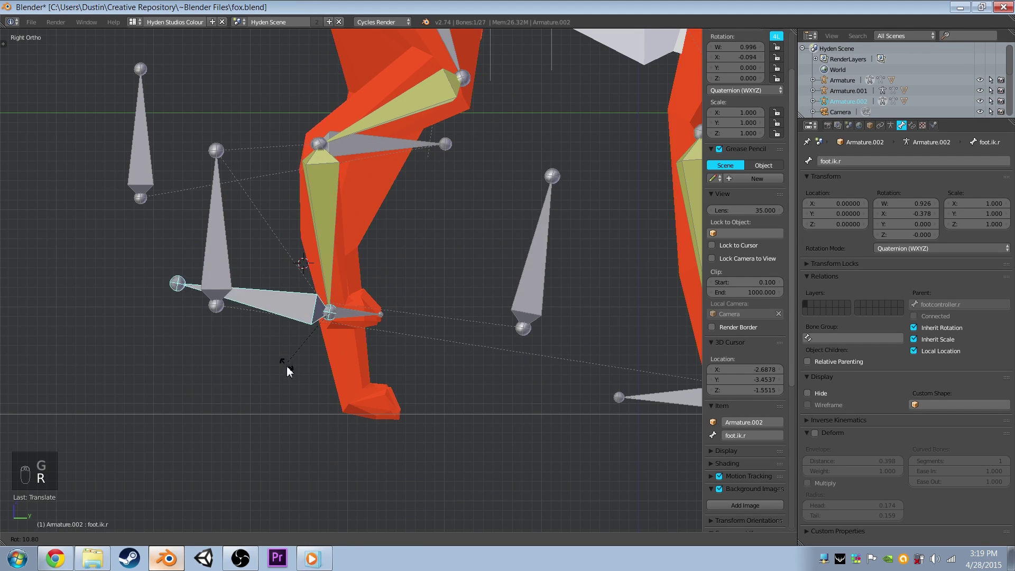
key(ctrl+z)
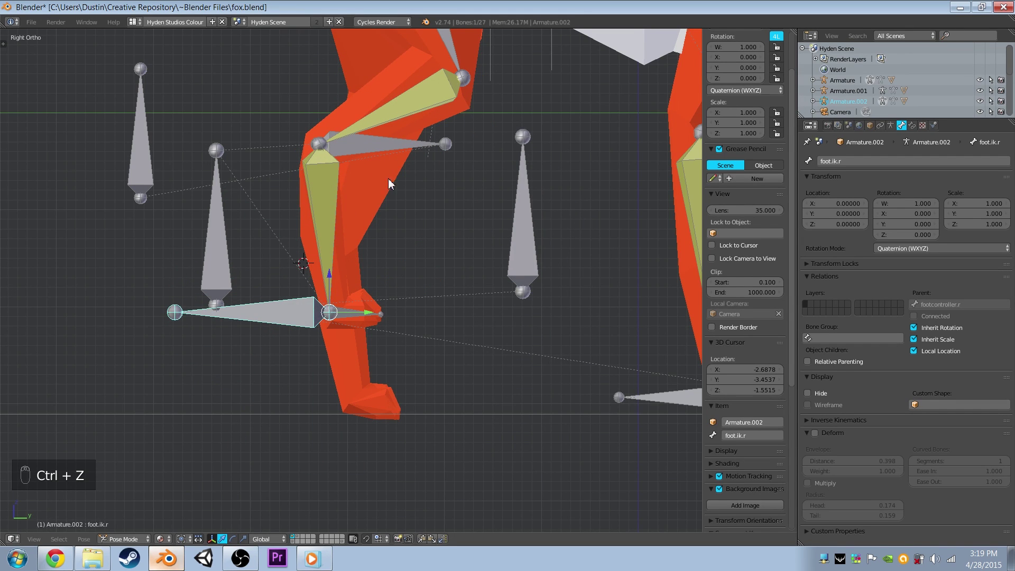
drag(362, 228, 422, 257)
key(r)
key(ctrl+z)
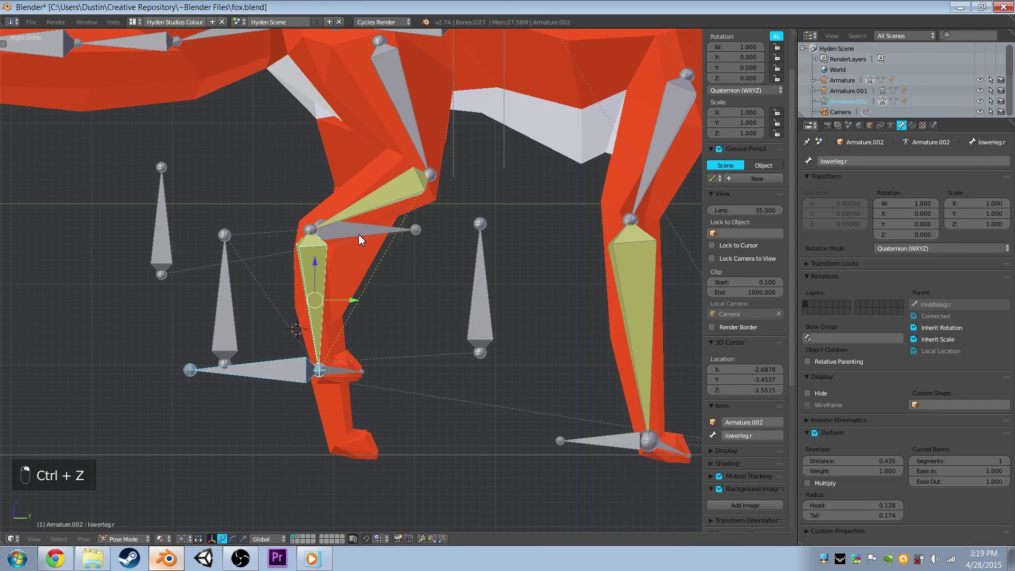
Clear the pose, box-select the hind leg helper bones and move them to another bone layer with M.
key(a)
key(a)
key(alt+r)
key(alt+g)
drag(302, 449, 392, 135)
key(m)
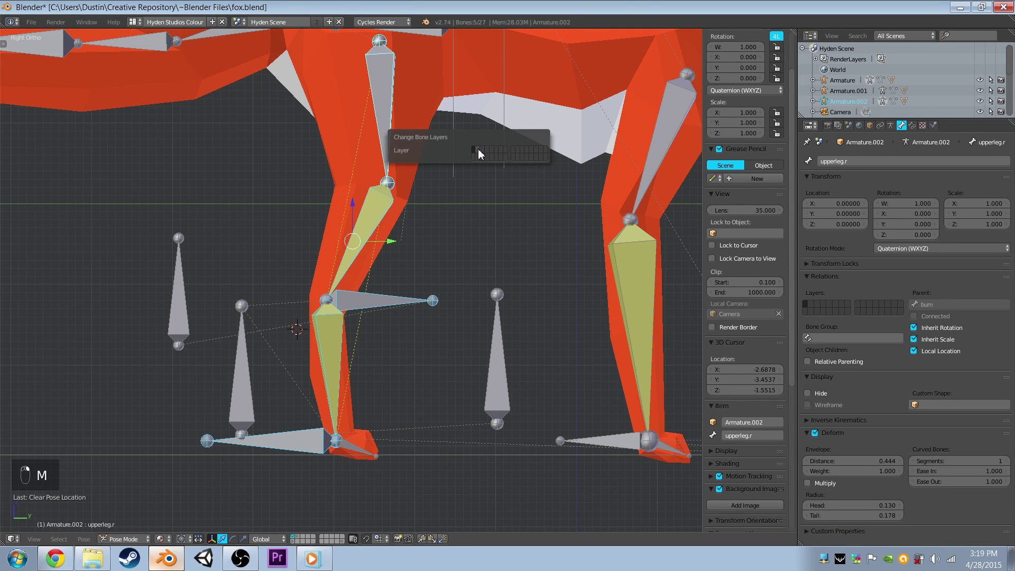
Disable that helper layer in the armature's Skeleton layer settings.
drag(586, 245, 895, 130)
drag(899, 128, 476, 188)
drag(476, 188, 428, 267)
key(a)
click(428, 267)
Orbit back to the fox's side and pick the right hind foot controller bone.
drag(812, 224, 367, 306)
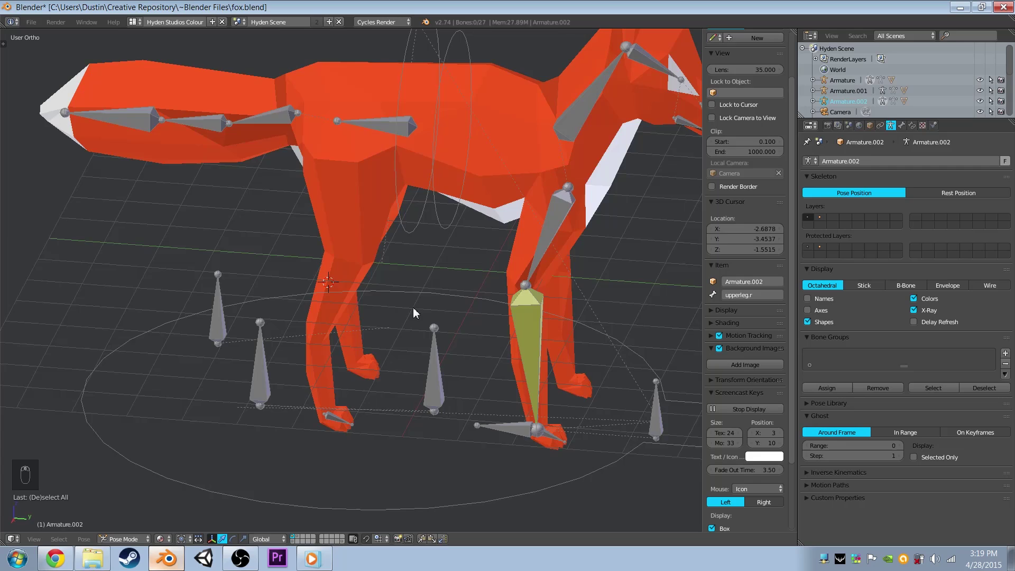
drag(245, 358, 264, 357)
right_click(259, 364)
drag(259, 364, 282, 339)
Give middle.pole.r the Pole custom shape displayed as wireframe.
key(KP_3)
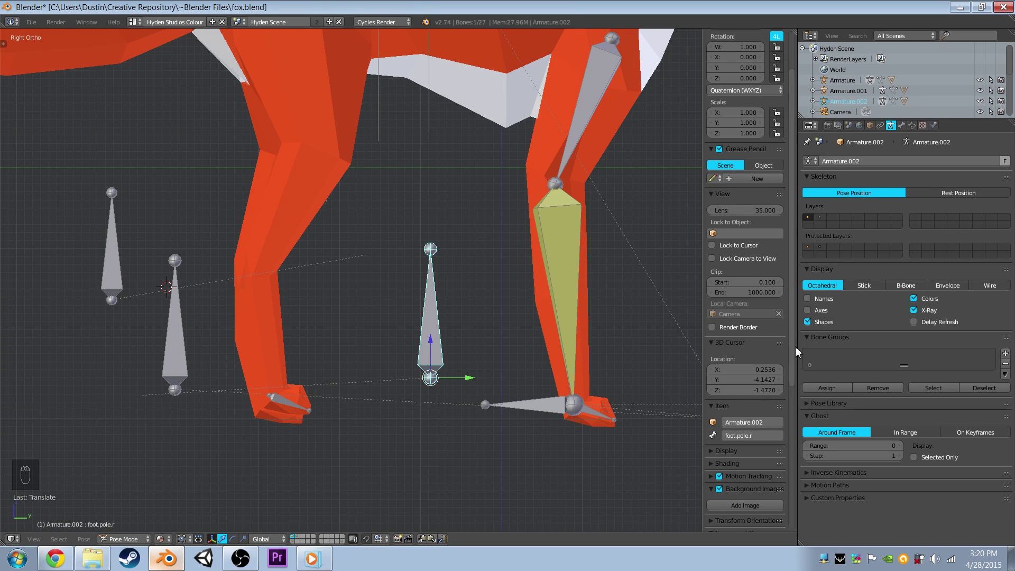
drag(906, 133, 935, 507)
drag(935, 506, 813, 408)
click(813, 408)
middle_click(438, 362)
click(387, 387)
drag(350, 351, 394, 435)
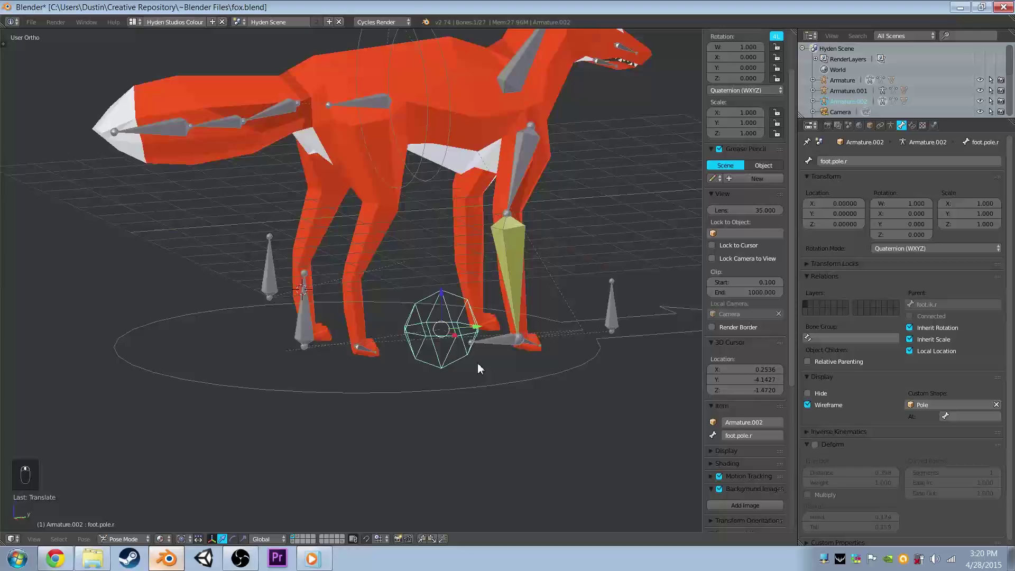
Try shrinking the pole shape in Pose Mode, then undo back to full scale.
key(s)
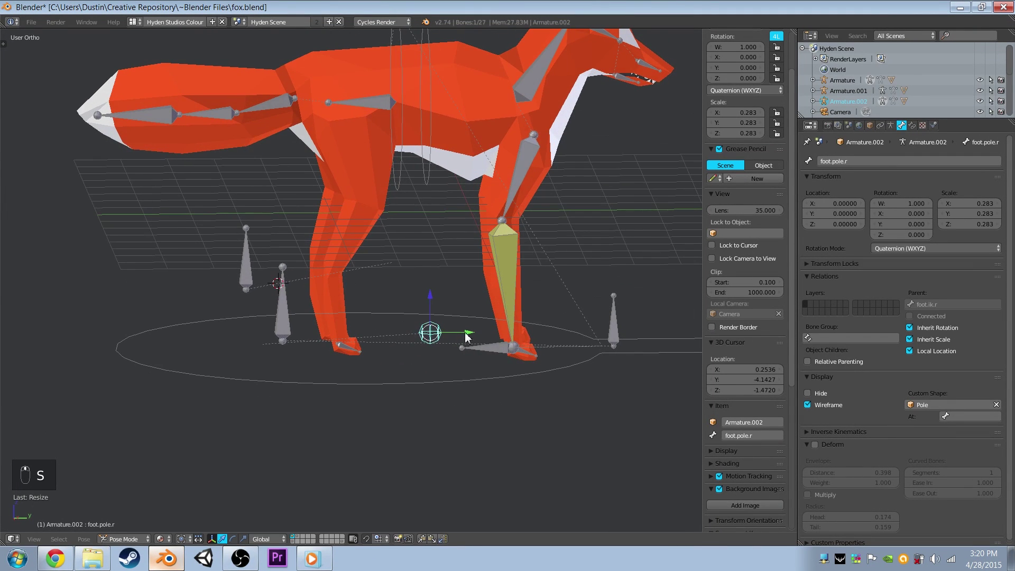
drag(505, 373, 1002, 408)
drag(1002, 408, 469, 333)
key(ctrl+z)
key(s)
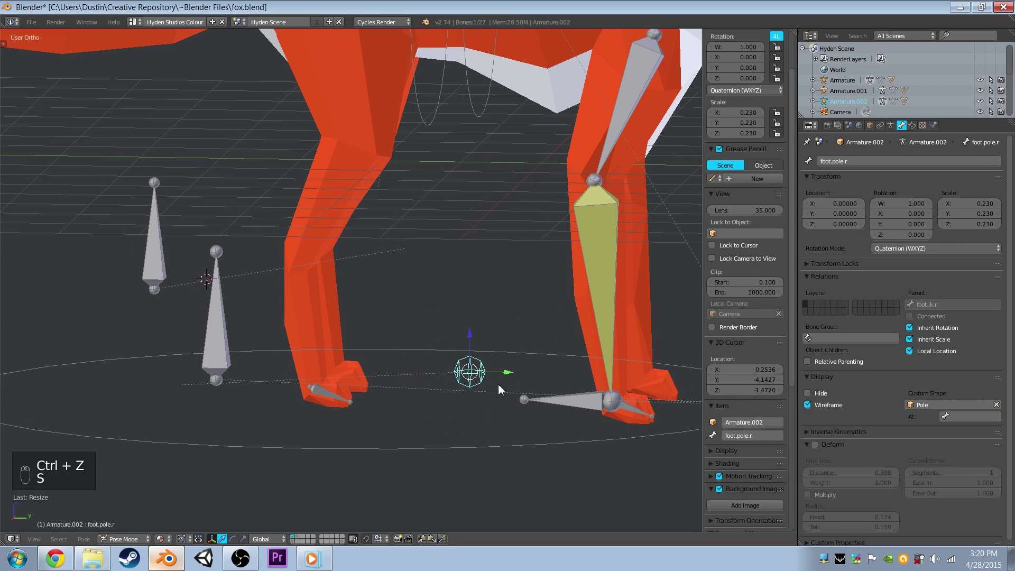
key(ctrl+z)
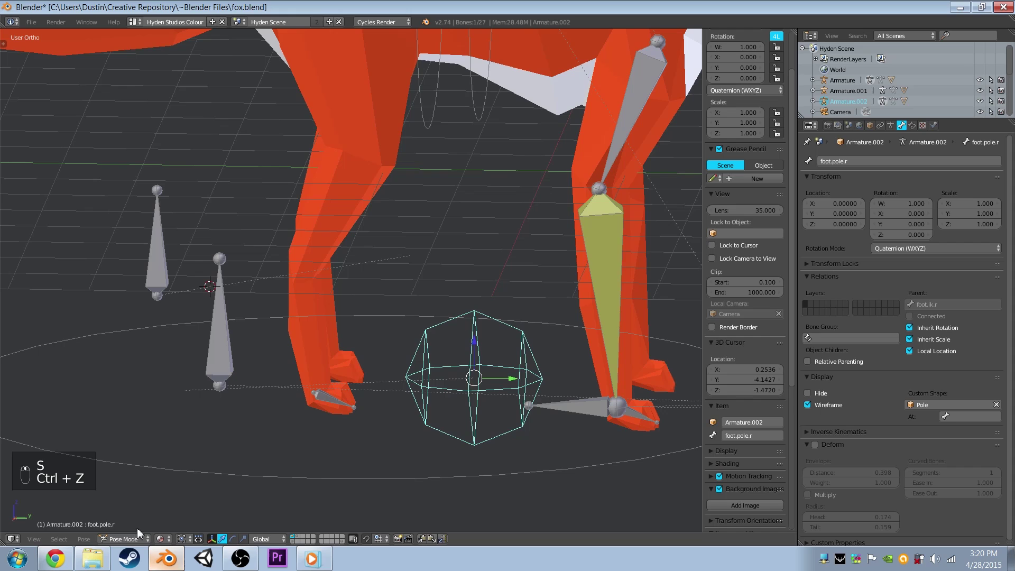
Scale the foot pole bone down in Edit Mode so its shape reads small.
drag(133, 543, 149, 515)
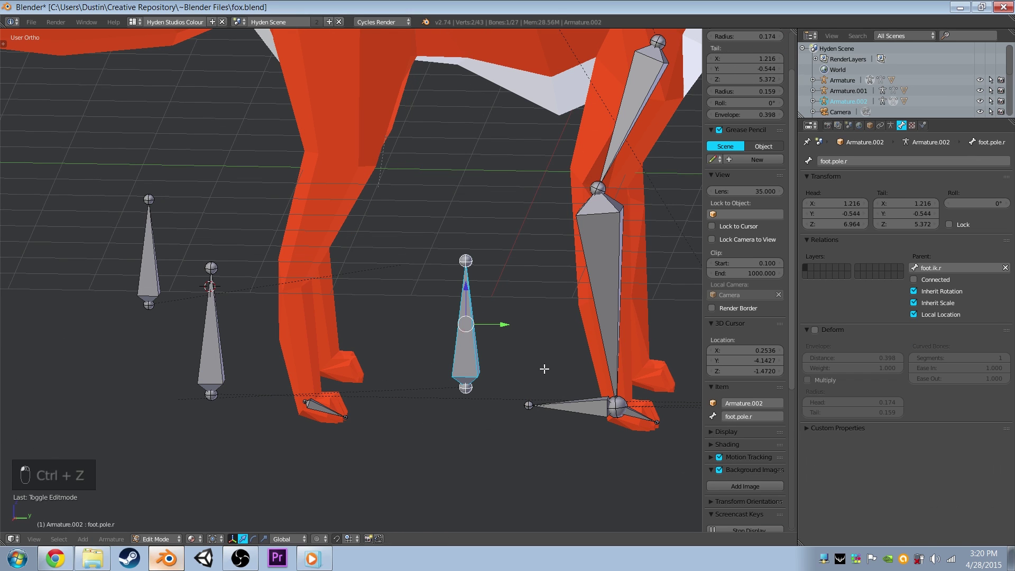
key(KP_3)
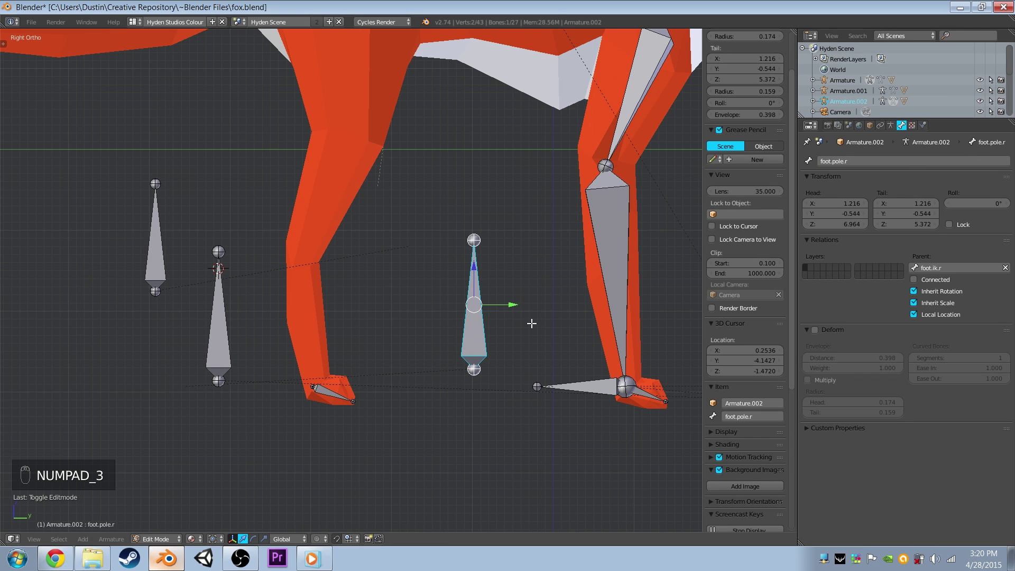
key(s)
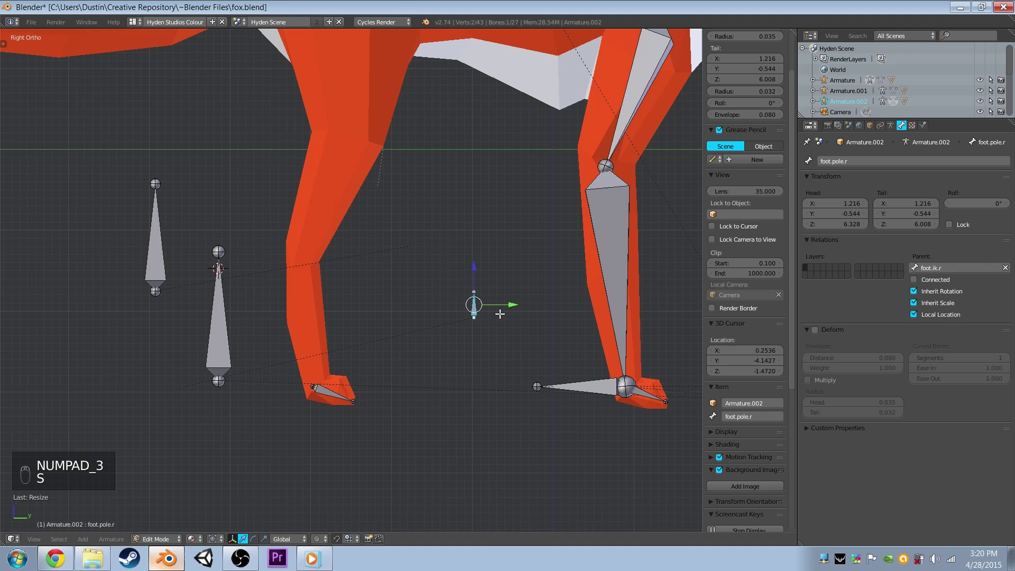
key(g)
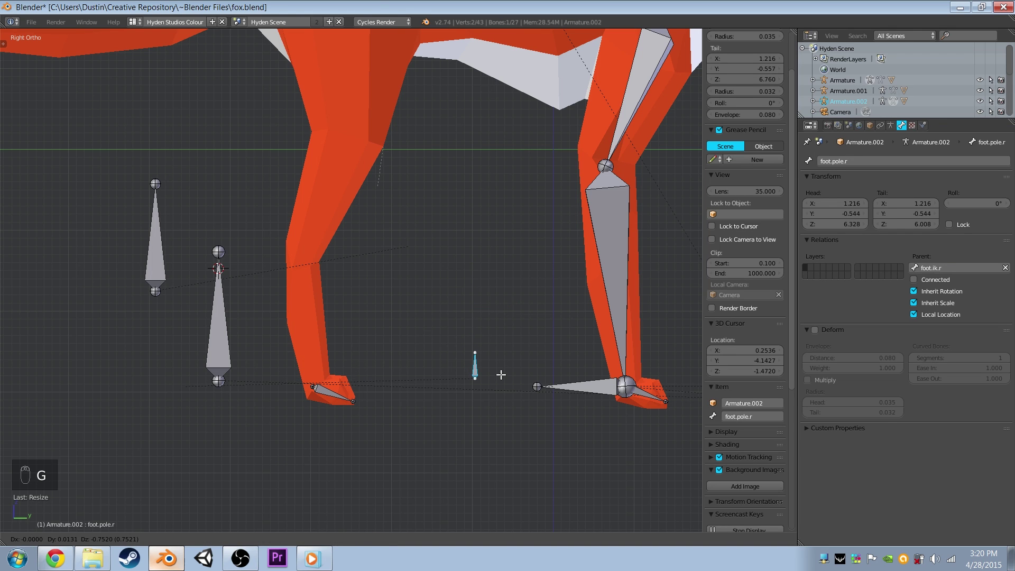
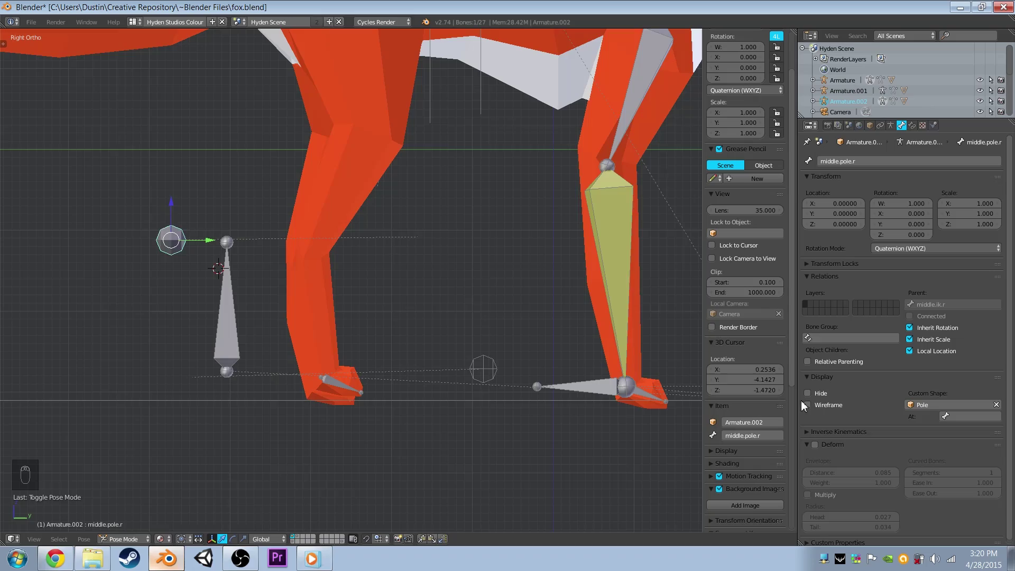
drag(353, 289, 444, 315)
Check the fox from the front, then return to the side view for bone editing.
key(a)
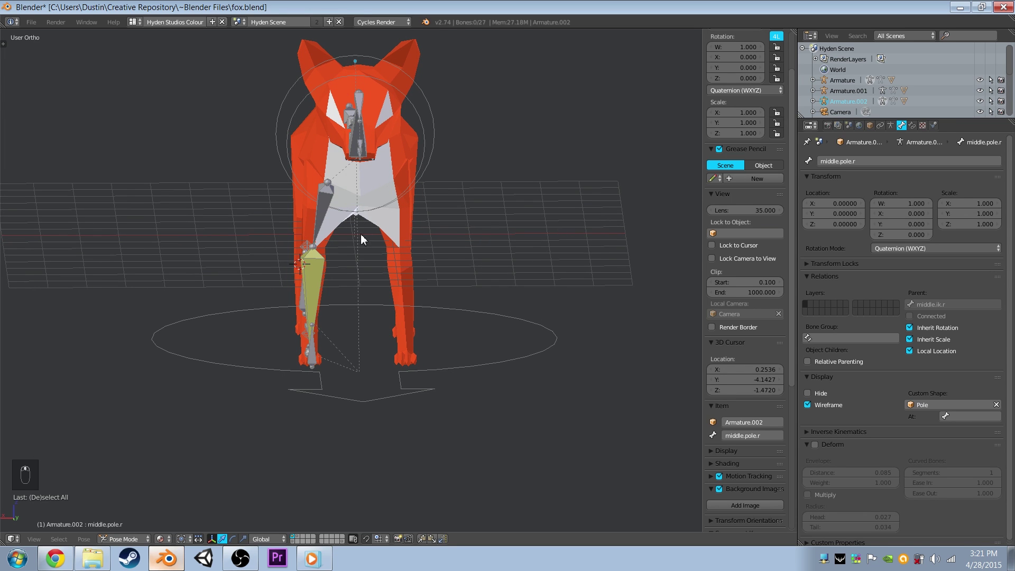
drag(895, 129, 365, 193)
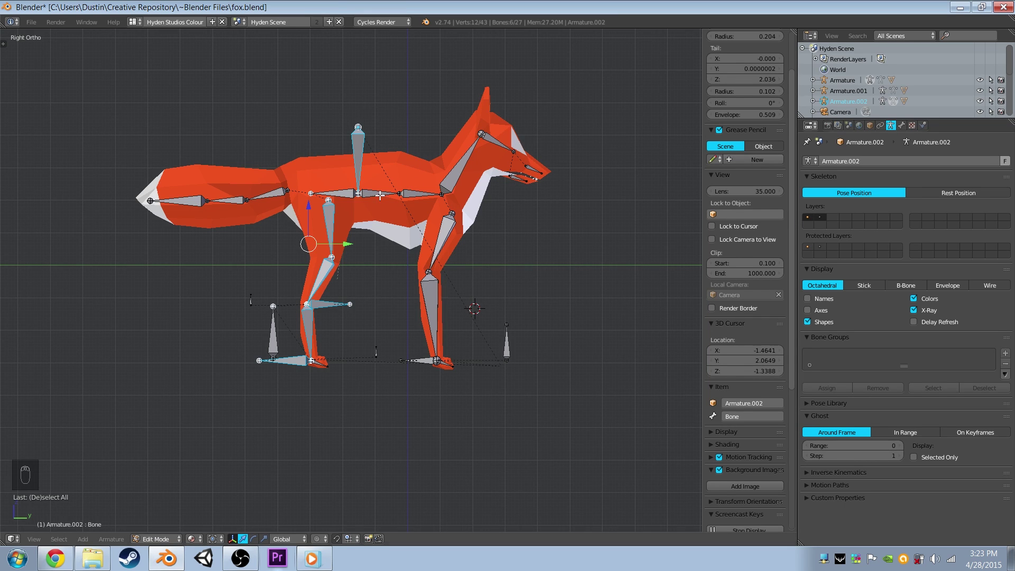
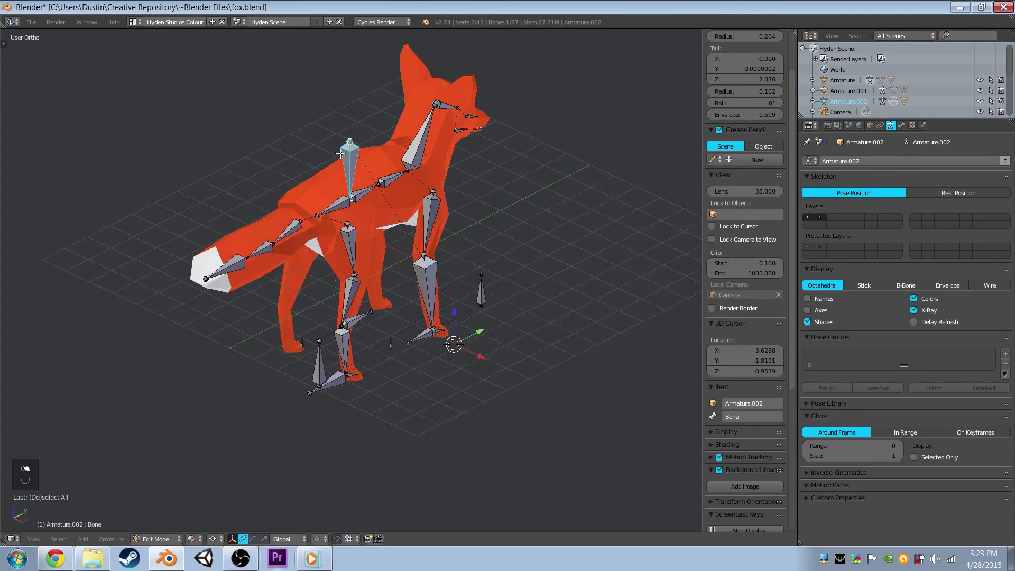
Select the right hind leg's rig bones and view the fox from above.
click(165, 540)
right_click(165, 540)
click(168, 511)
right_click(168, 512)
right_click(173, 518)
drag(173, 519, 375, 174)
key(KP_7)
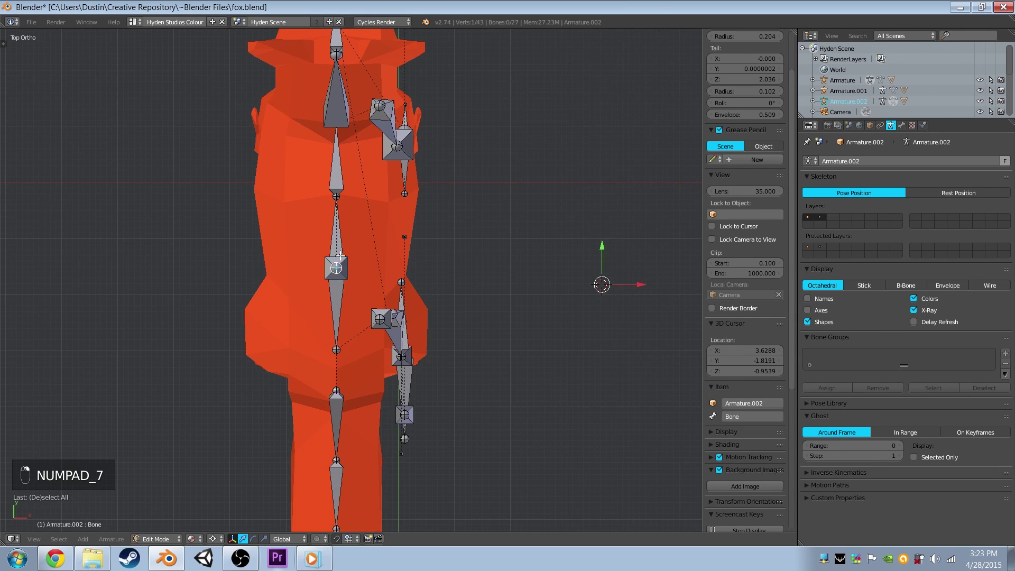
Snap the cursor to the selection and duplicate the leg bones with Shift+D for mirroring.
key(shift+s)
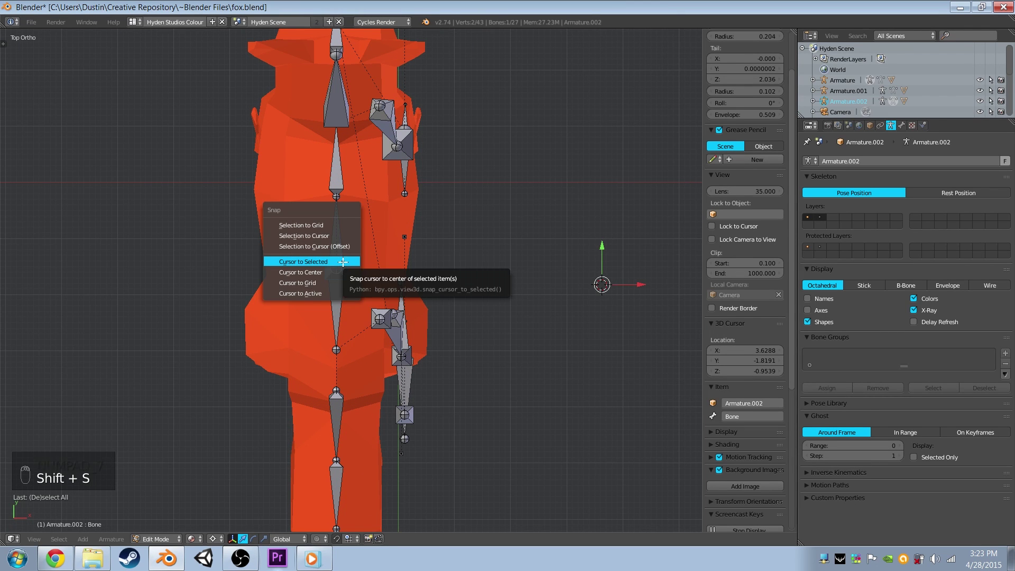
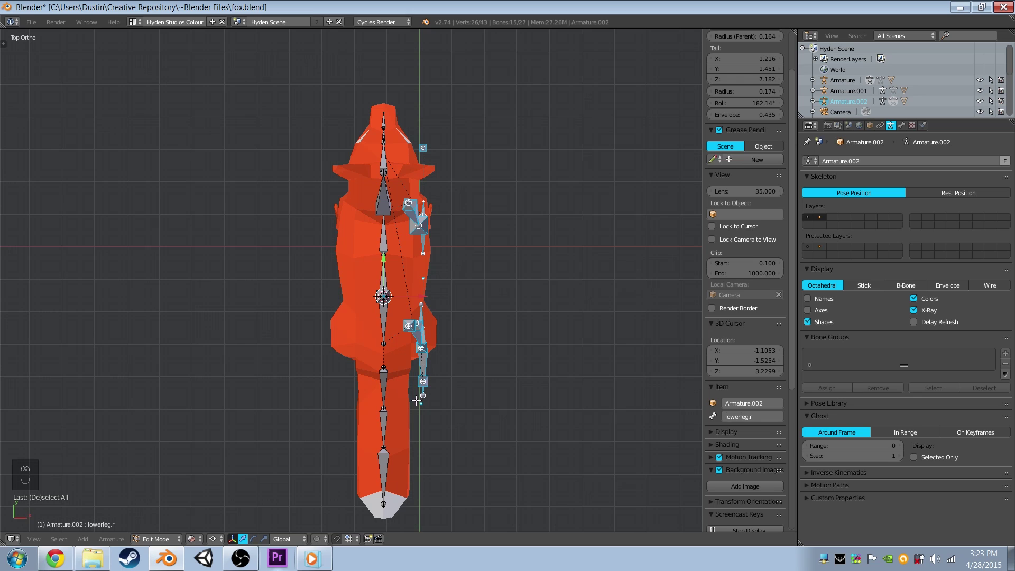
key(shift+d)
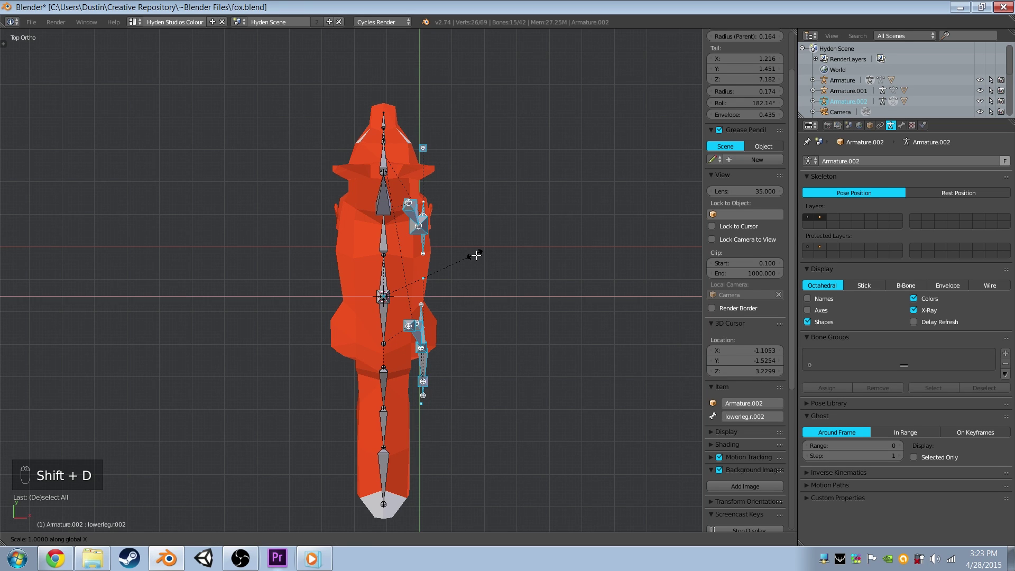
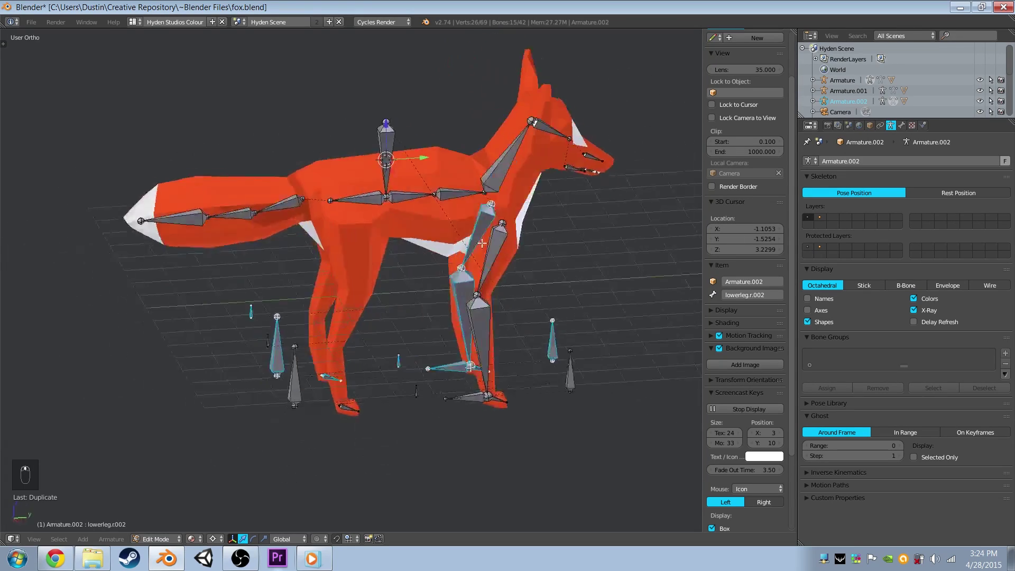
Move the duplicated left-leg helper bones onto the hidden bone layer with M.
drag(422, 328, 528, 262)
key(m)
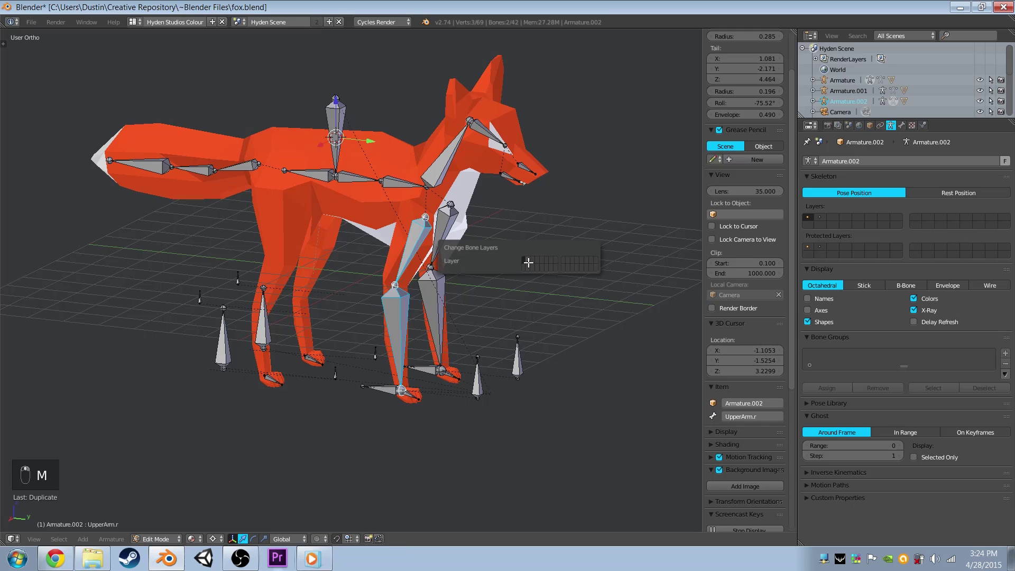
drag(428, 313, 467, 235)
key(m)
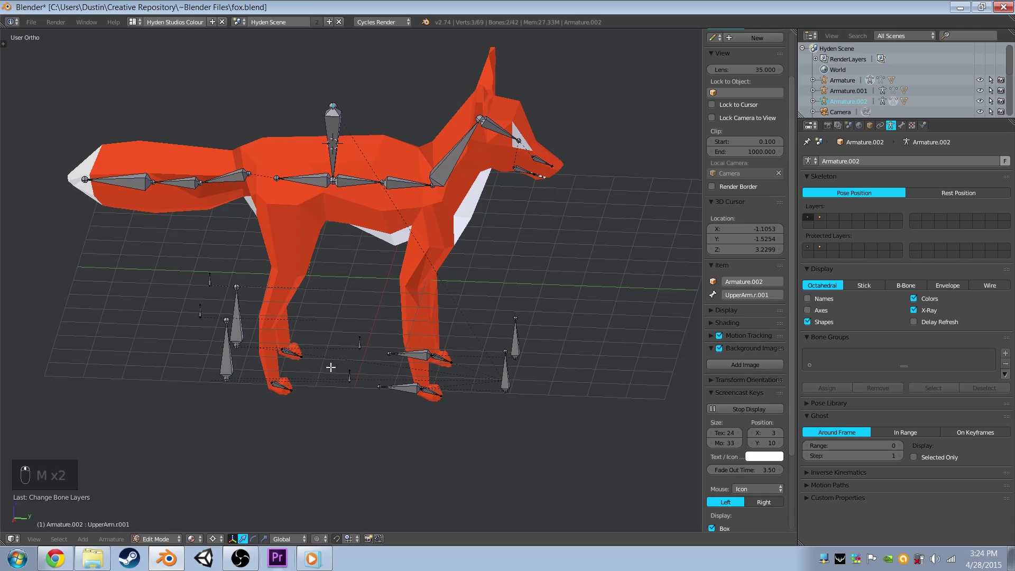
From the side view, select all bones and clear their rotation and location.
drag(158, 538, 310, 322)
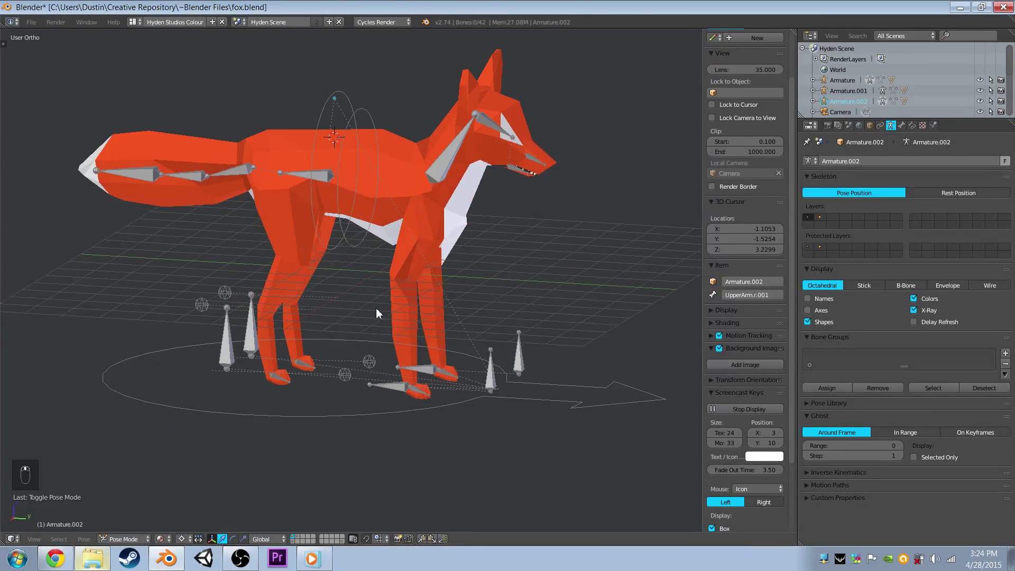
key(KP_3)
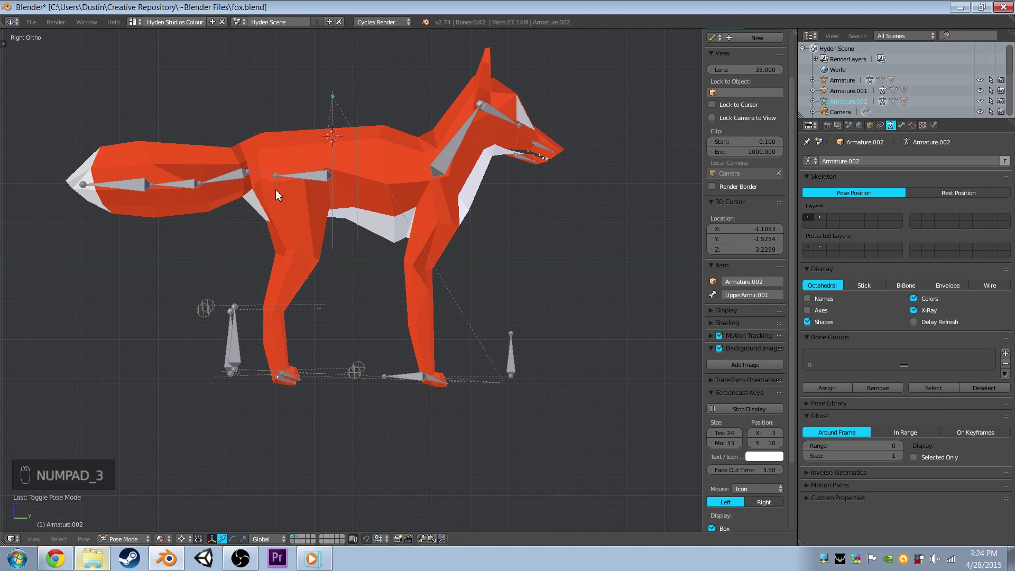
middle_click(539, 317)
key(a)
key(a)
key(a)
key(alt+r)
key(alt+g)
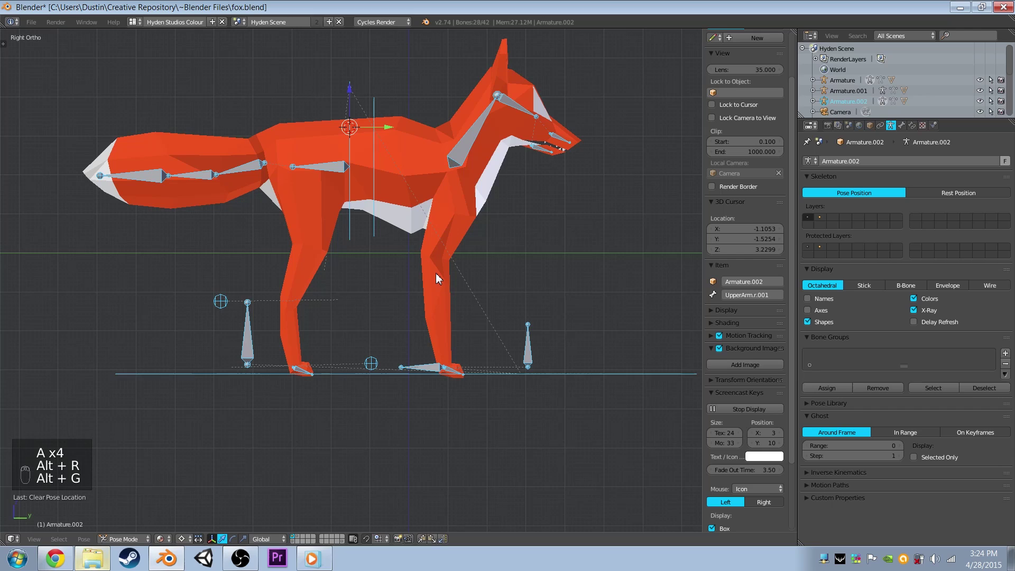